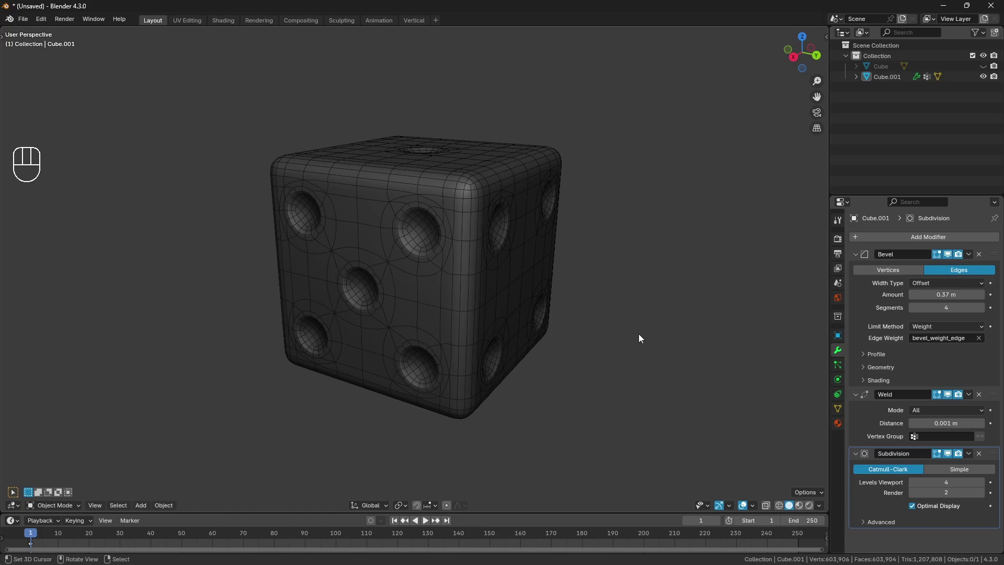
Start a new General file, discarding the old scene's unsaved changes.
drag(622, 297, 659, 281)
drag(457, 301, 463, 315)
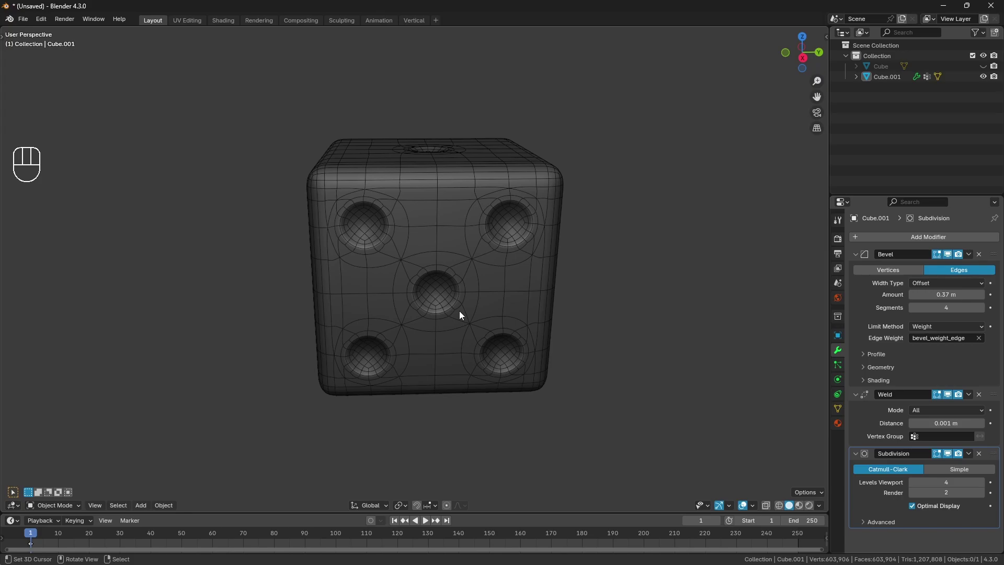
key(ctrl+n)
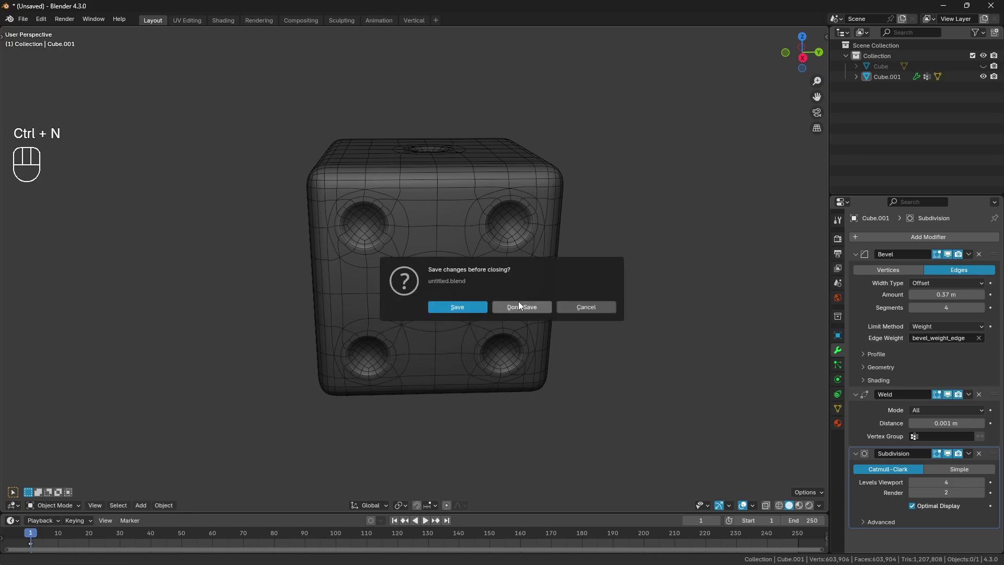
drag(533, 301, 549, 304)
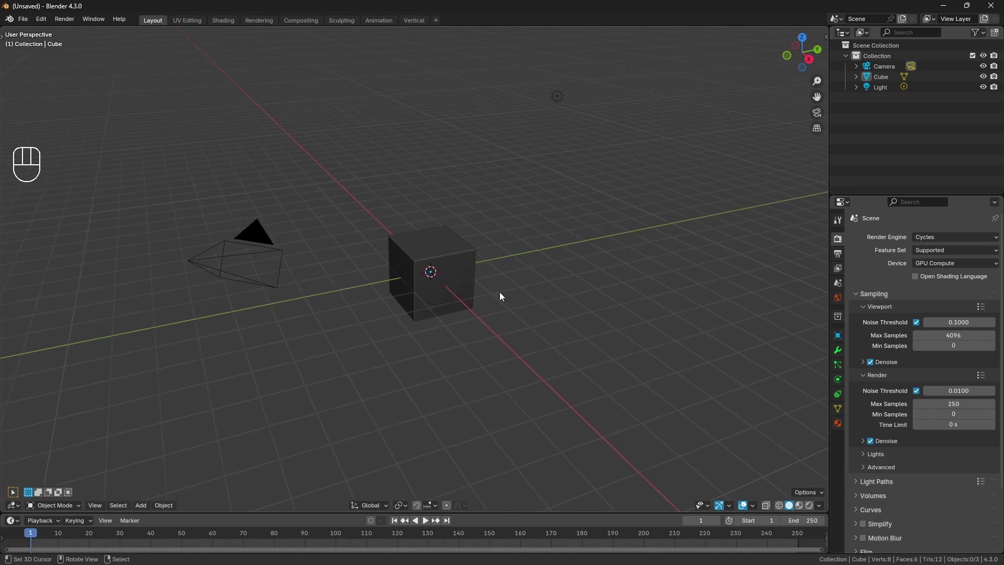
Keep the default cube and delete the camera and light via inverted selection.
right_click(468, 268)
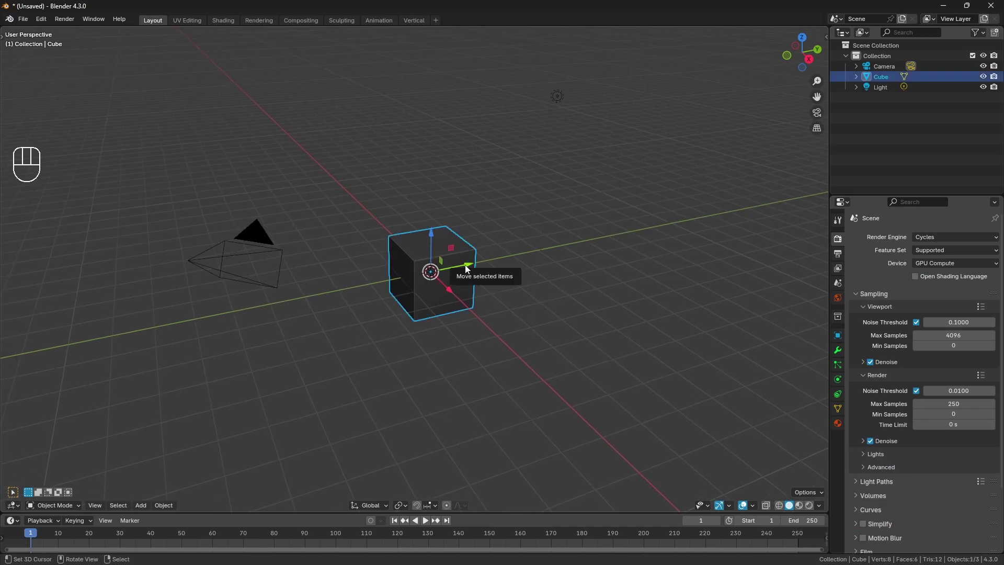
key(ctrl+i)
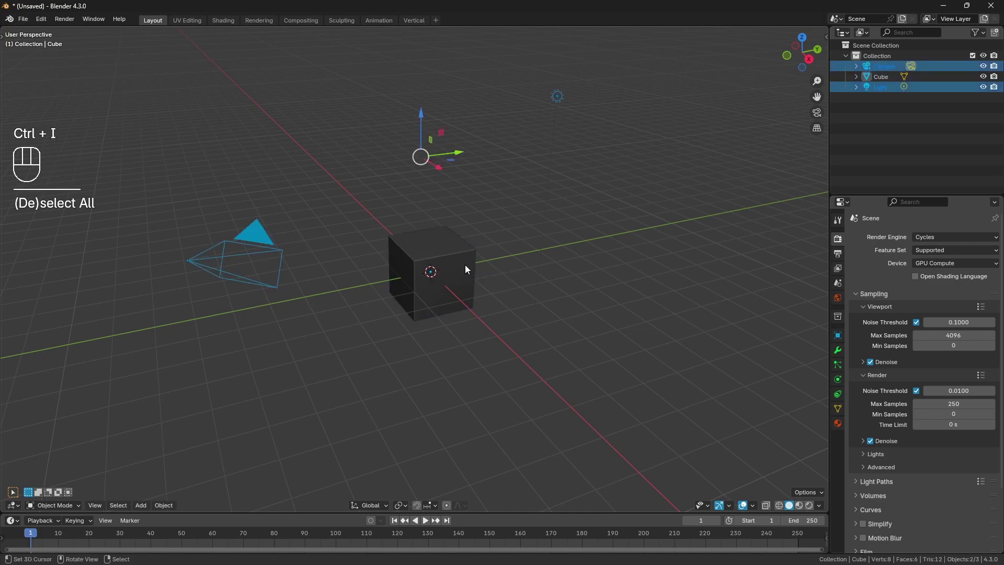
key(x)
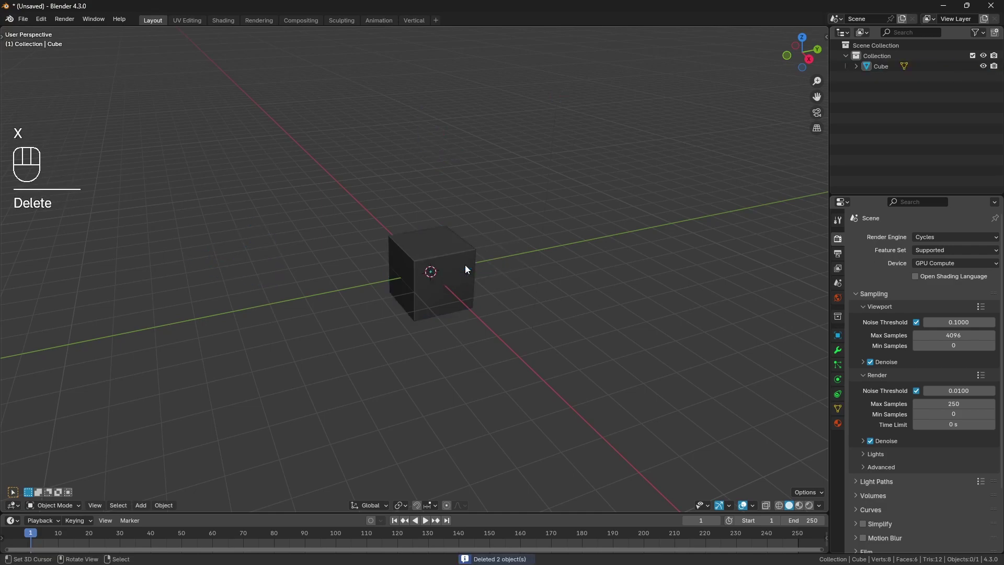
In Shading, add an Image Texture node with Default_Cube_Dice.jpg feeding the material's Base Color.
right_click(468, 269)
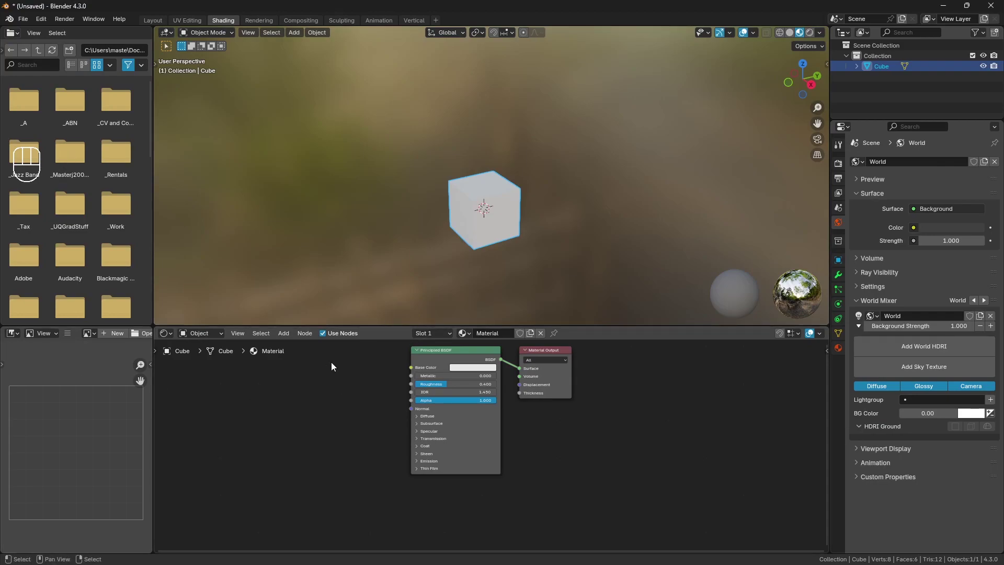
key(shift+a)
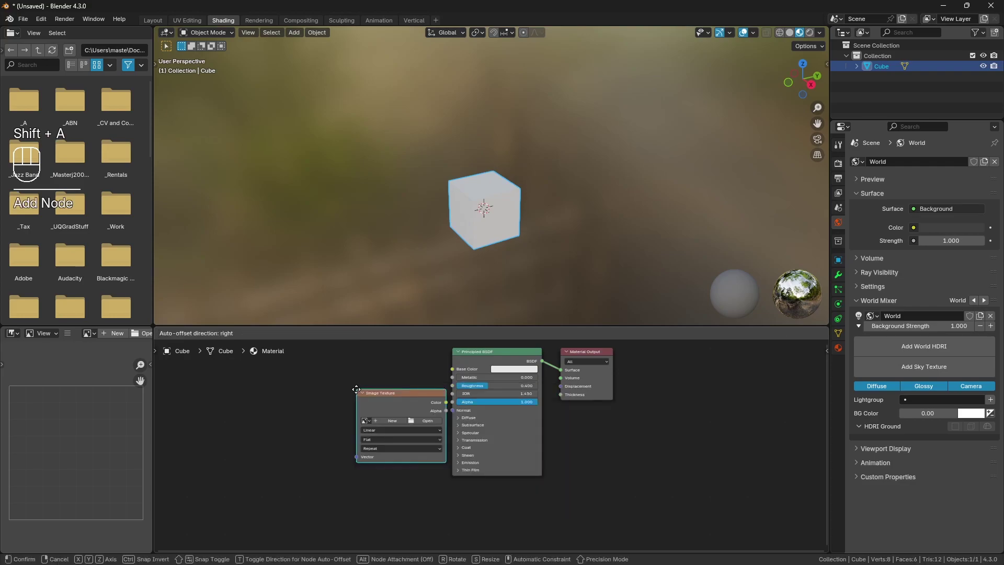
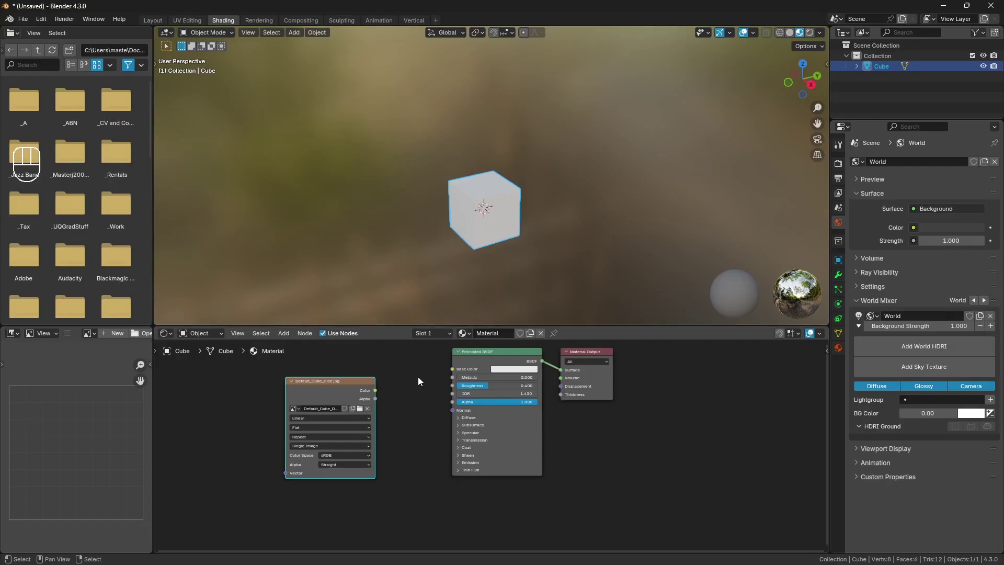
click(448, 369)
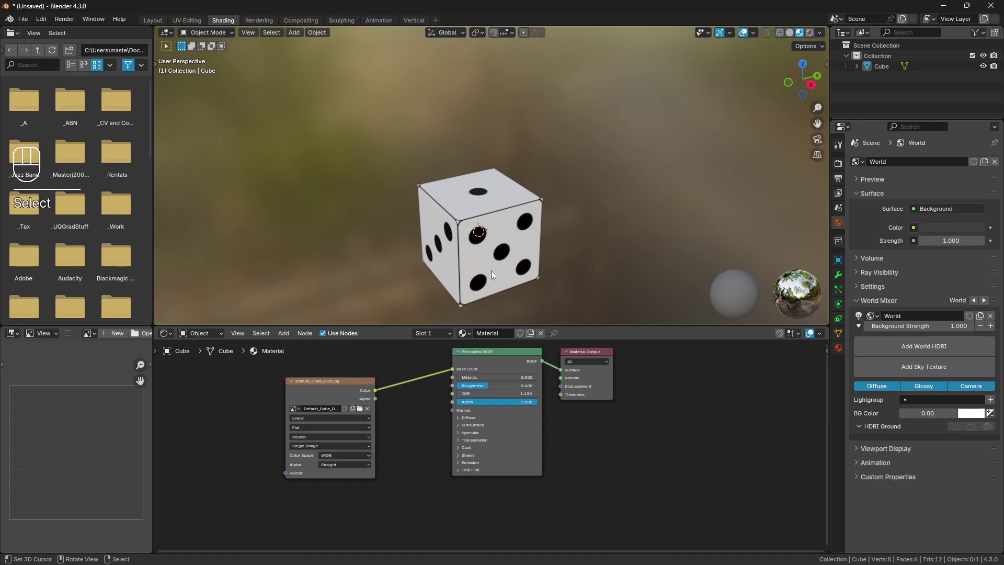
middle_click(522, 224)
click(525, 218)
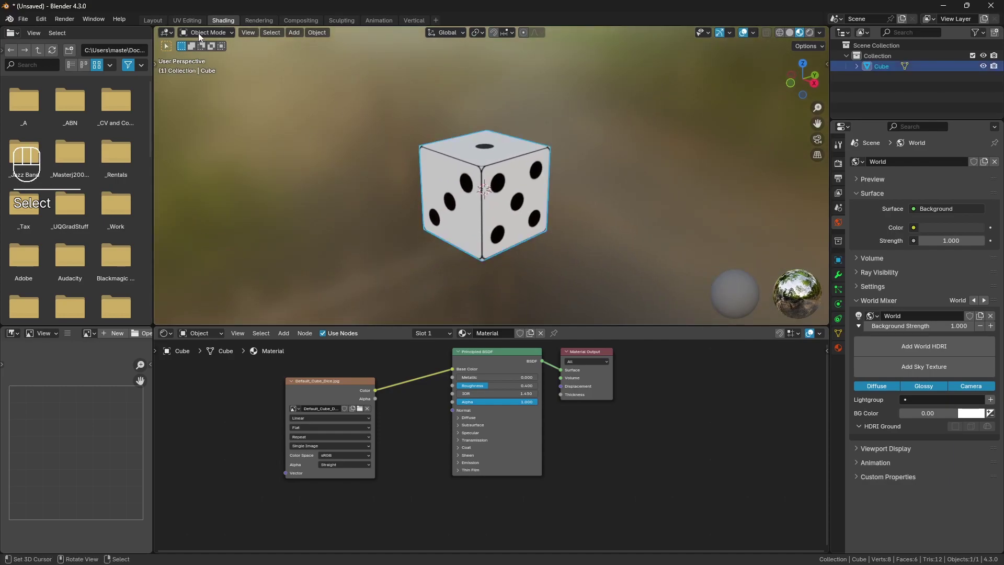
Return to Layout and switch to Material Preview so the dice pips show on the cube.
key(a)
key(a)
key(a)
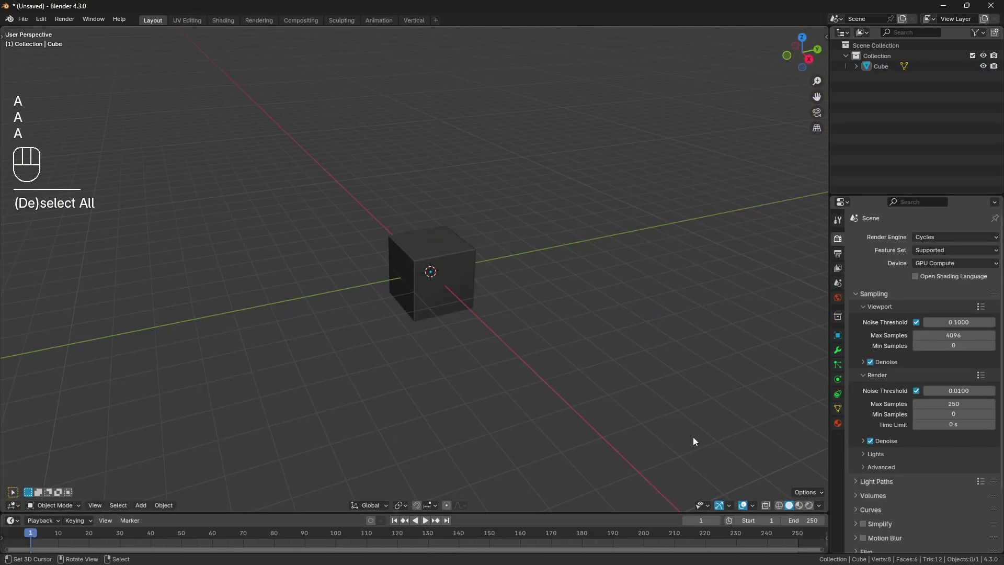
drag(822, 506, 797, 506)
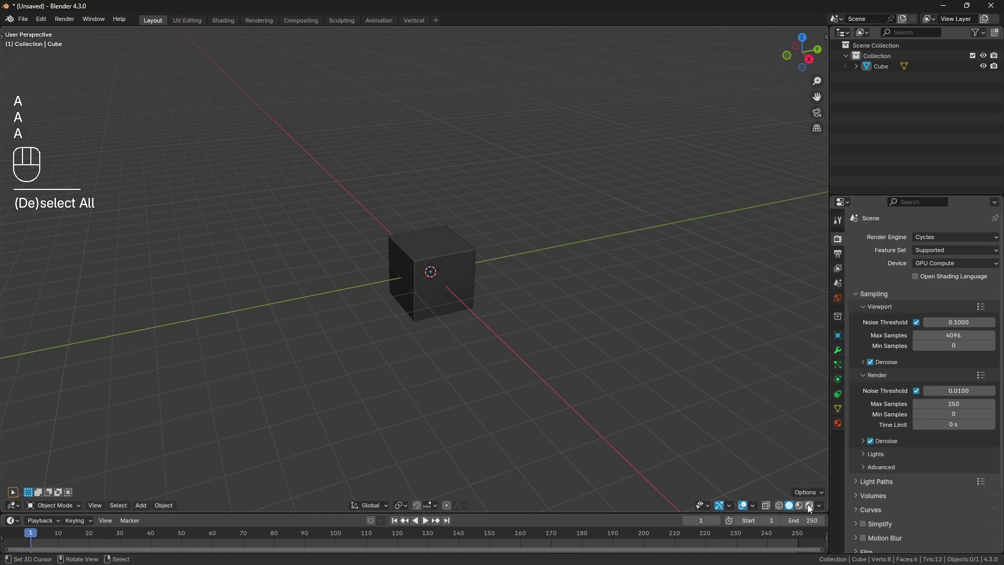
drag(823, 507, 438, 326)
right_click(439, 325)
drag(405, 291, 440, 296)
middle_click(498, 299)
Duplicate the textured cube in place and bring up the copy's material settings.
key(a)
key(a)
click(488, 279)
key(shift+d)
middle_click(522, 291)
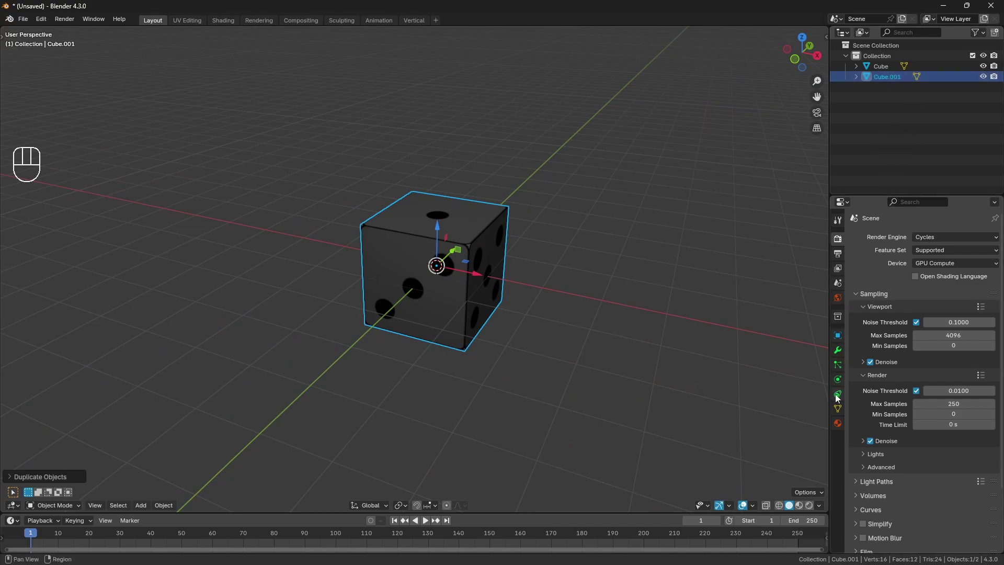
click(842, 421)
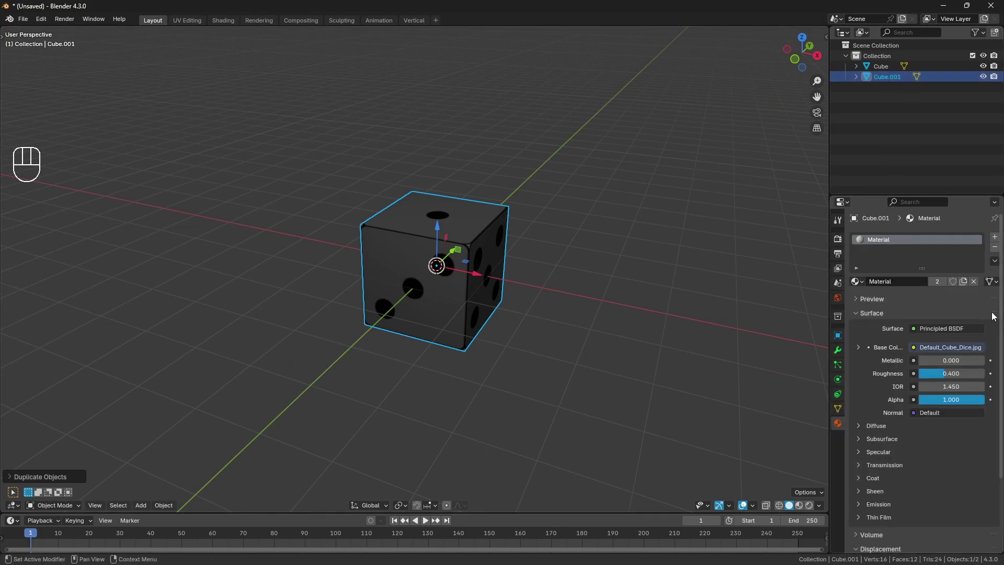
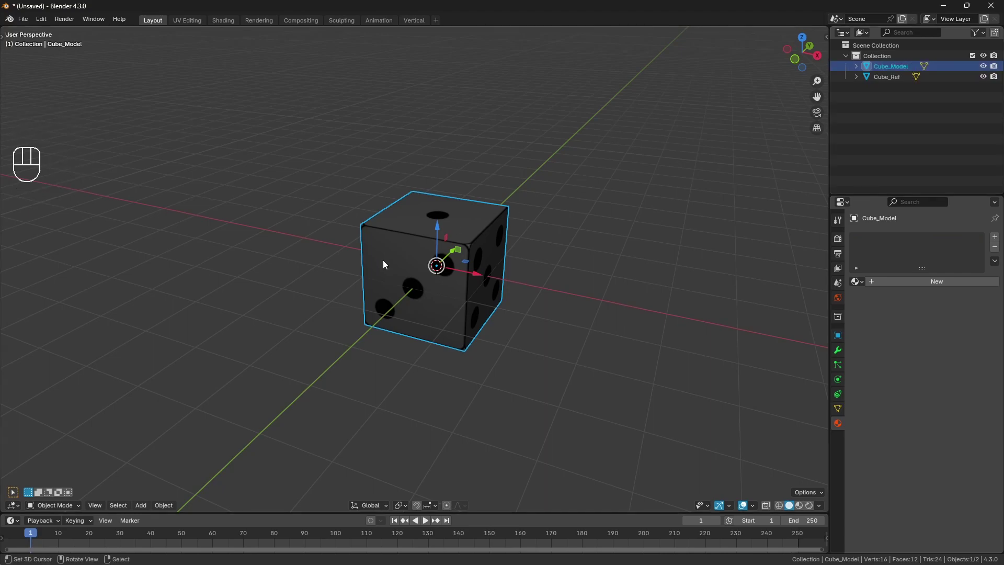
In Edit Mode front view, add vertical loop cuts and scale them onto the pip columns.
key(KP_1)
drag(405, 254, 361, 277)
key(Tab)
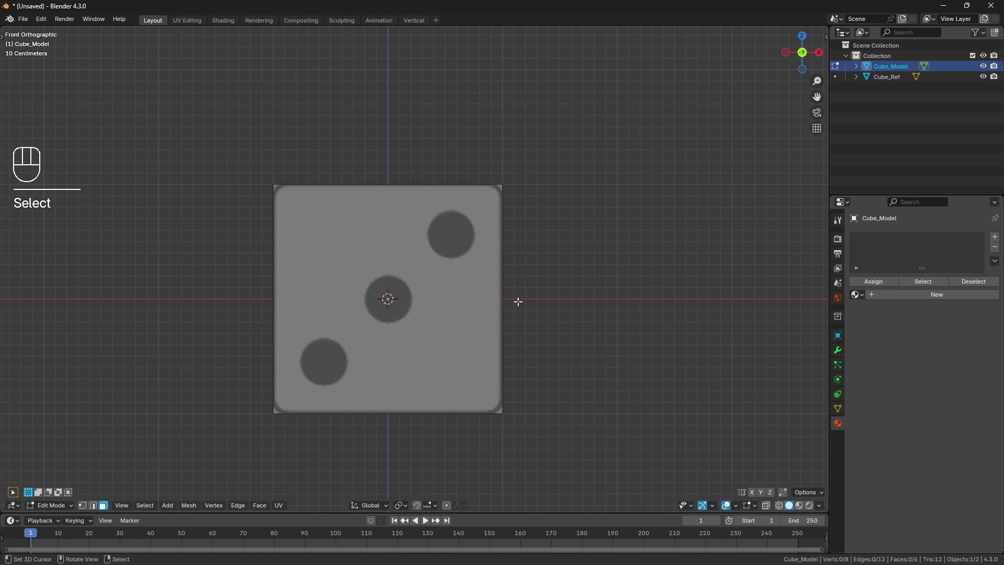
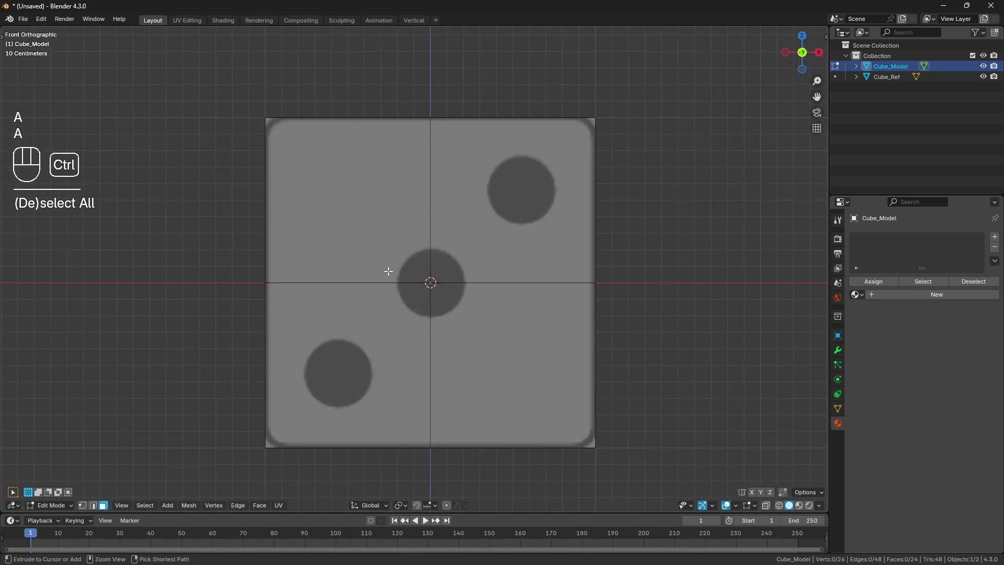
key(ctrl+r)
key(ctrl+r)
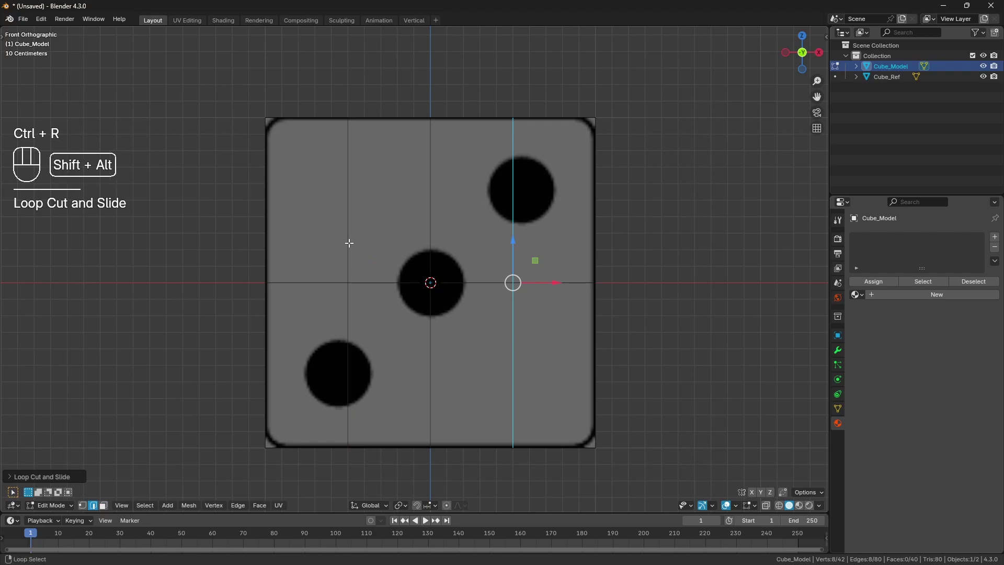
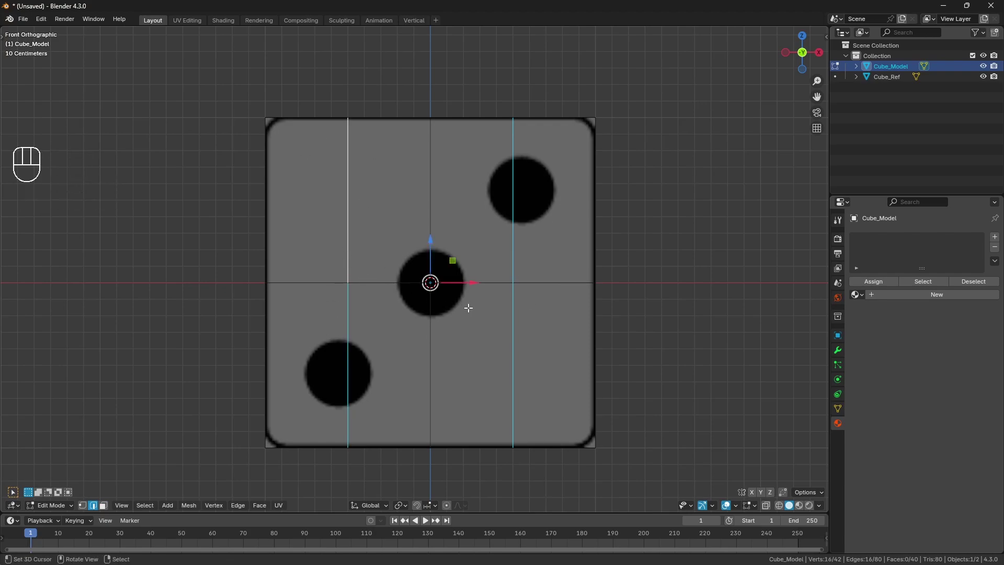
key(s)
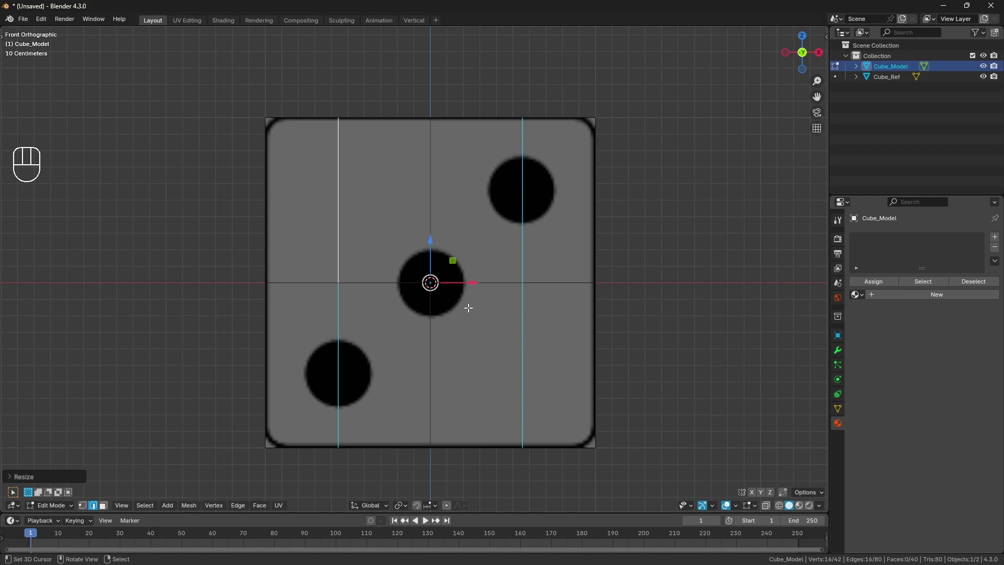
Add two horizontal loop cuts and scale them onto the pip rows.
key(ctrl+r)
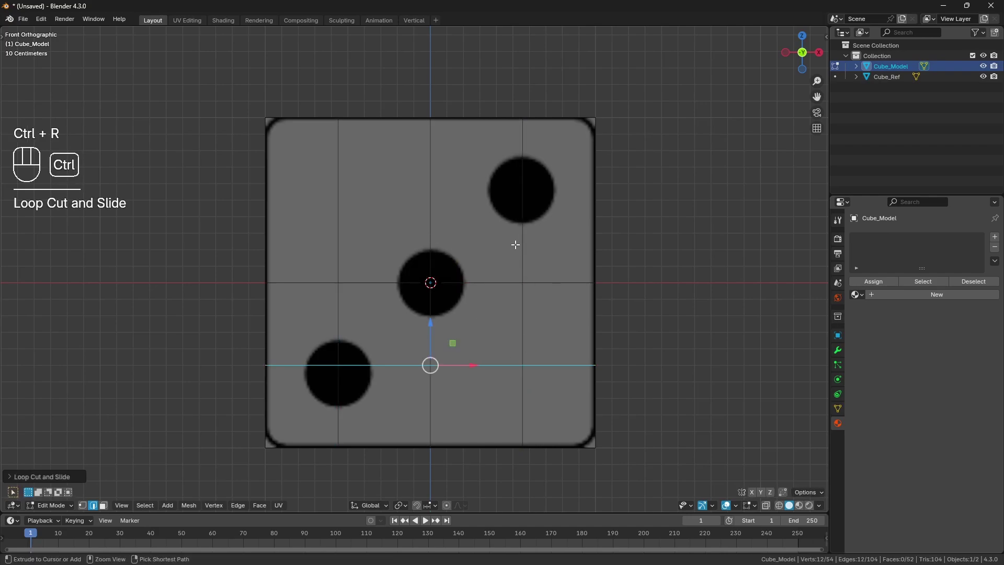
key(ctrl+r)
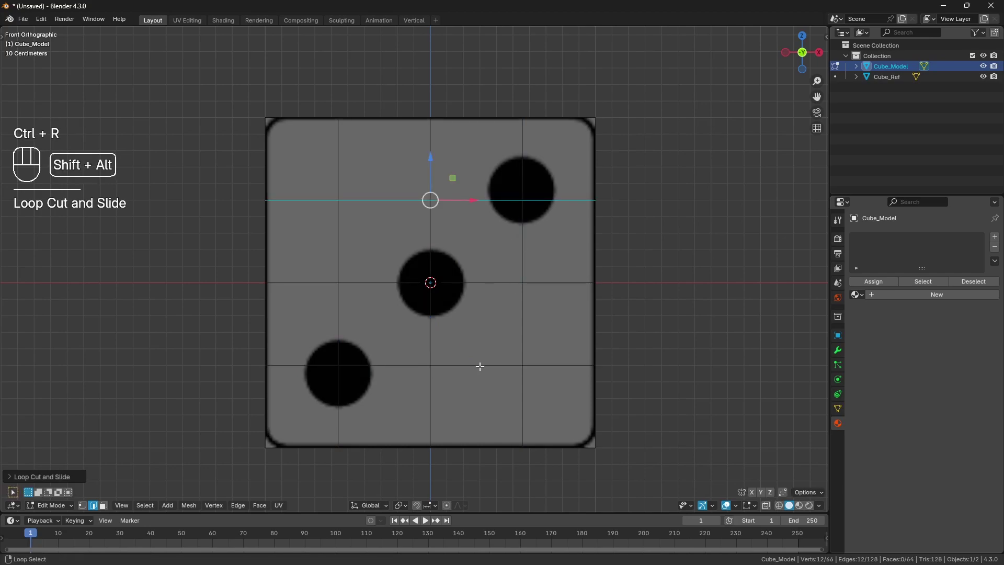
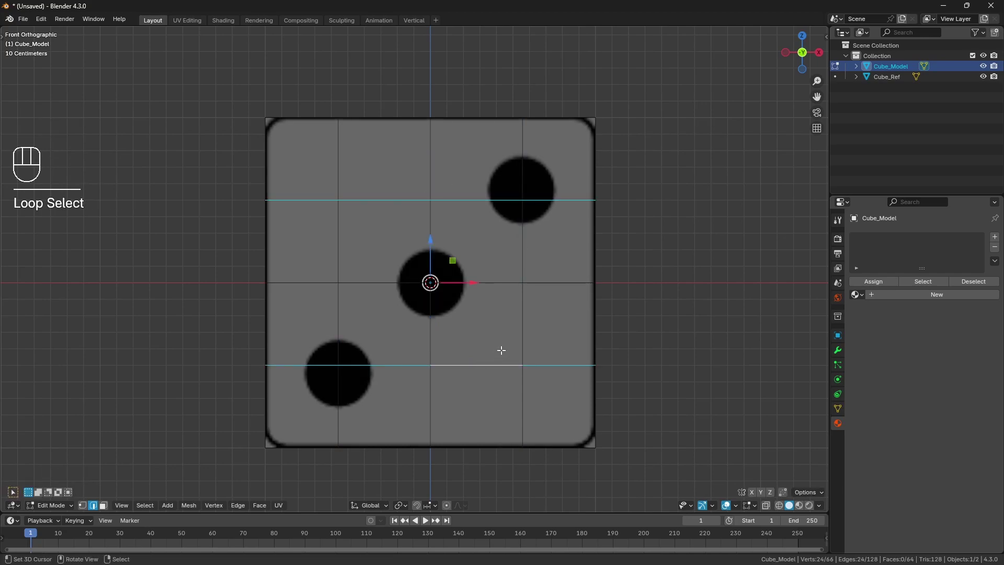
key(s)
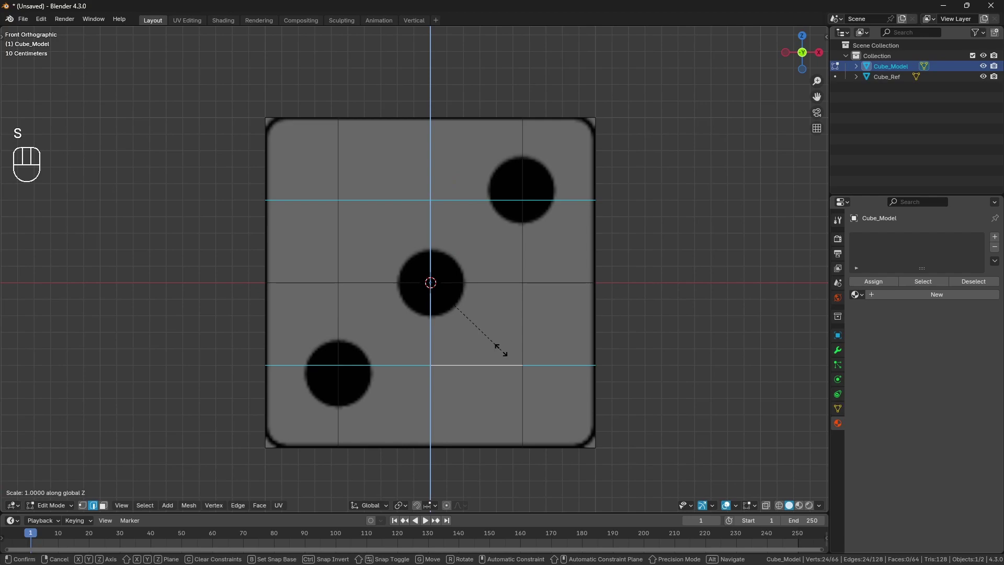
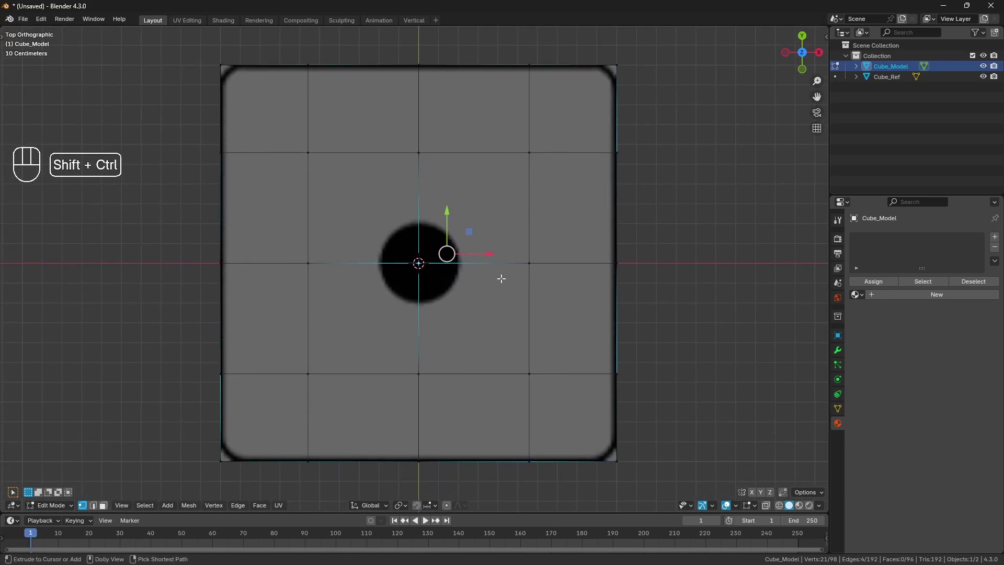
Bevel the centre pip vertex and flatten its profile into a rounded octagon.
key(ctrl+shift+b)
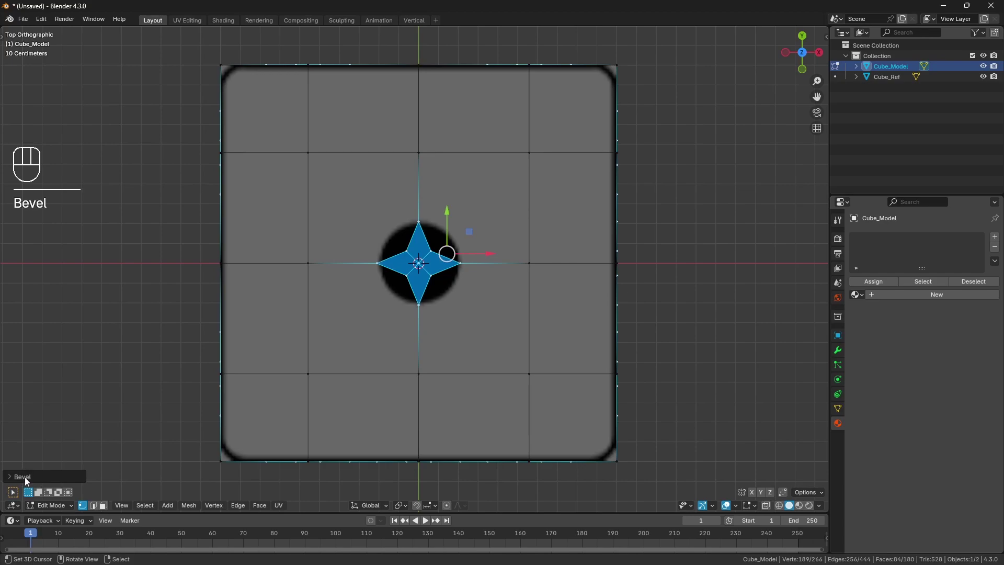
click(28, 480)
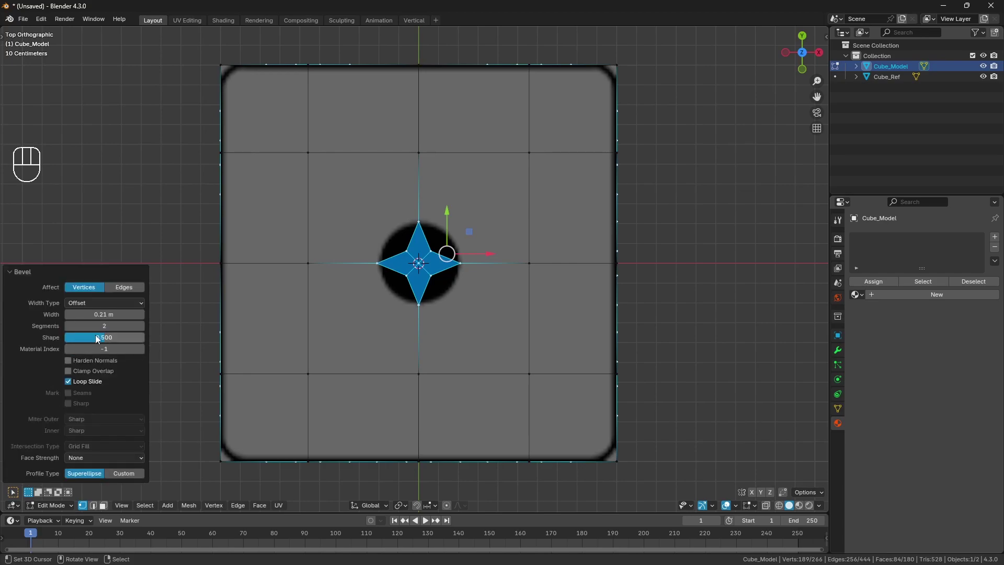
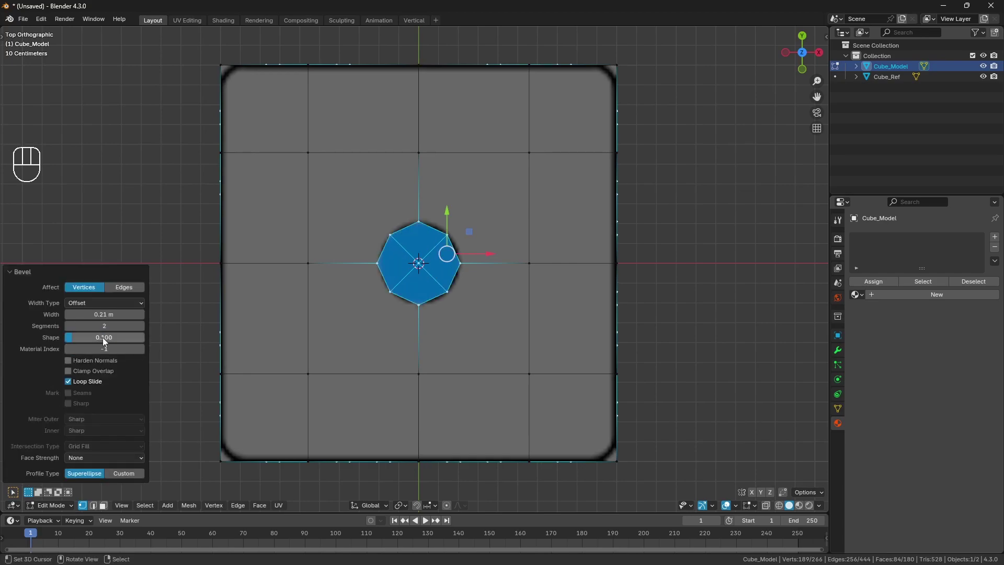
click(27, 271)
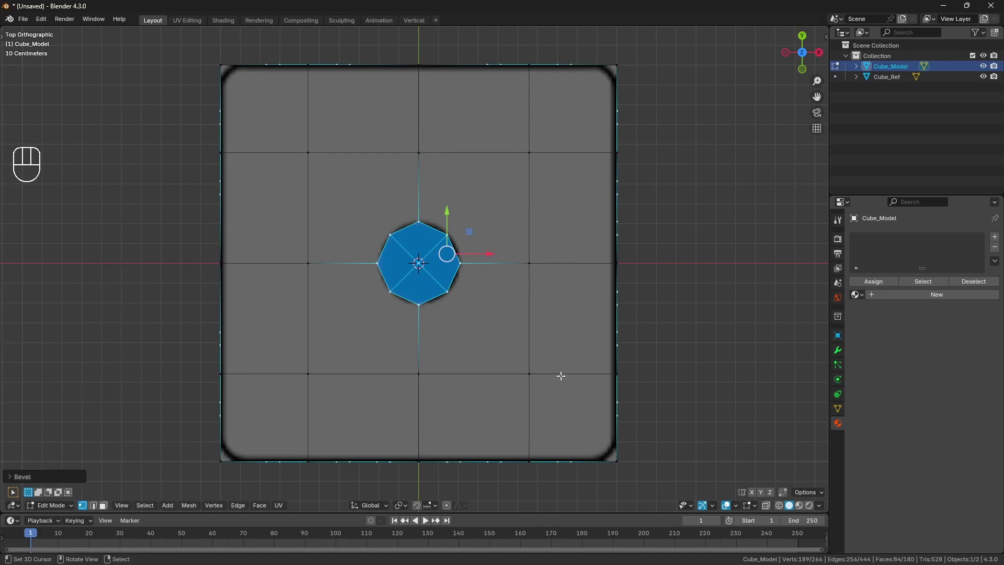
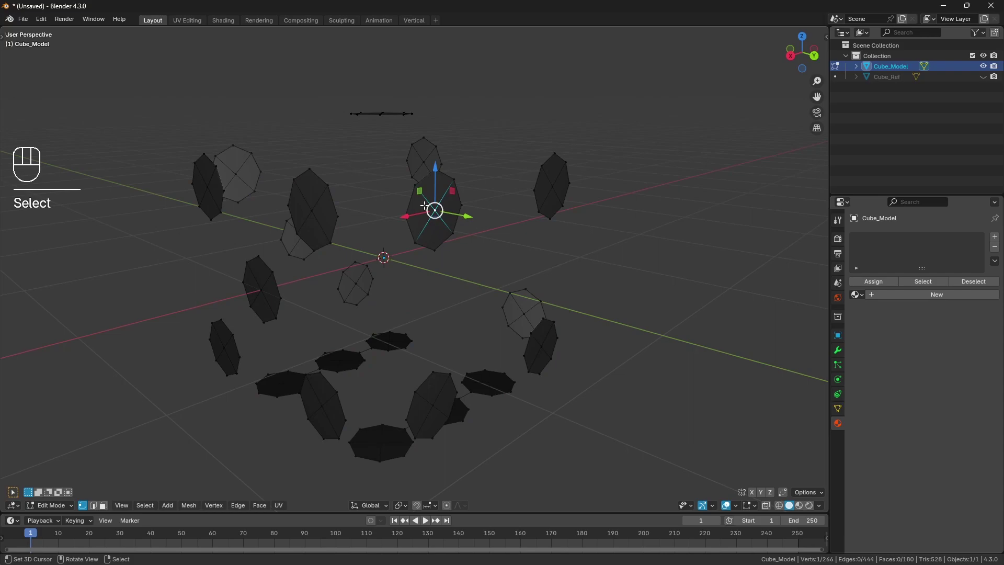
Select all pip faces and assign them to a new vertex group.
key(shift+g)
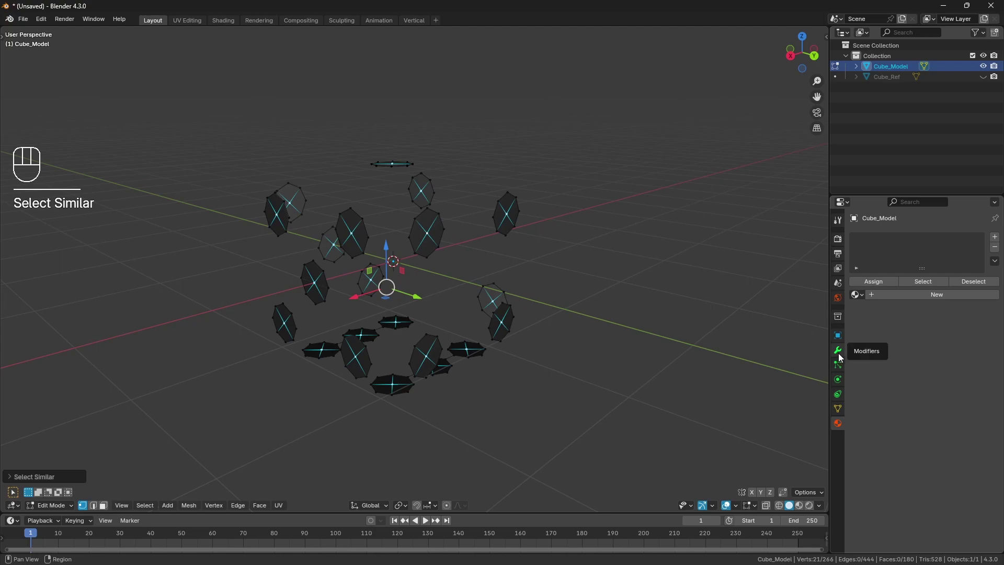
click(840, 412)
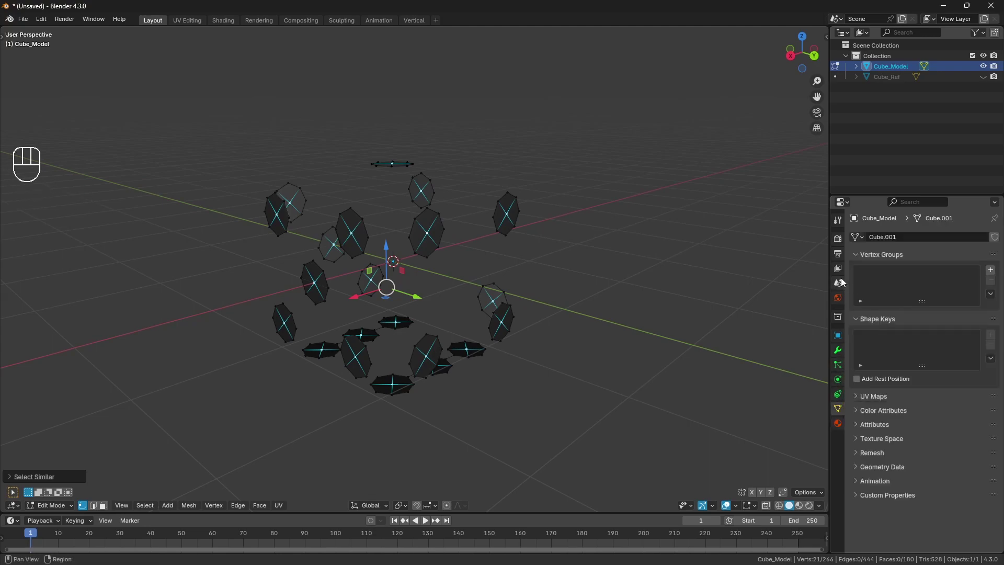
click(992, 271)
click(876, 339)
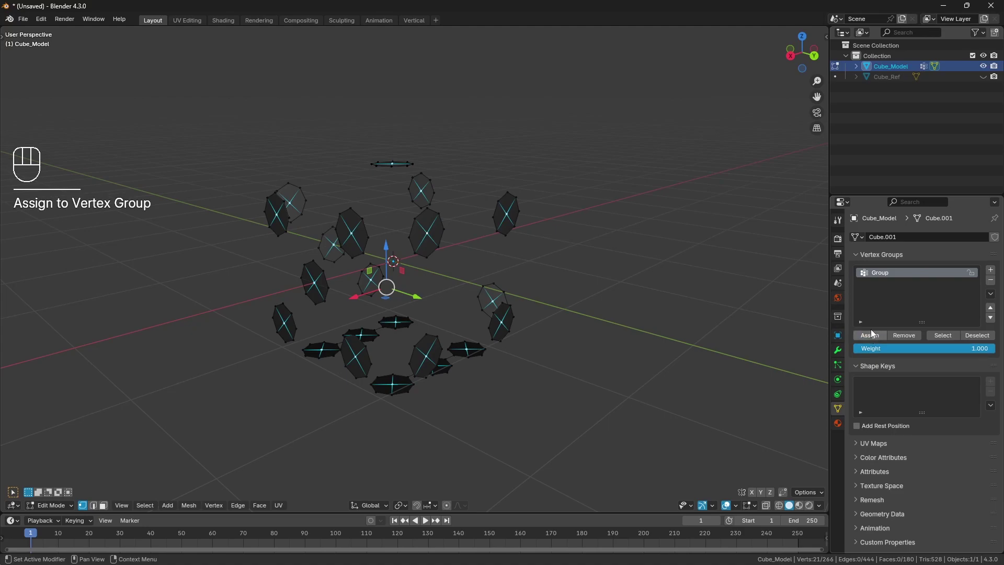
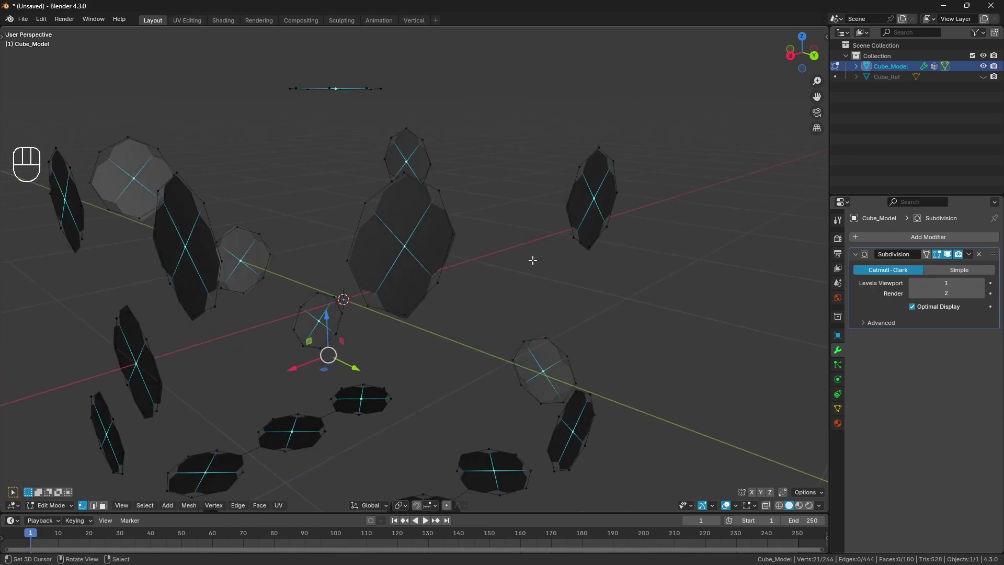
Shrink the pip faces inward along their normals with the Subdivision cage shown.
key(alt+s)
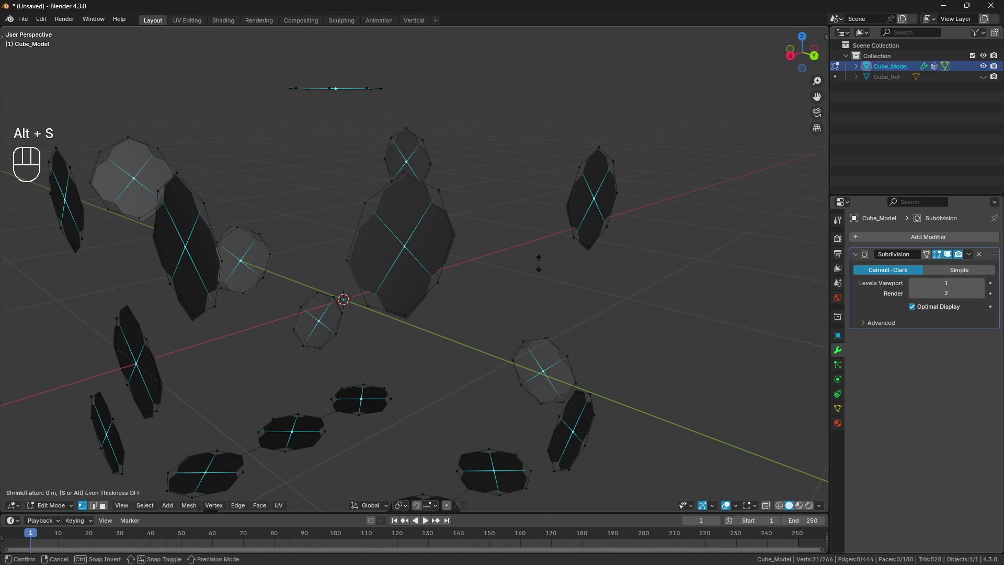
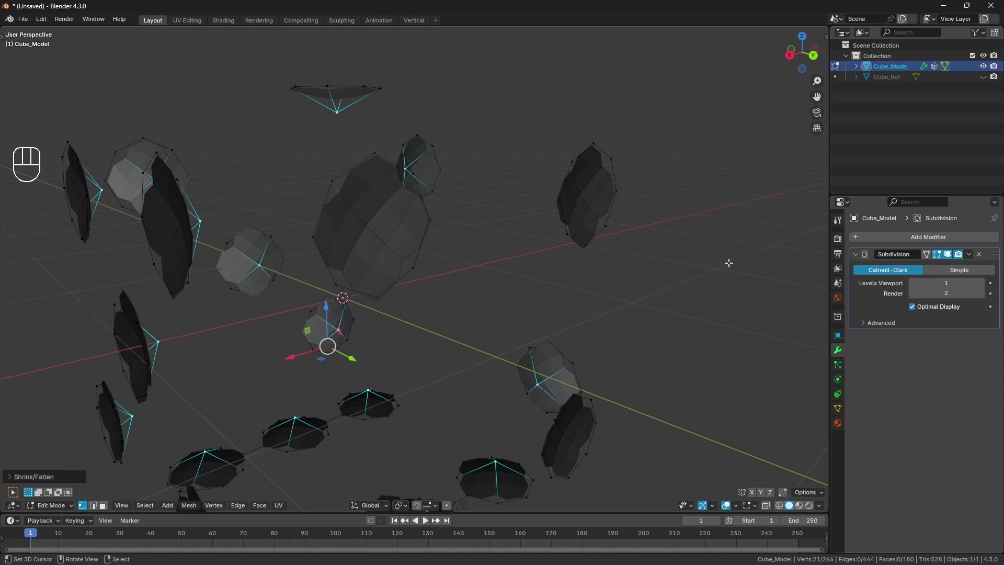
click(950, 260)
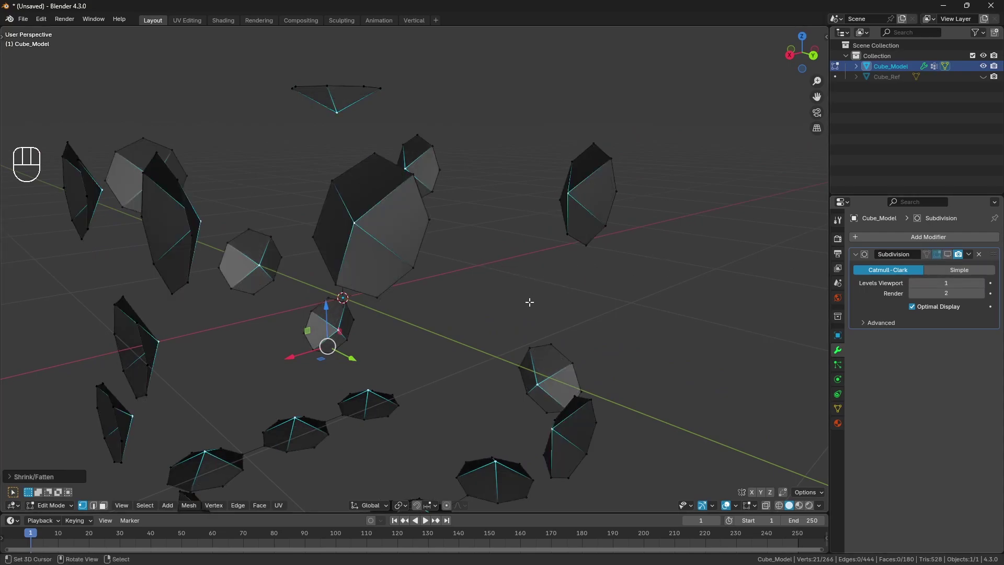
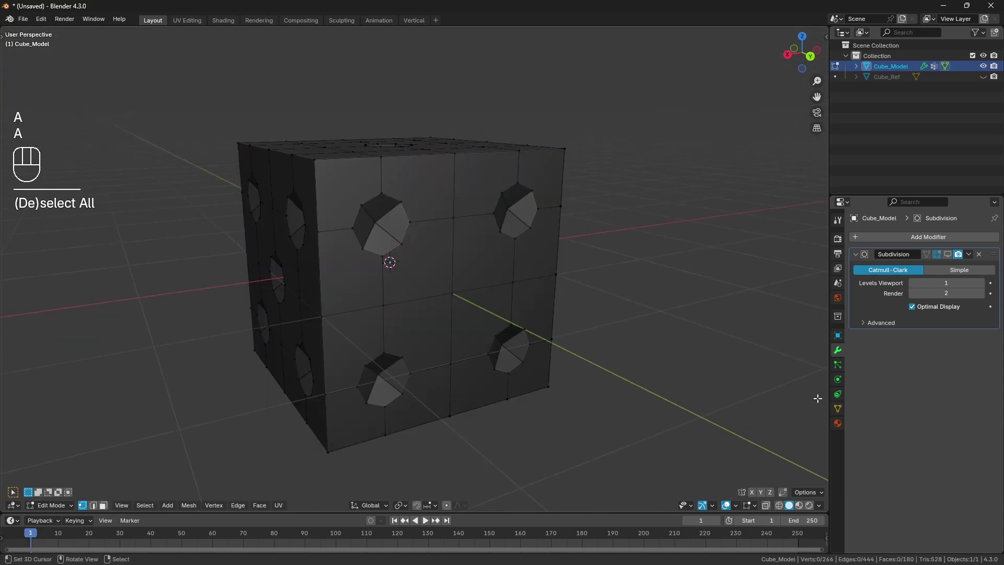
Reselect the pip vertex group and inset two rings around every pip.
click(843, 412)
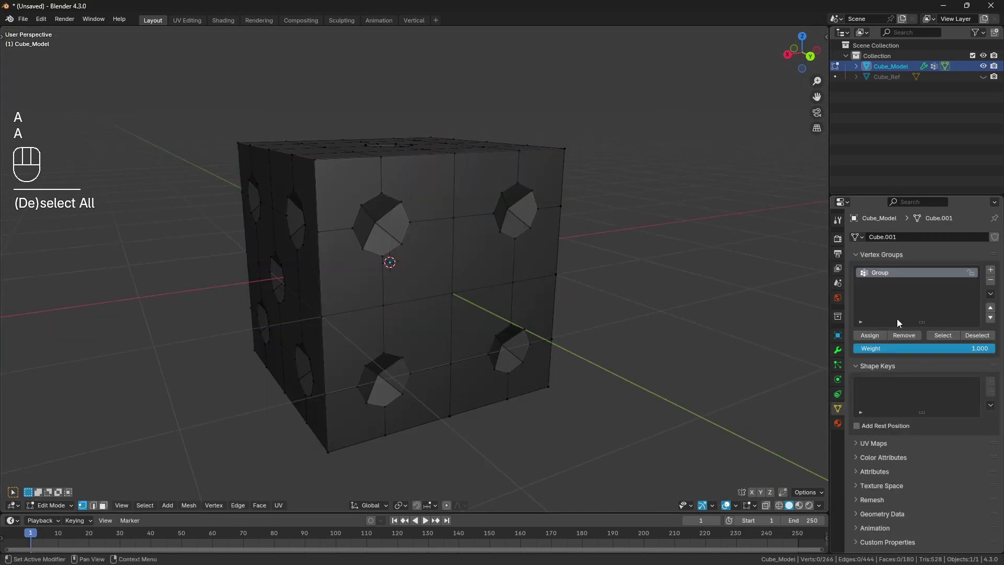
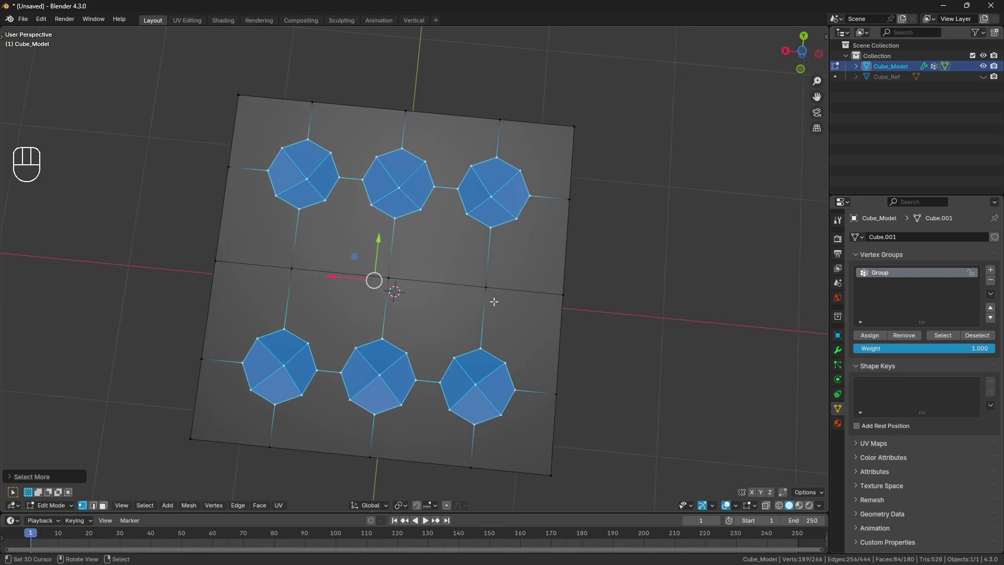
key(i)
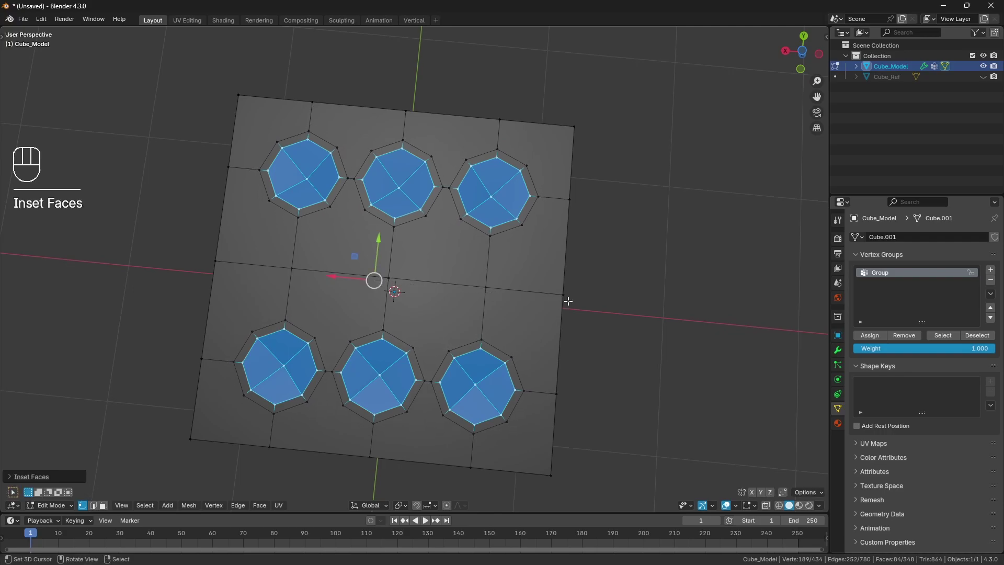
key(i)
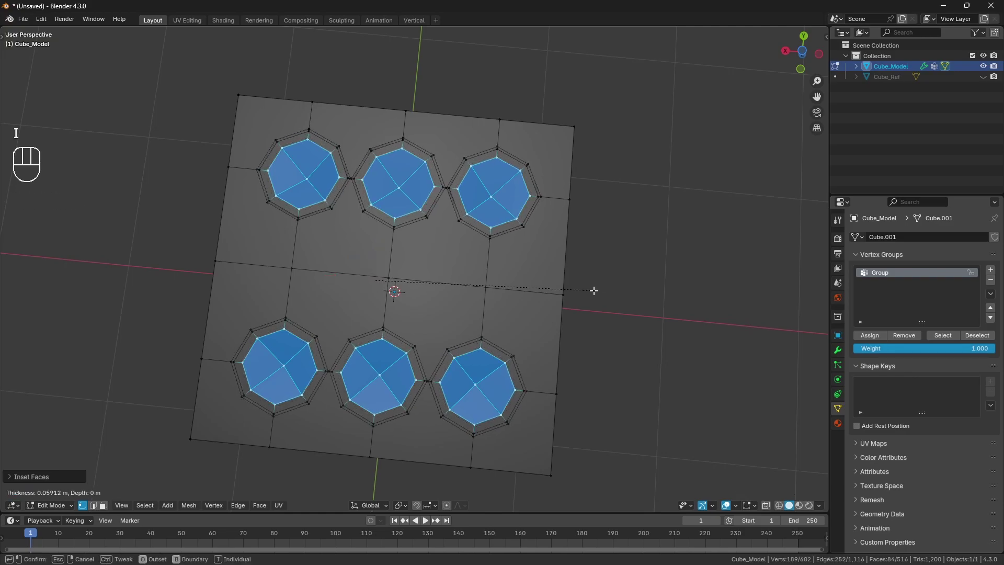
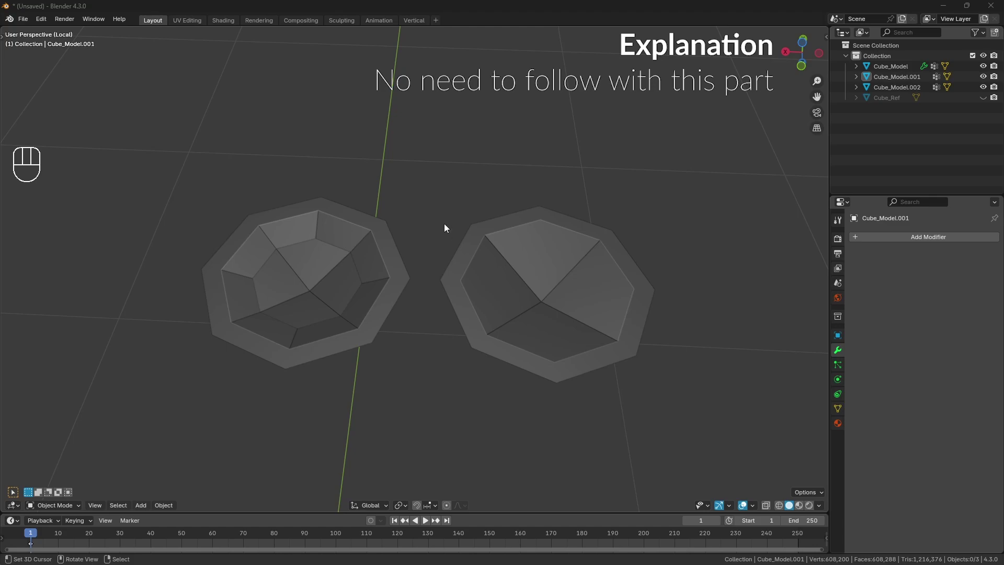
Look down from top view onto the two pip models and select the right-hand one.
drag(463, 213, 447, 212)
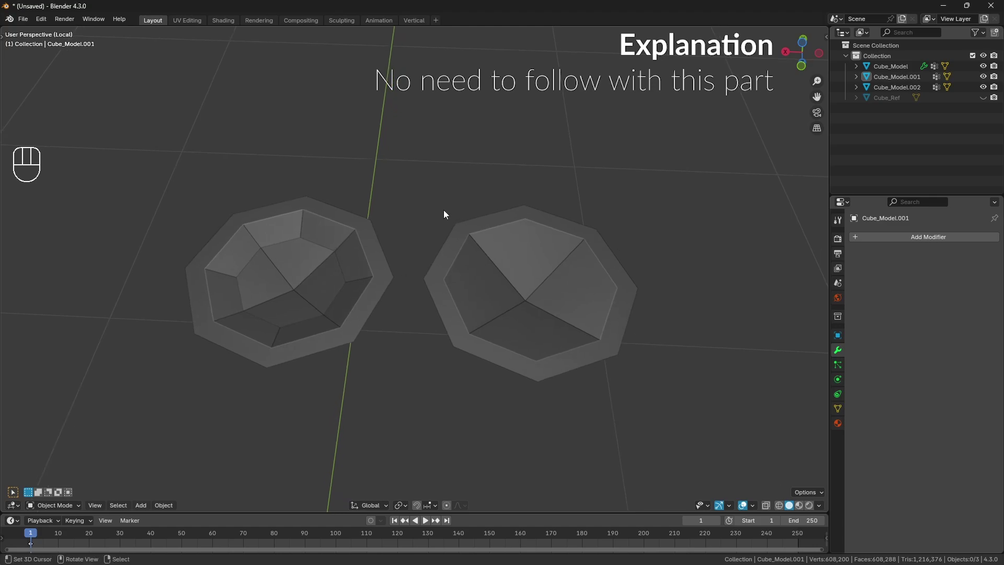
key(ctrl+KP_7)
drag(514, 209, 456, 231)
click(464, 254)
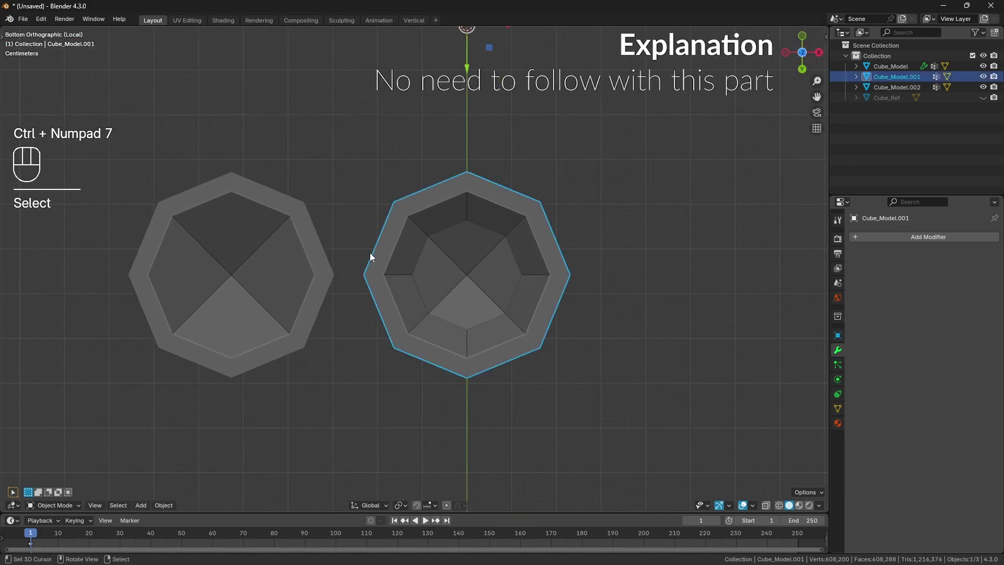
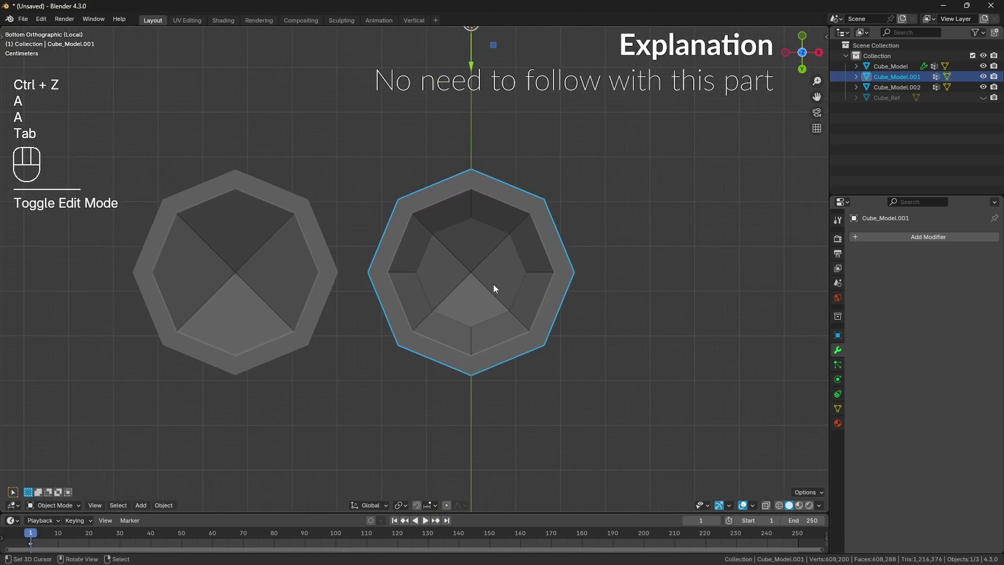
key(a)
key(a)
Select the left-hand pip model and centre both models in view.
click(279, 279)
drag(285, 284, 369, 280)
key(Tab)
key(a)
key(Tab)
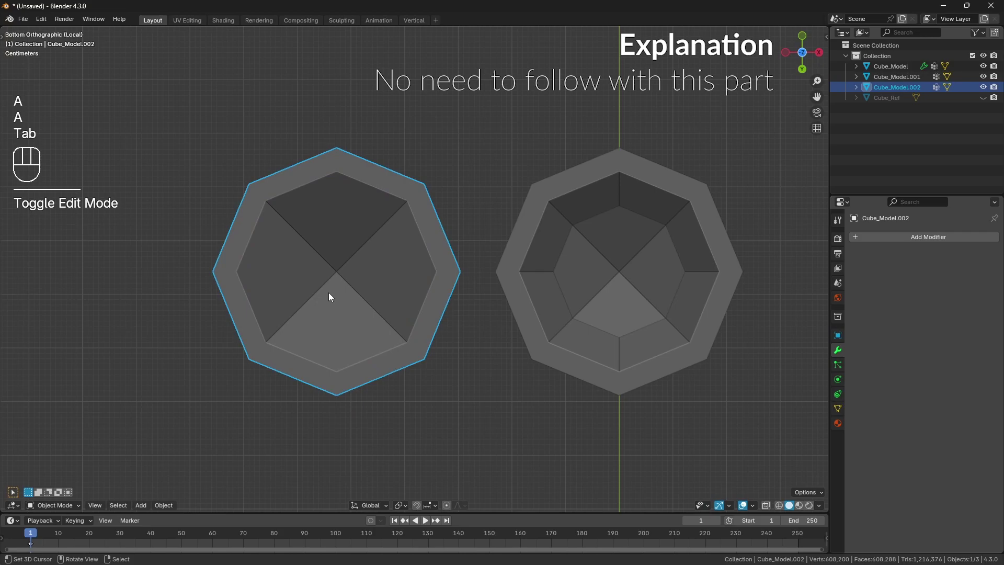
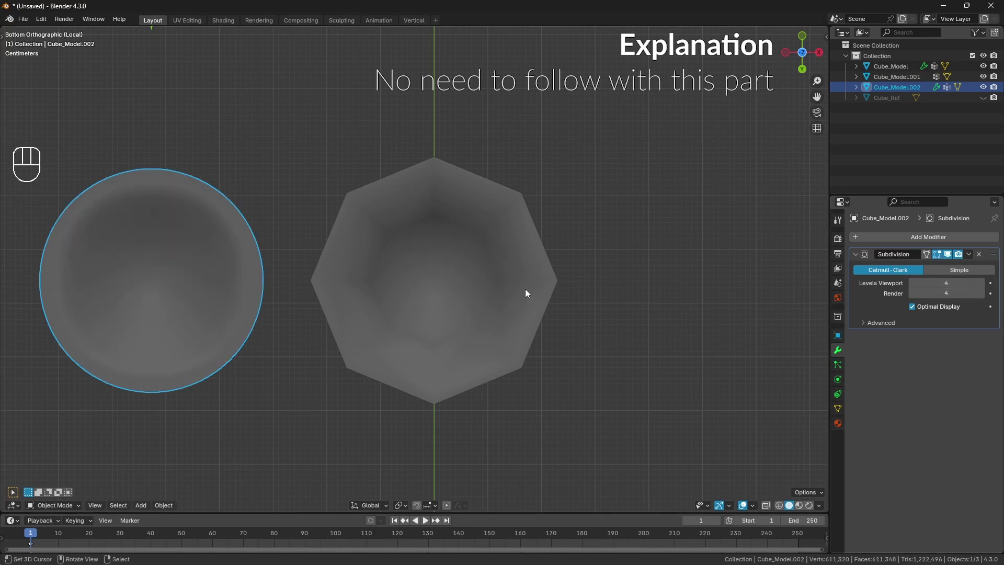
click(524, 295)
key(Tab)
key(a)
key(KP_Decimal)
key(a)
key(a)
drag(618, 320, 596, 325)
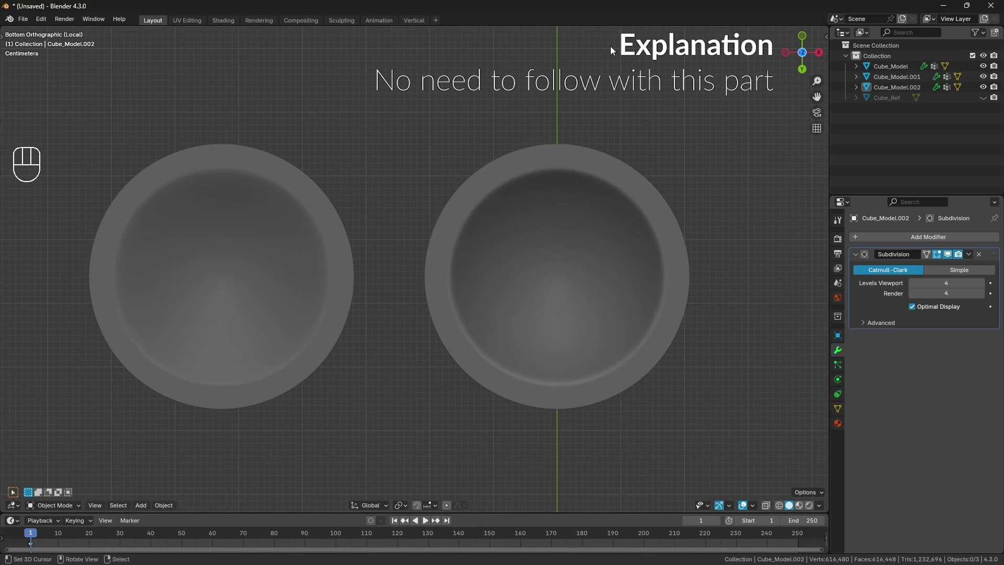
drag(520, 166, 497, 164)
right_click(478, 210)
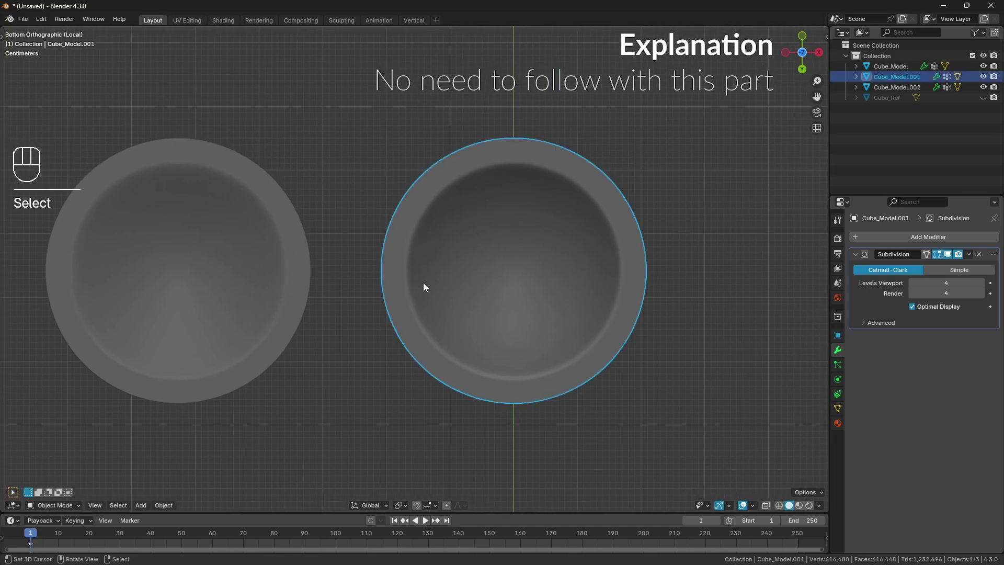
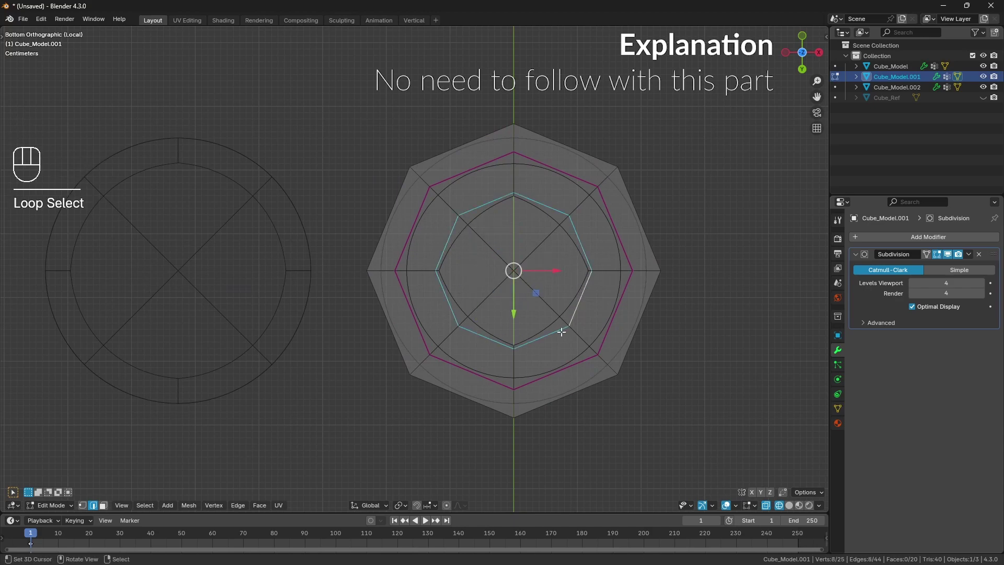
key(a)
key(a)
key(Tab)
key(a)
key(a)
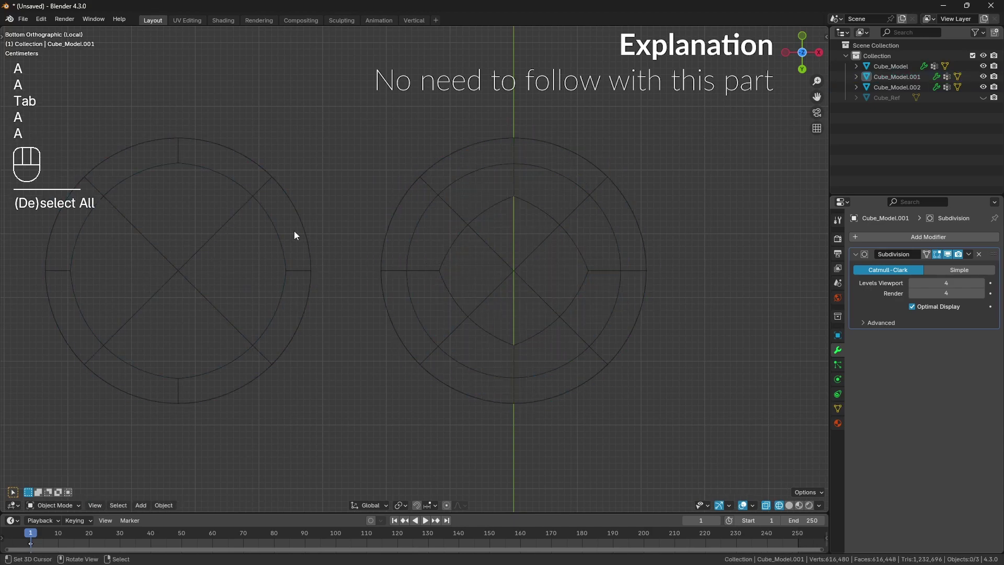
click(224, 232)
key(z)
drag(440, 249, 398, 254)
key(g)
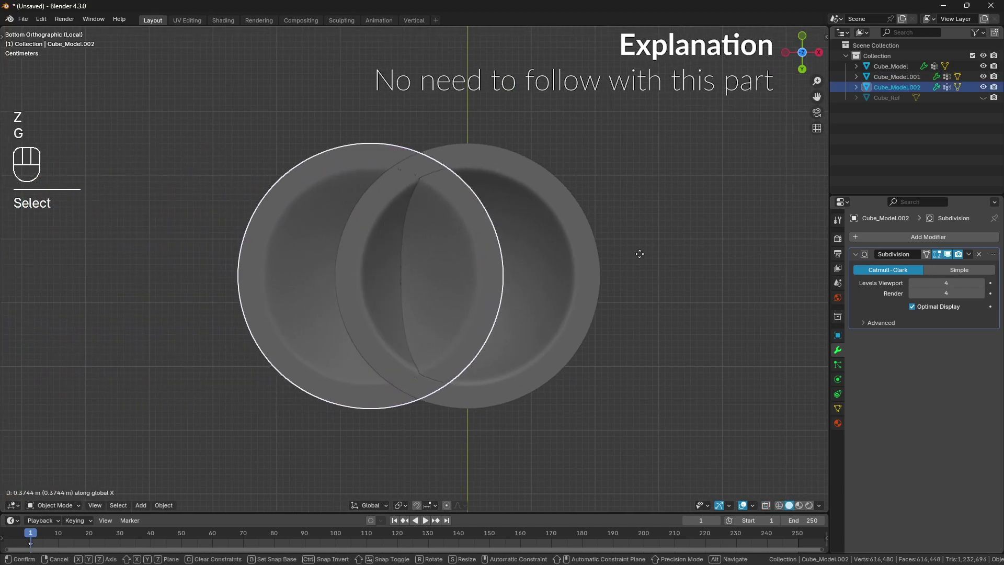
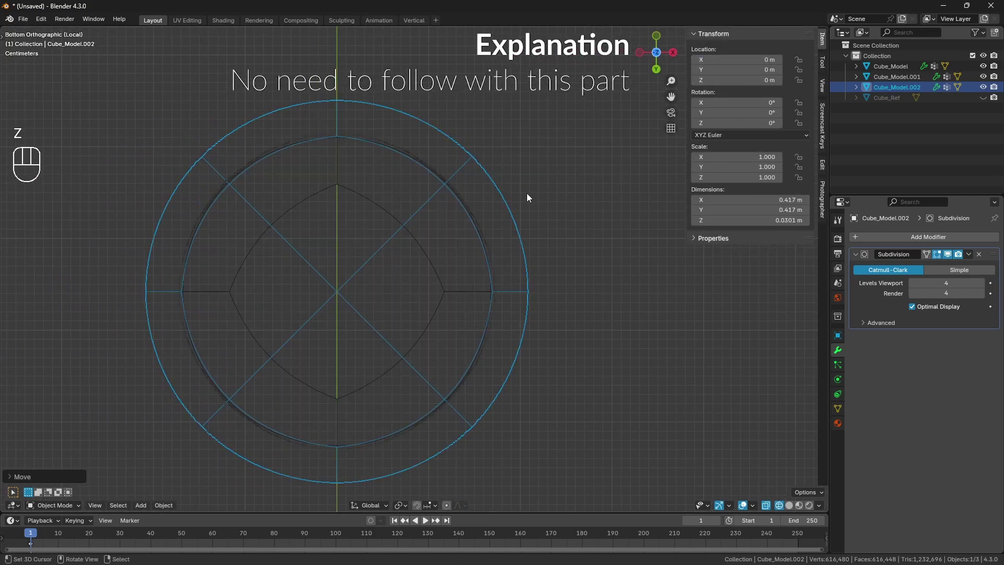
key(n)
drag(480, 206, 540, 208)
drag(531, 199, 491, 160)
middle_click(518, 191)
drag(521, 181, 525, 193)
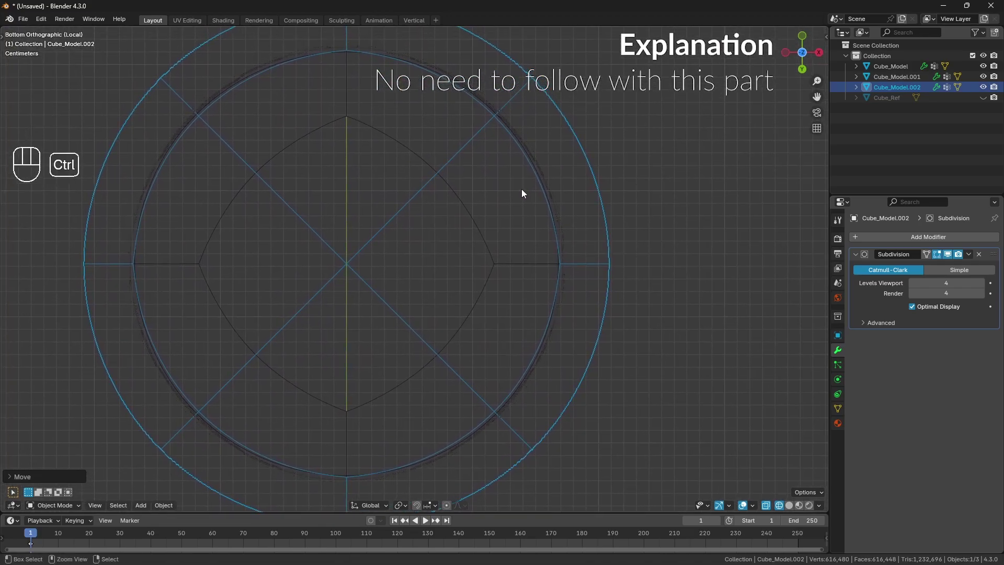
key(shift+space)
middle_click(570, 228)
middle_click(578, 231)
middle_click(583, 195)
drag(505, 251, 518, 207)
drag(497, 207, 459, 308)
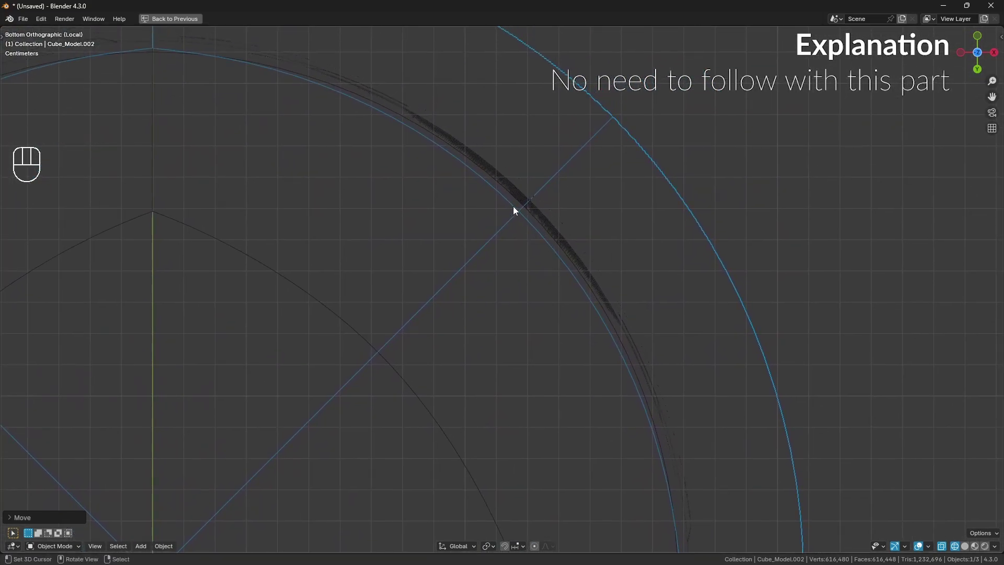
drag(385, 159, 423, 218)
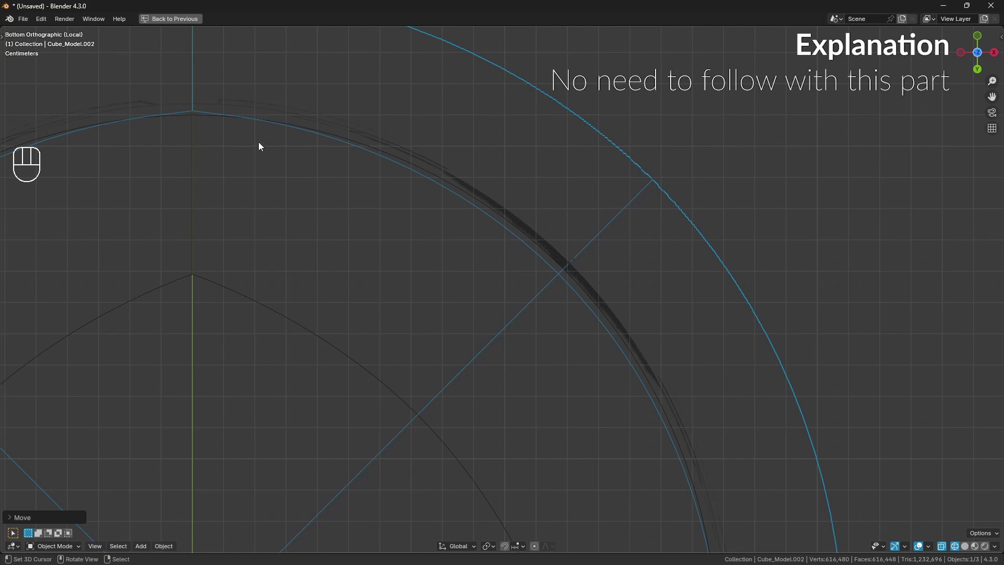
drag(386, 270, 374, 178)
key(g)
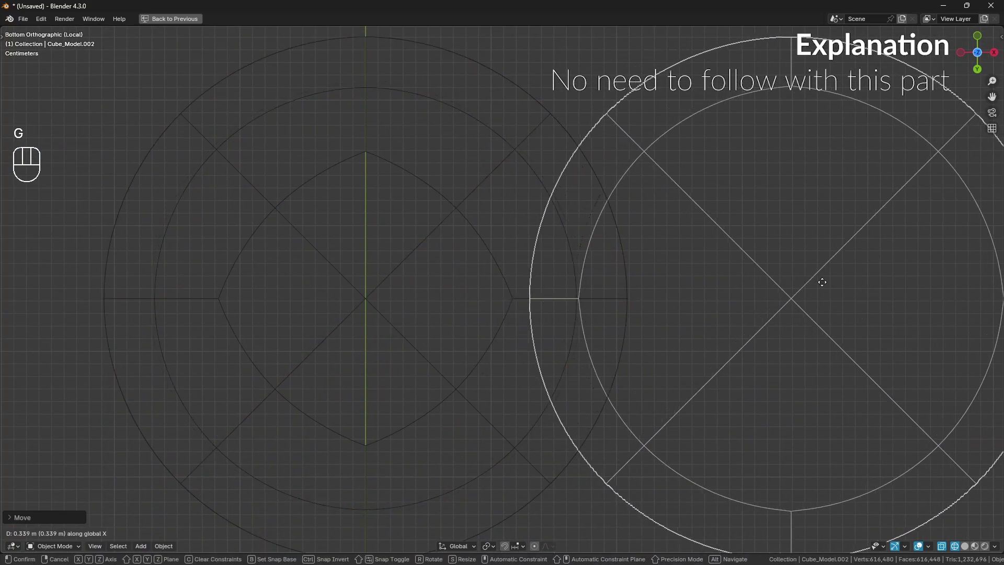
click(703, 302)
key(z)
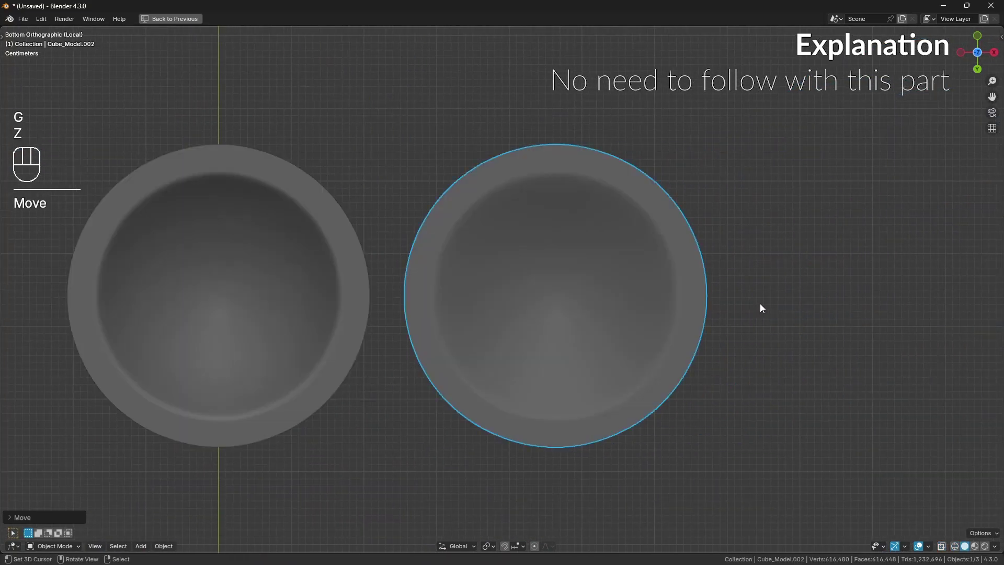
key(ctrl+z)
drag(381, 301, 472, 328)
key(z)
key(z)
drag(434, 292, 478, 311)
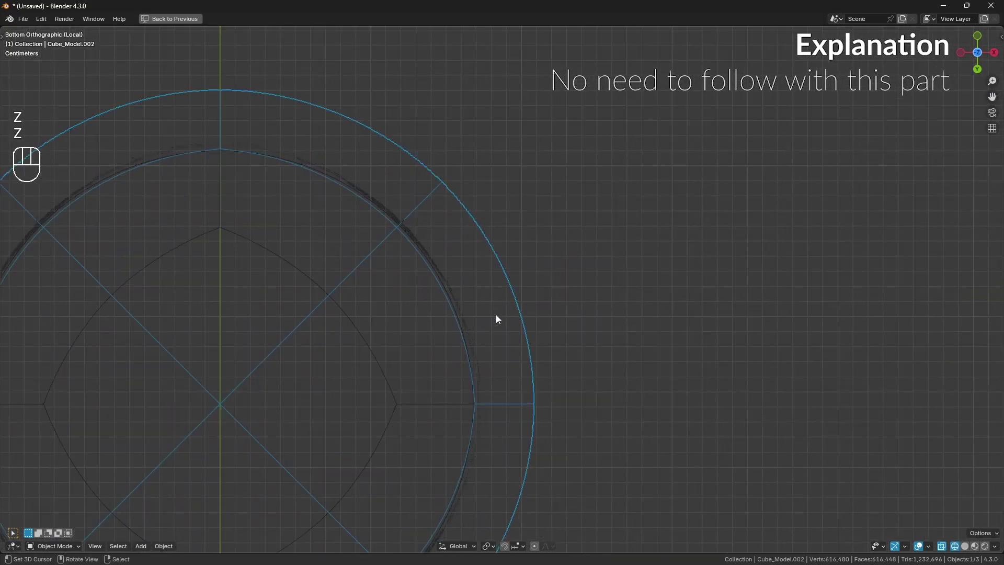
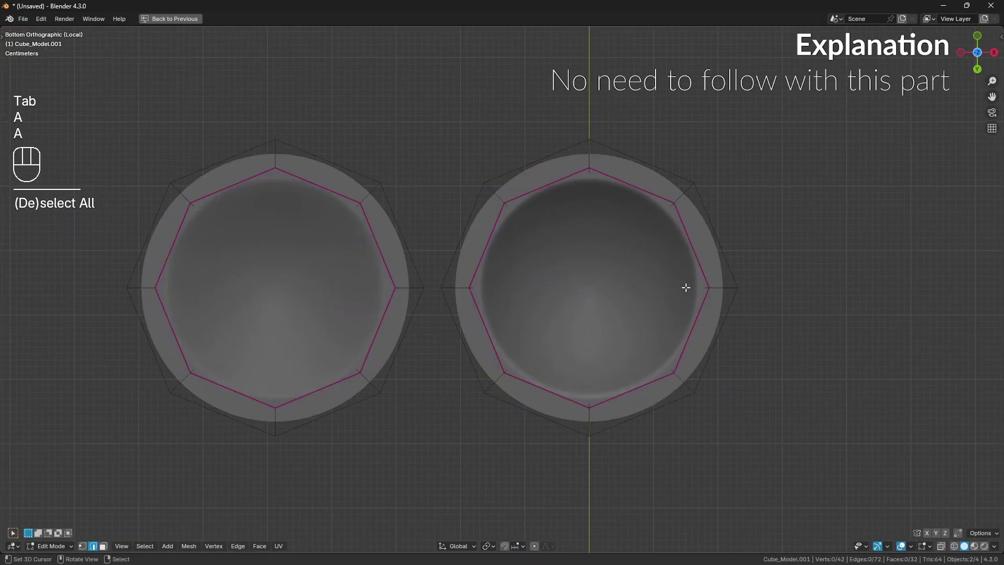
Leave Edit Mode on the pip geometry.
key(Tab)
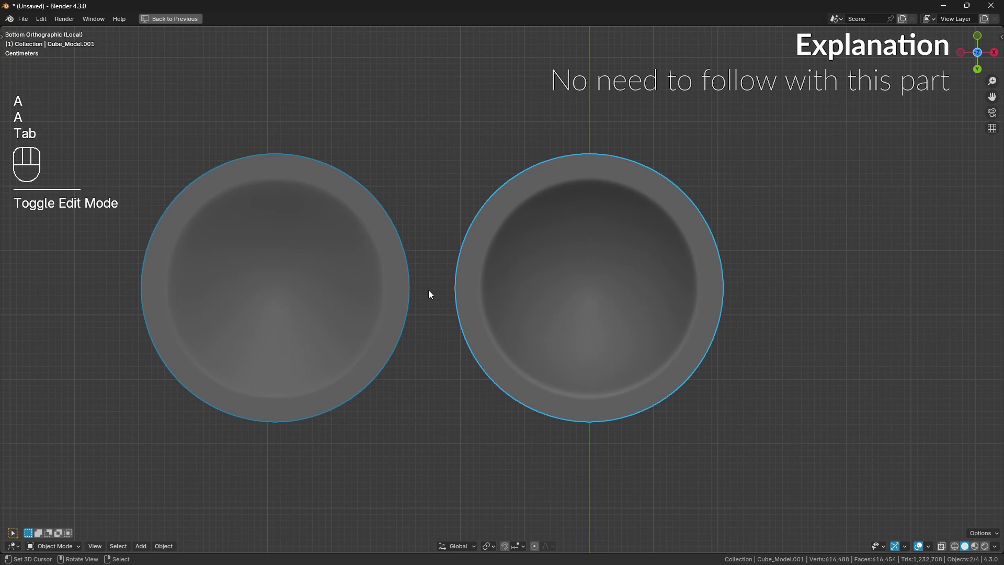
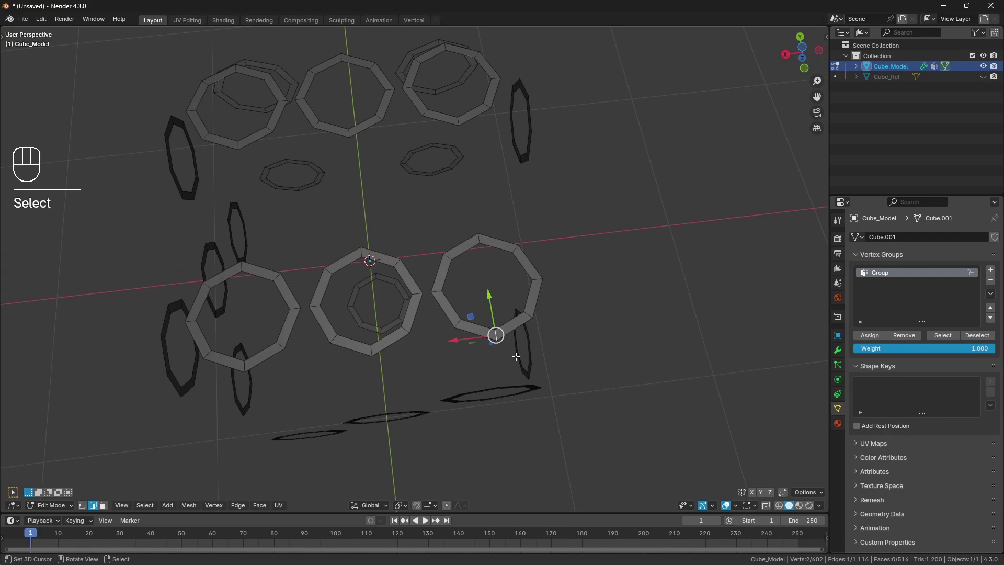
Crease the pip rim edge loops to full strength and unhide the rest of the die.
key(shift+g)
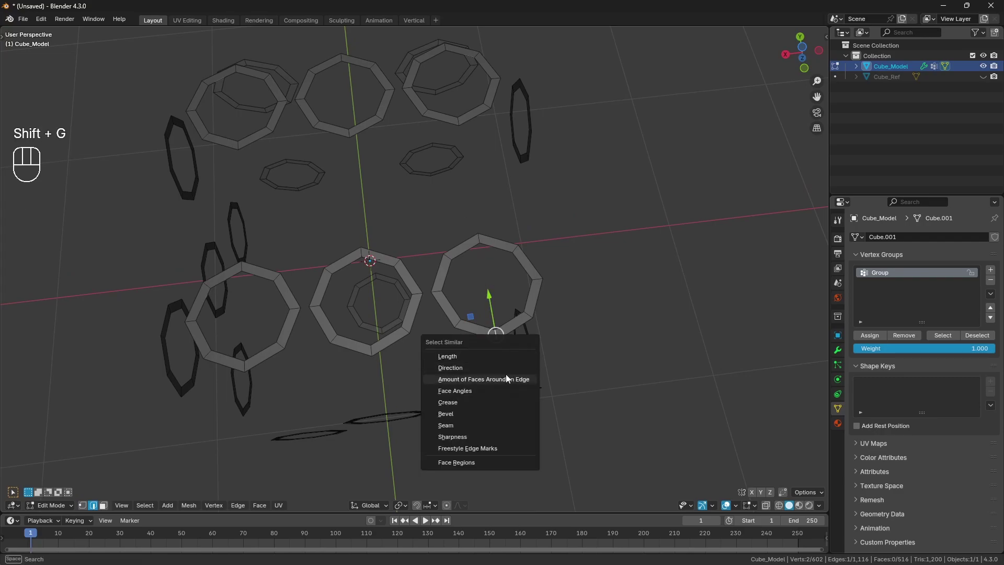
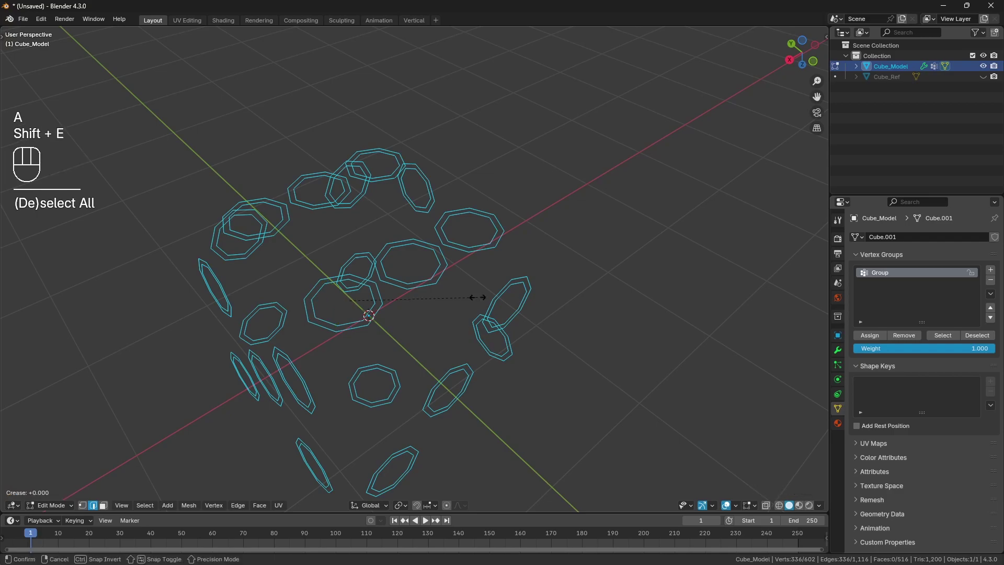
key(alt+h)
key(a)
key(a)
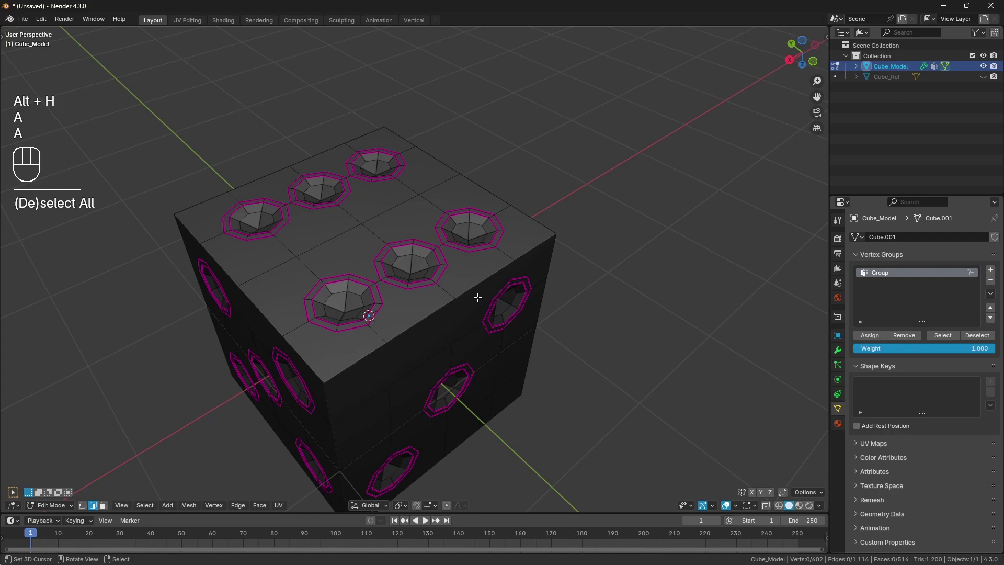
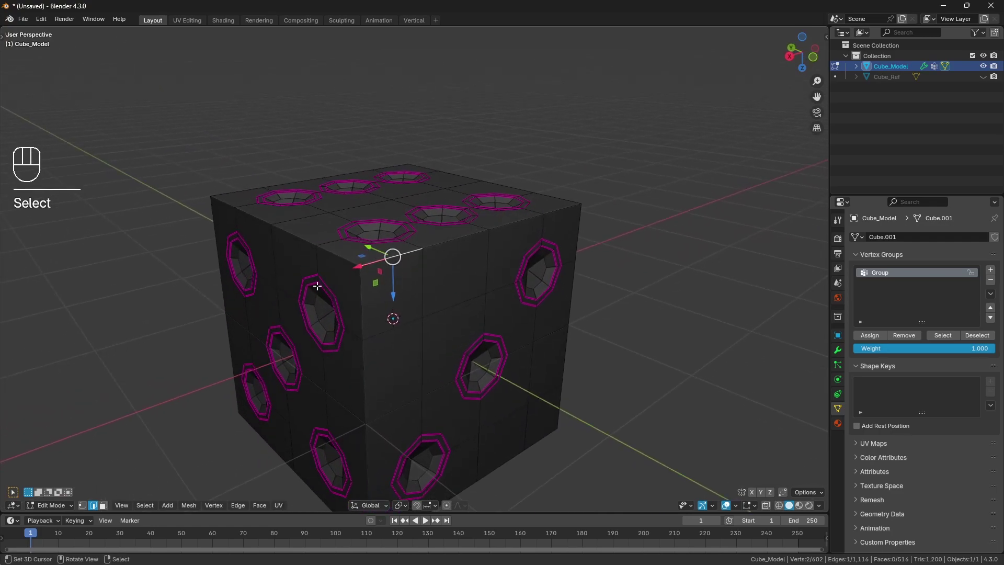
Crease the edges similar to the corner edge, return to Object Mode and add a Subdivision modifier.
key(shift+g)
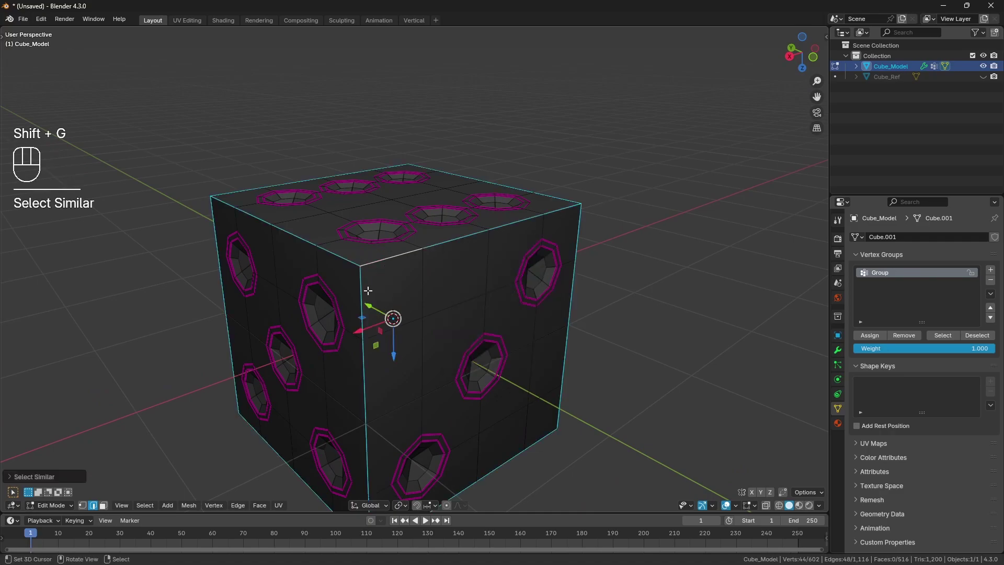
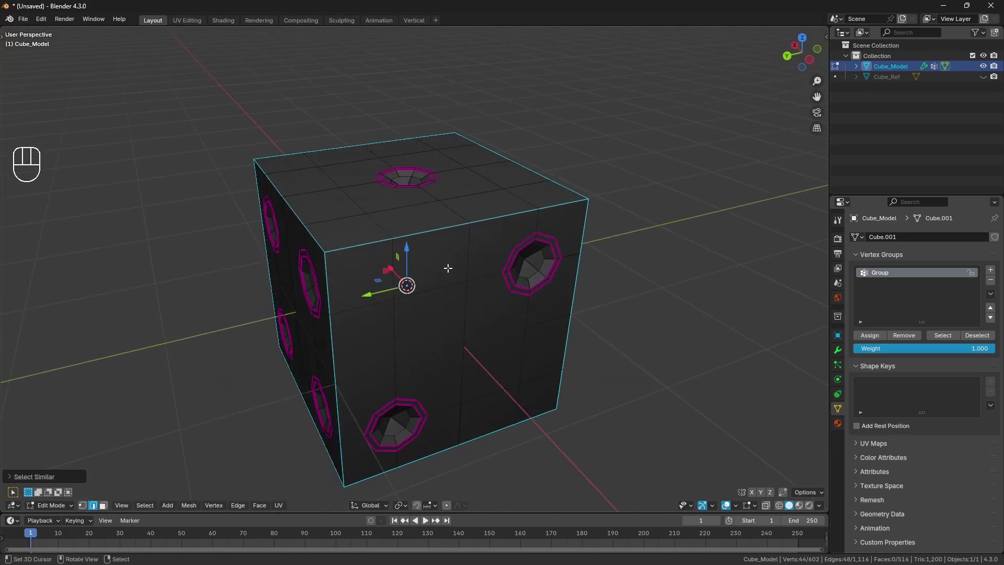
key(shift+e)
key(a)
key(a)
key(Tab)
Apply the Subdivision modifier with Ctrl+A and orbit to check the dimpled pips on each face.
drag(555, 256, 542, 250)
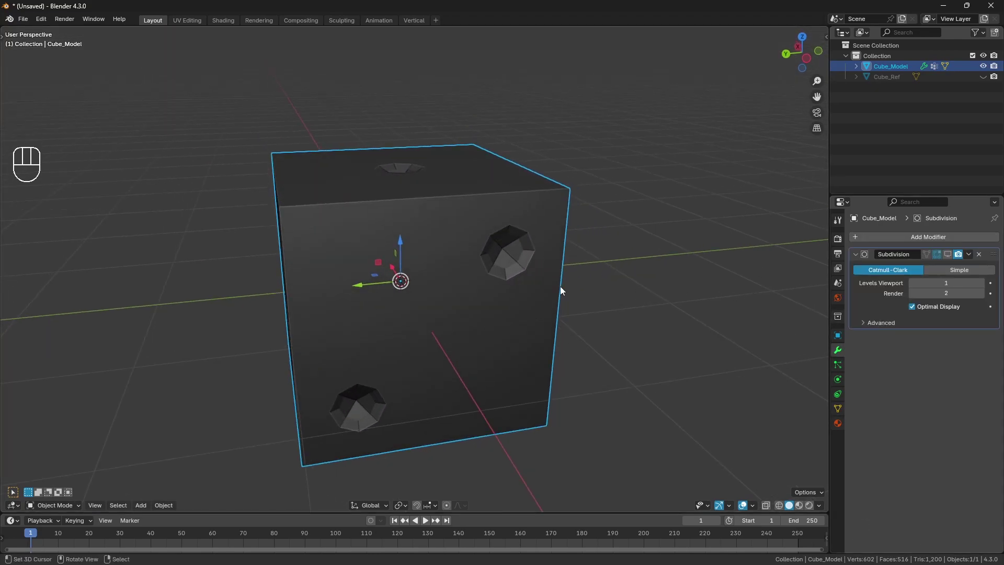
middle_click(566, 277)
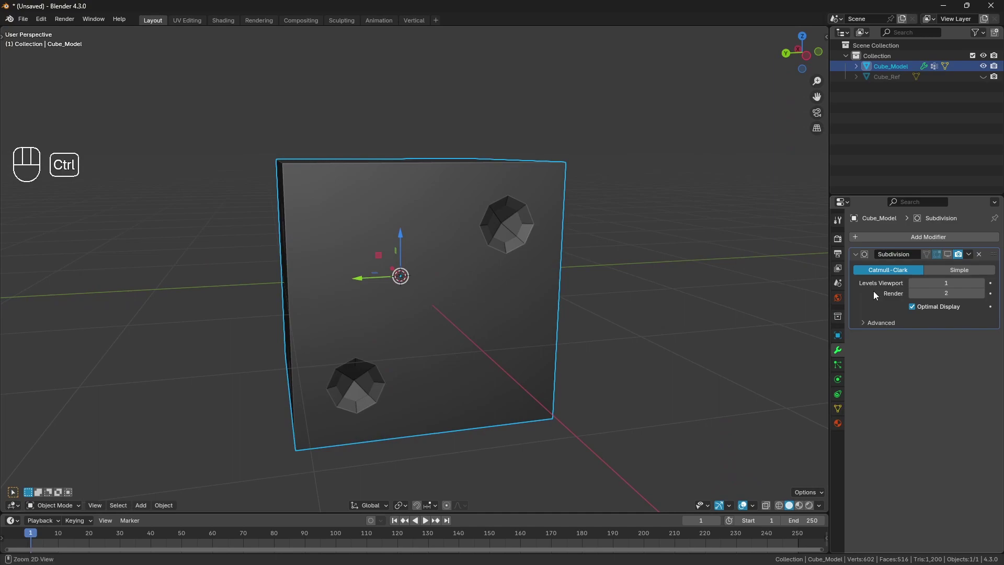
key(ctrl+a)
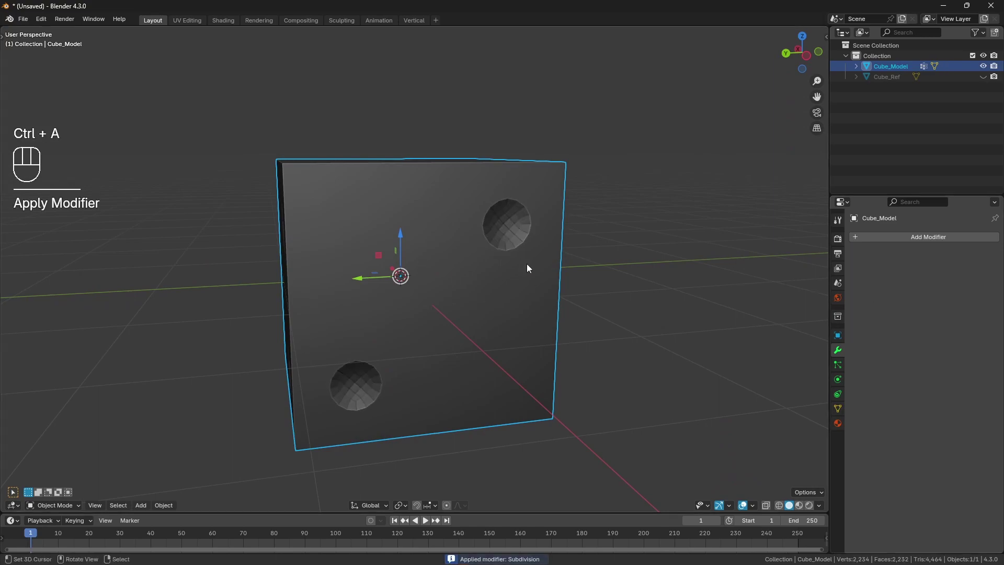
middle_click(519, 264)
drag(443, 211, 488, 251)
drag(385, 292, 432, 241)
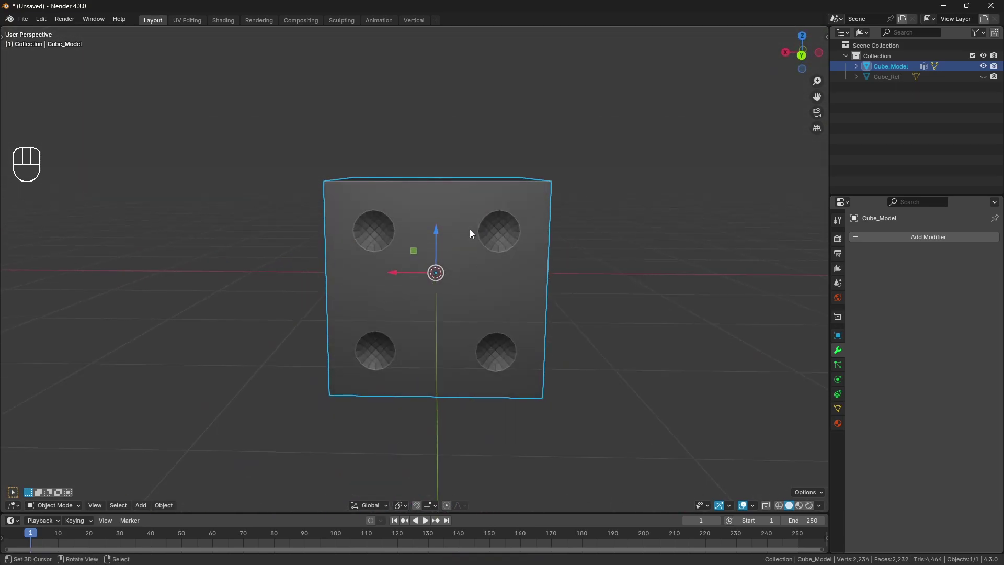
drag(462, 301, 490, 324)
drag(468, 311, 525, 296)
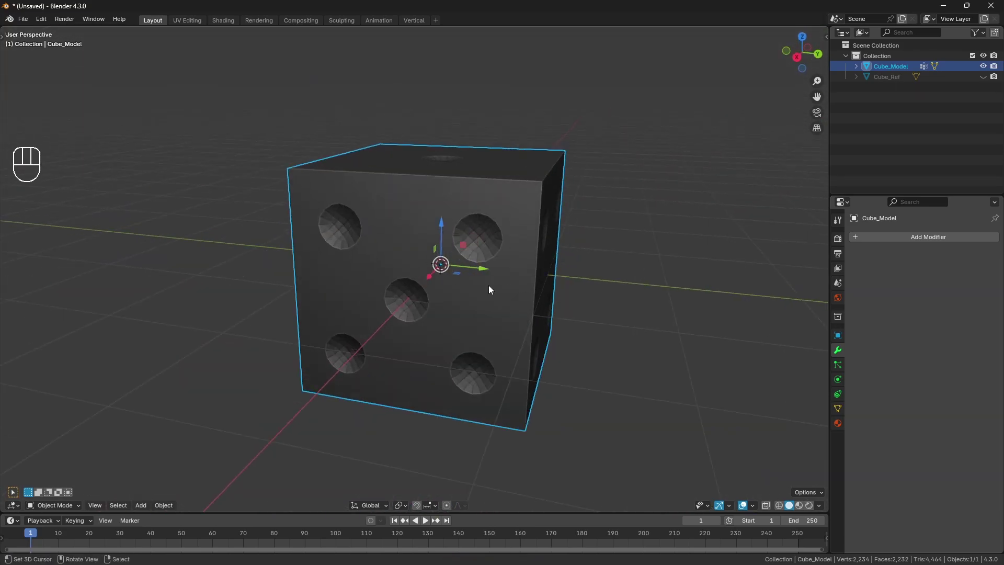
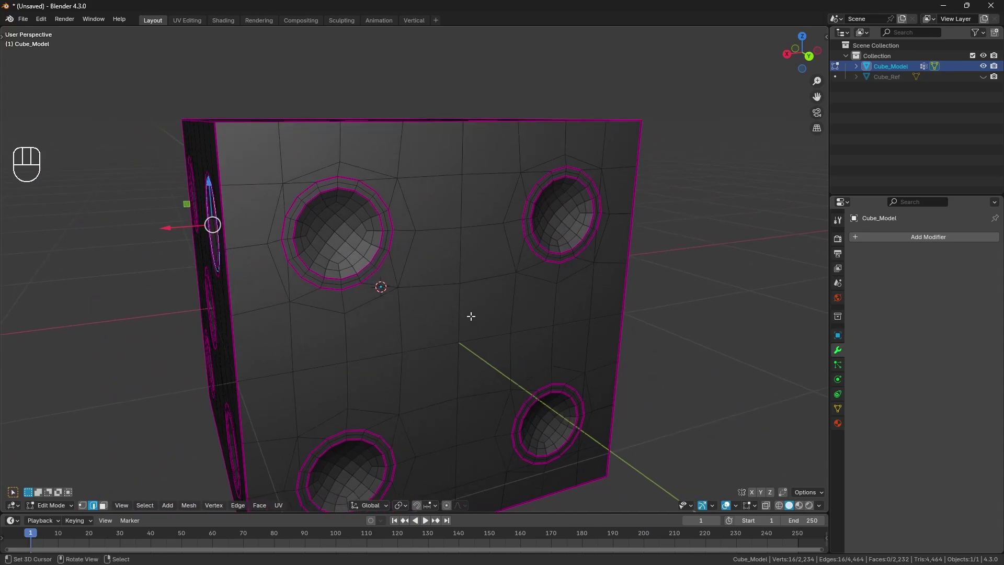
Select the pip faces and hide all other geometry with Shift+H.
key(a)
key(a)
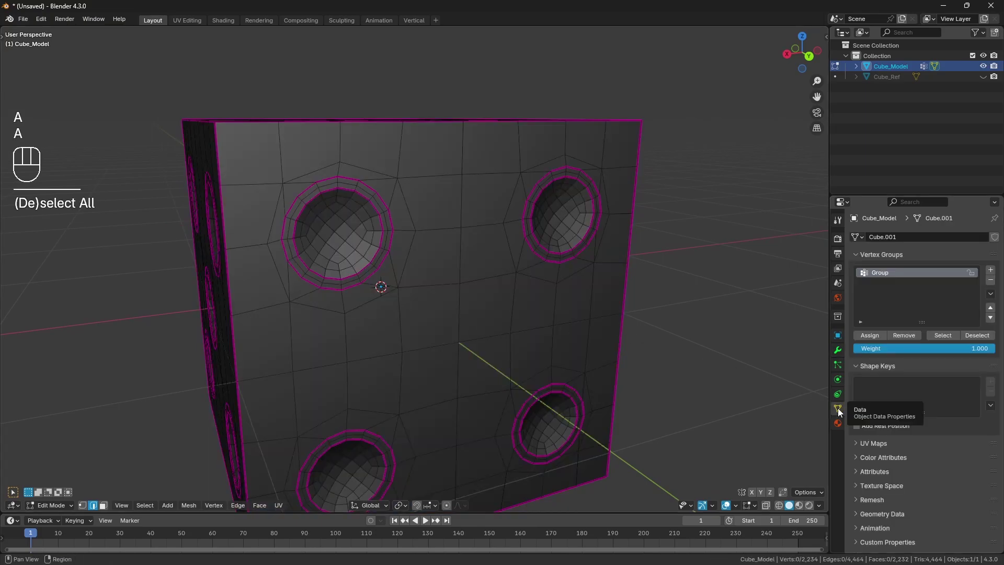
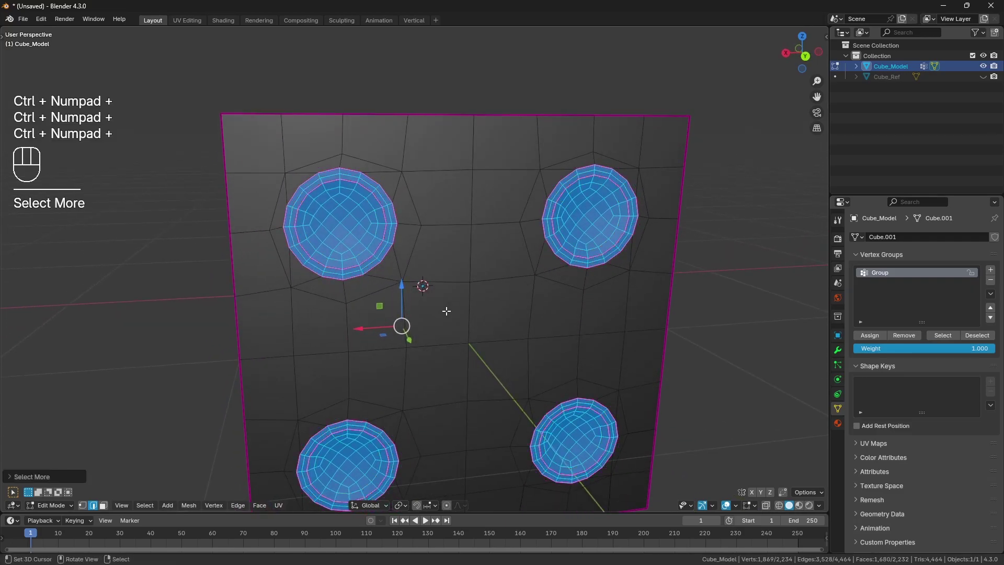
key(shift+h)
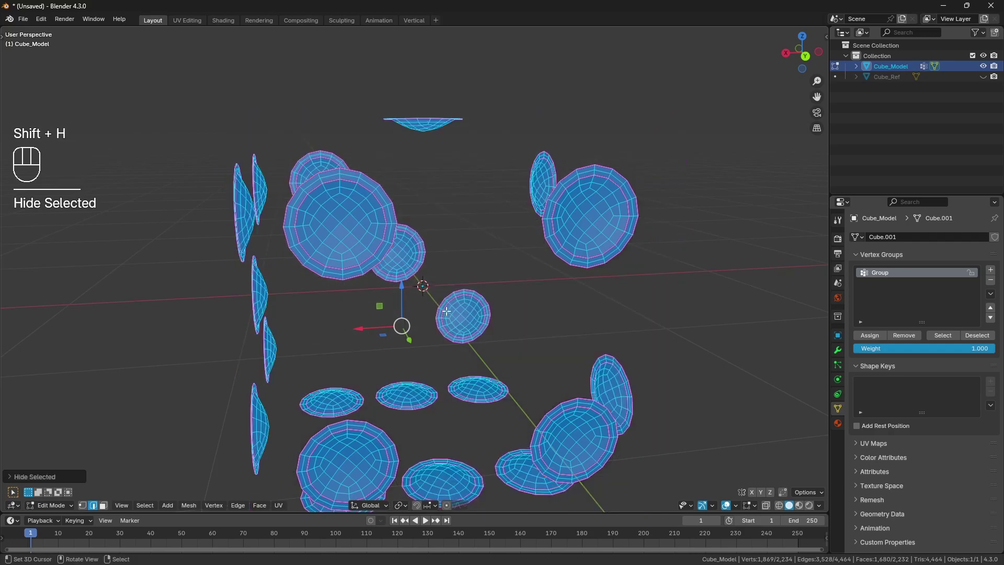
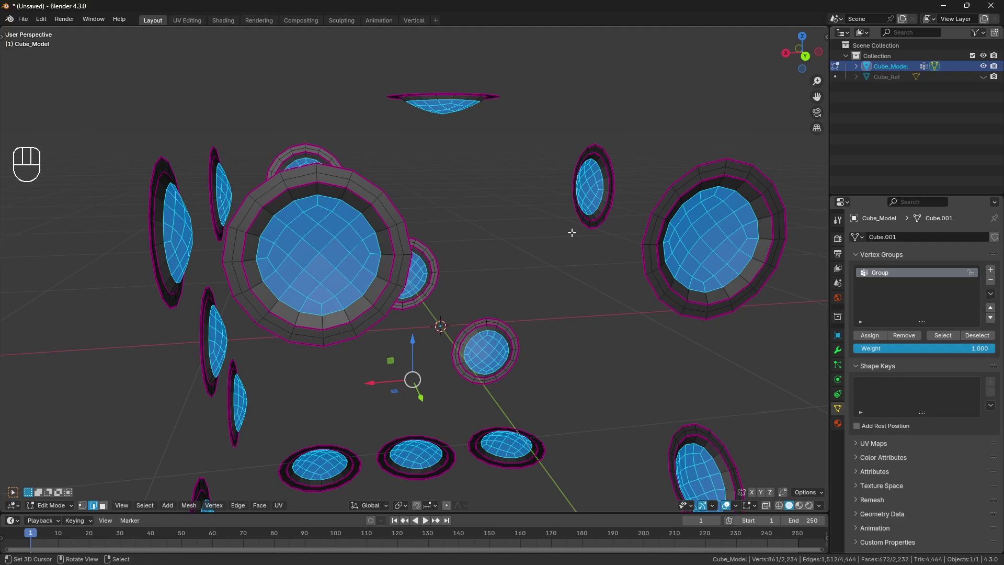
Round the selected pip edge loops into perfect circles using the LoopTools Circle tool.
key(n)
click(826, 66)
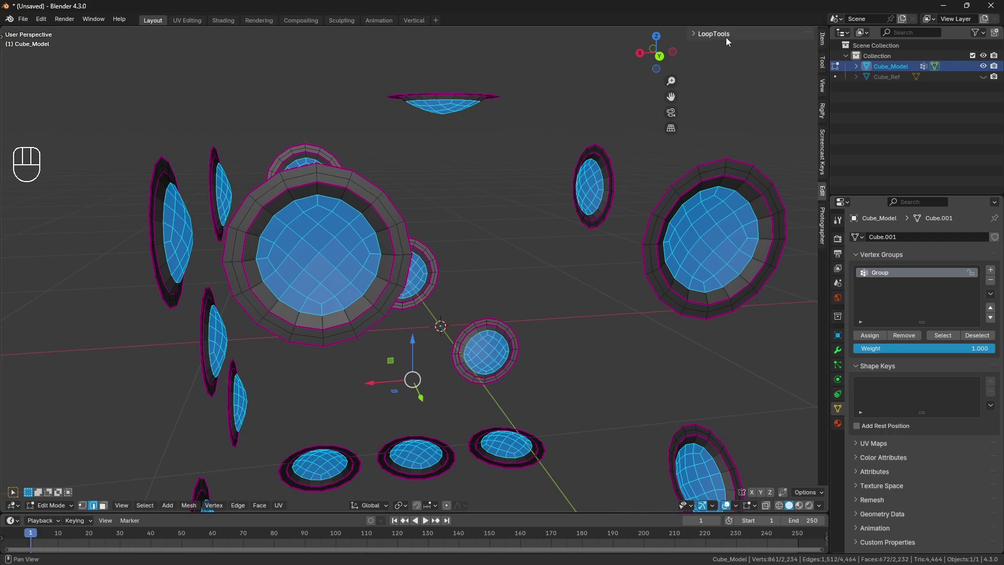
click(722, 36)
click(767, 62)
text(Circle)
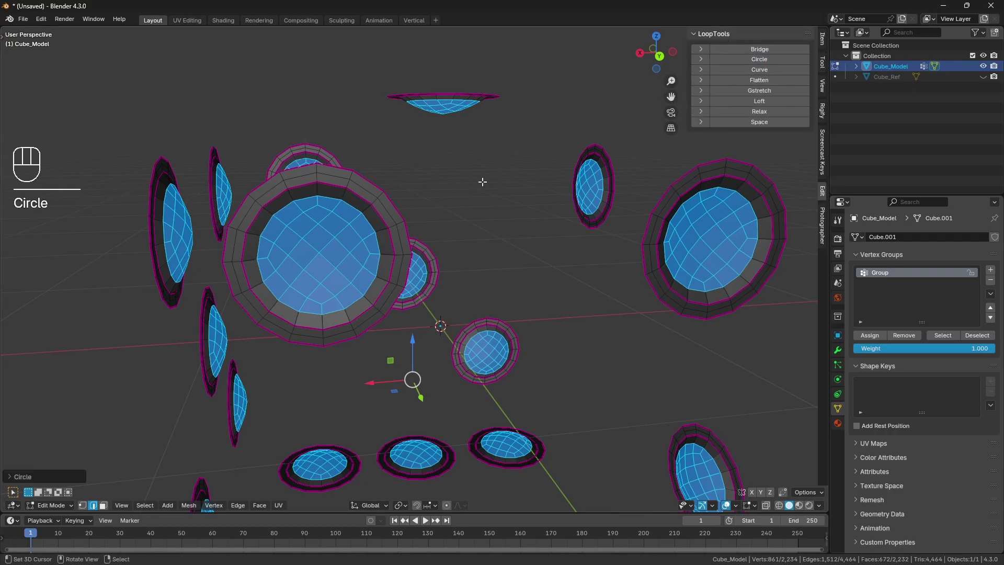
key(ctrl+KP_Add)
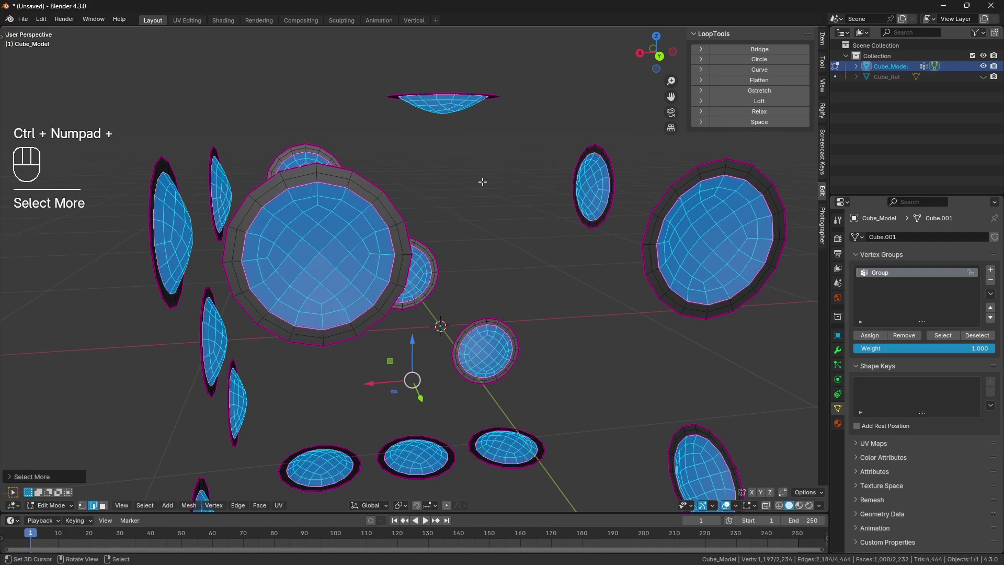
click(770, 67)
text(Circle)
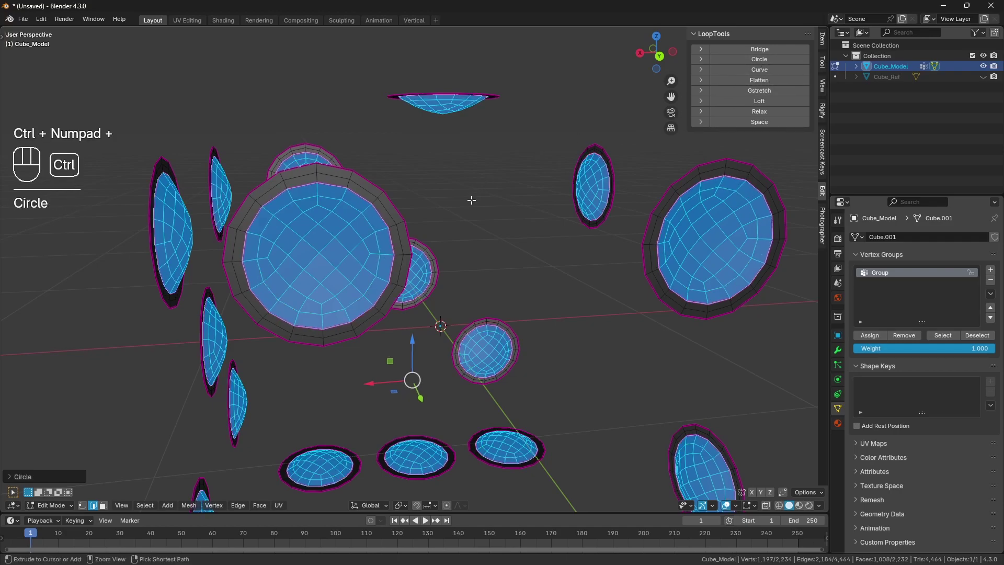
key(ctrl+KP_Add)
Grow the selection across every pip recess interior and switch to vertex select mode.
key(ctrl+KP_Add)
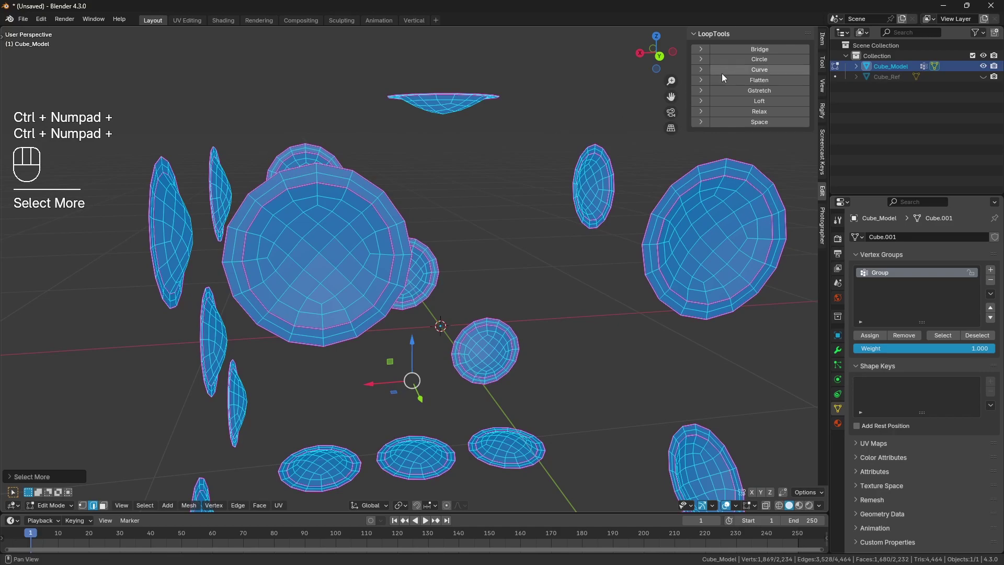
click(744, 64)
key(a)
key(a)
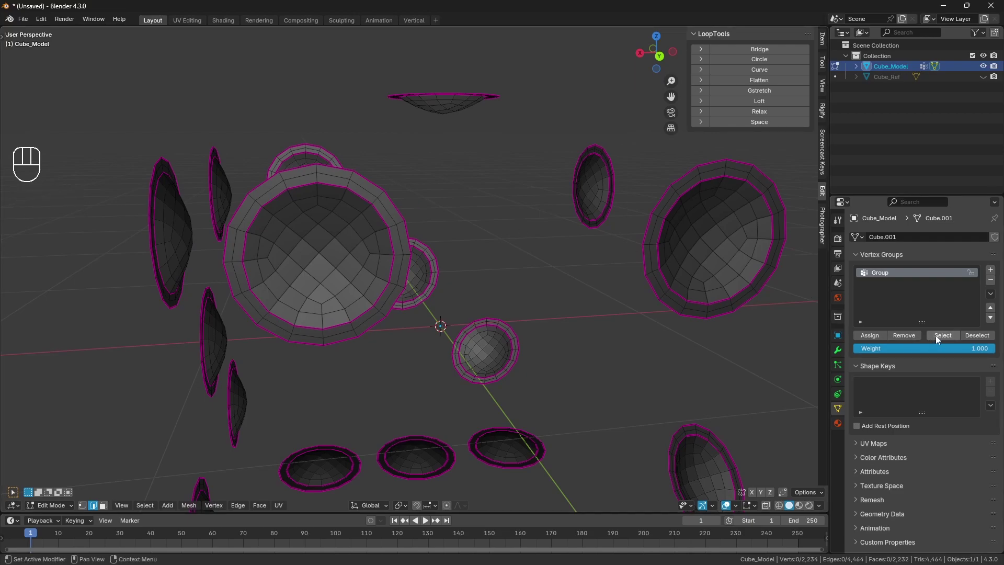
click(940, 338)
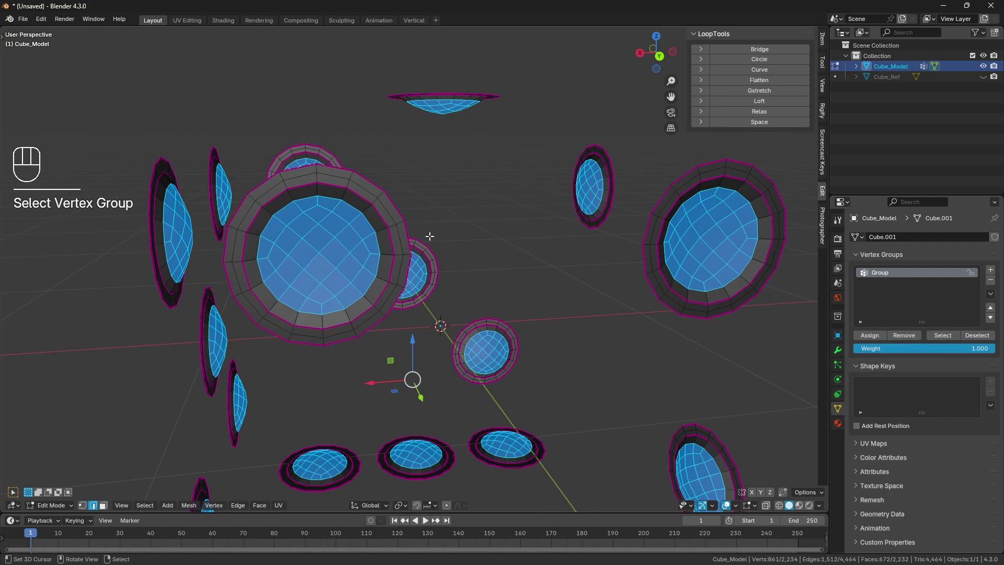
key(ctrl+KP_Add)
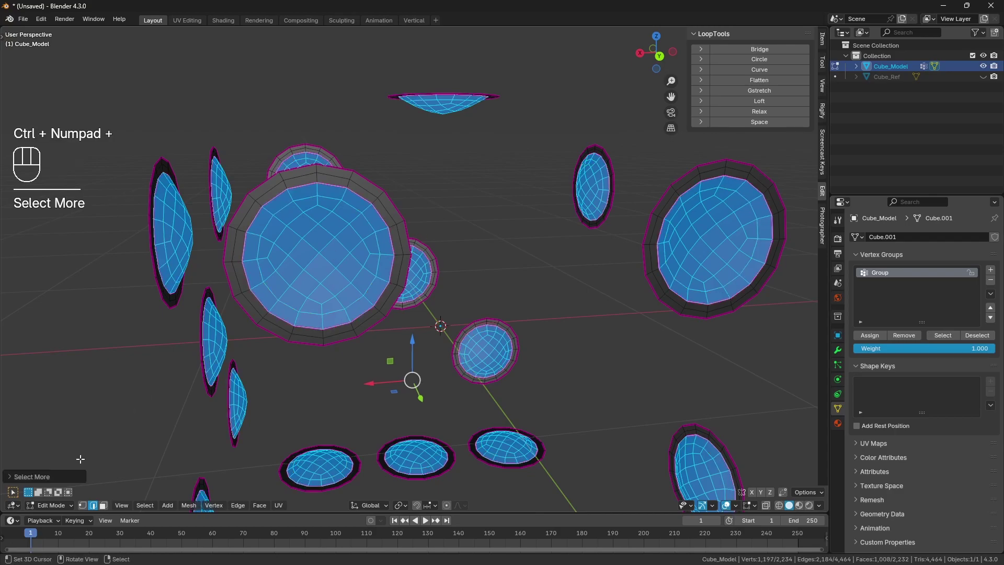
click(86, 508)
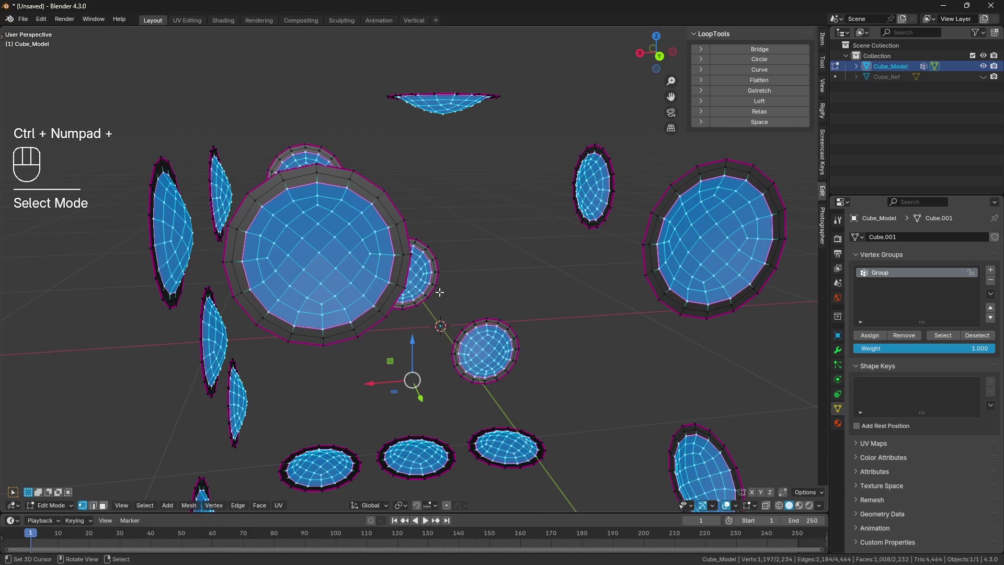
Hide the pip interiors, select all similar rim edges, crease them and hide them too.
key(h)
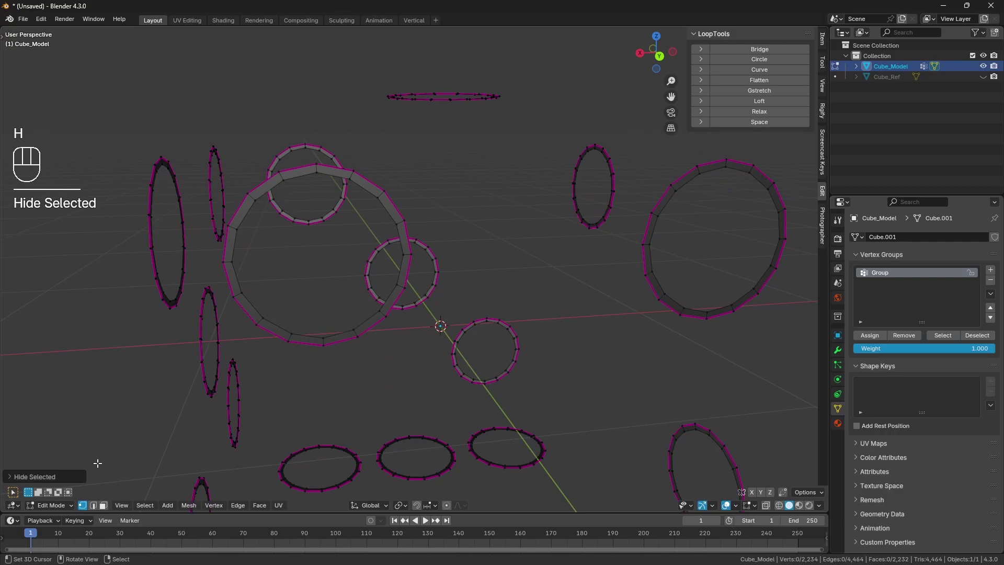
click(97, 508)
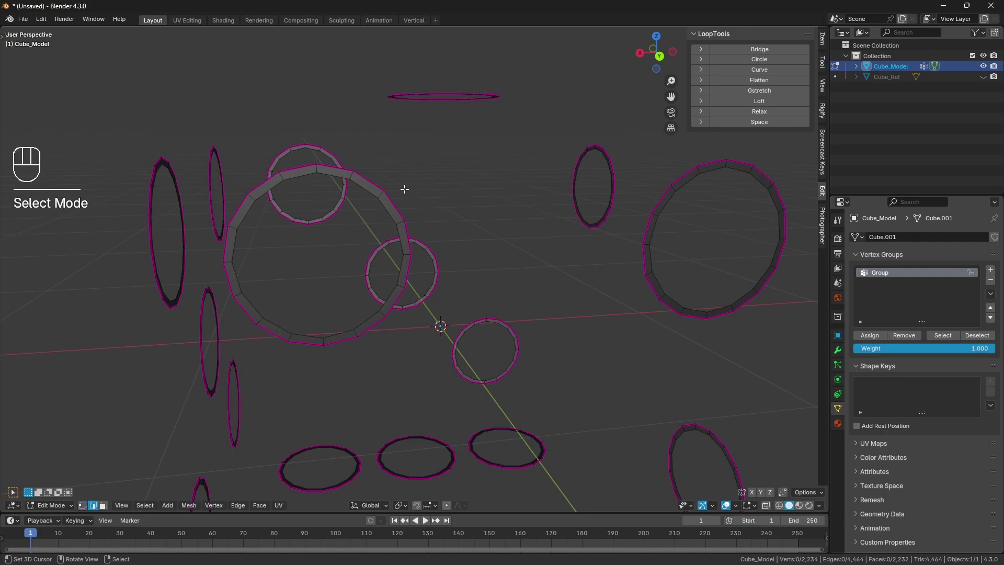
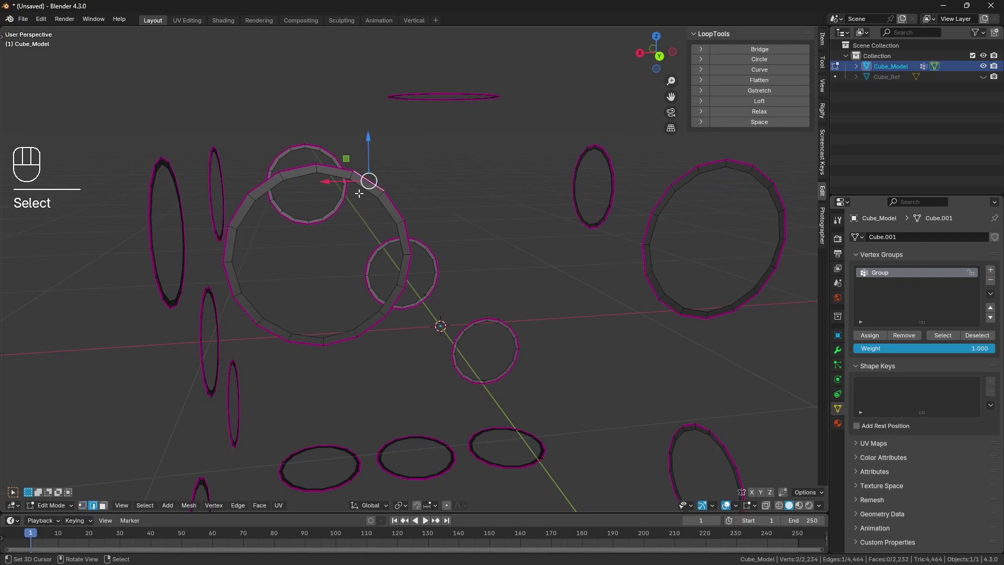
key(shift+g)
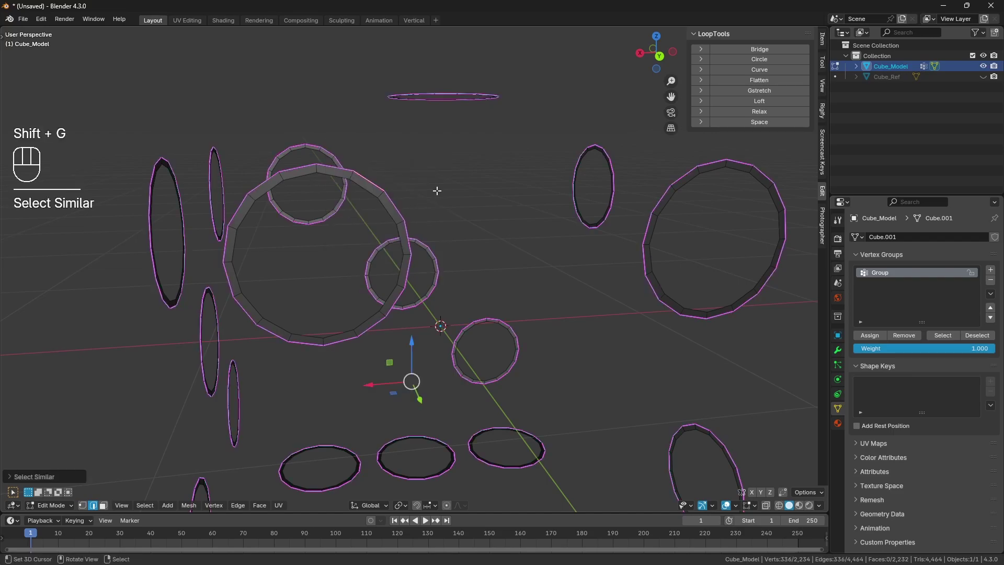
key(shift+e)
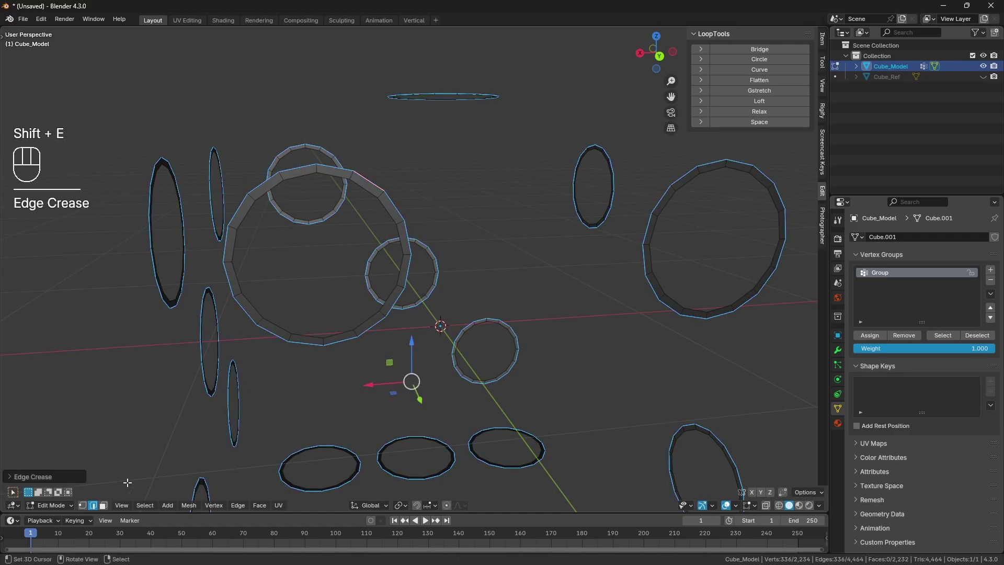
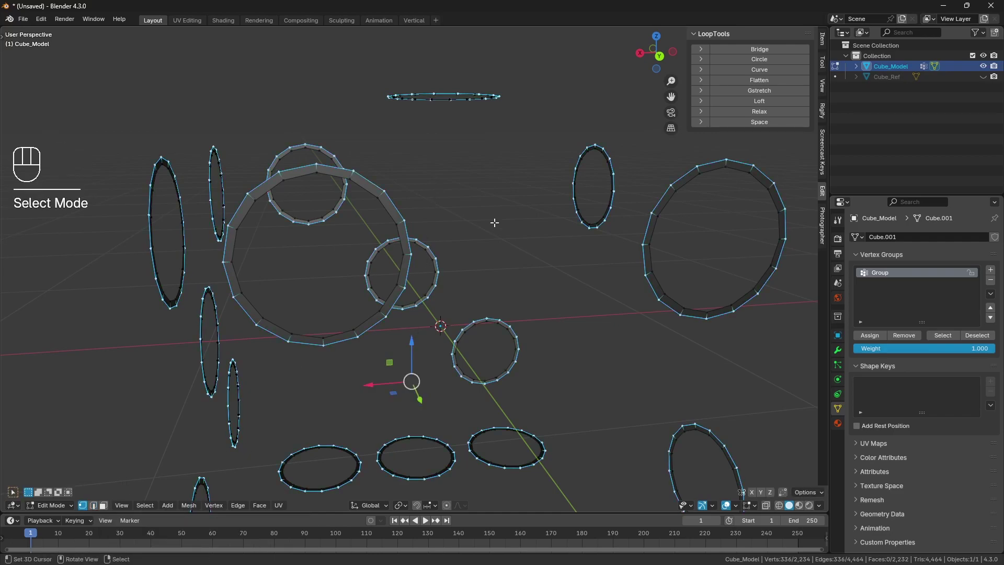
key(h)
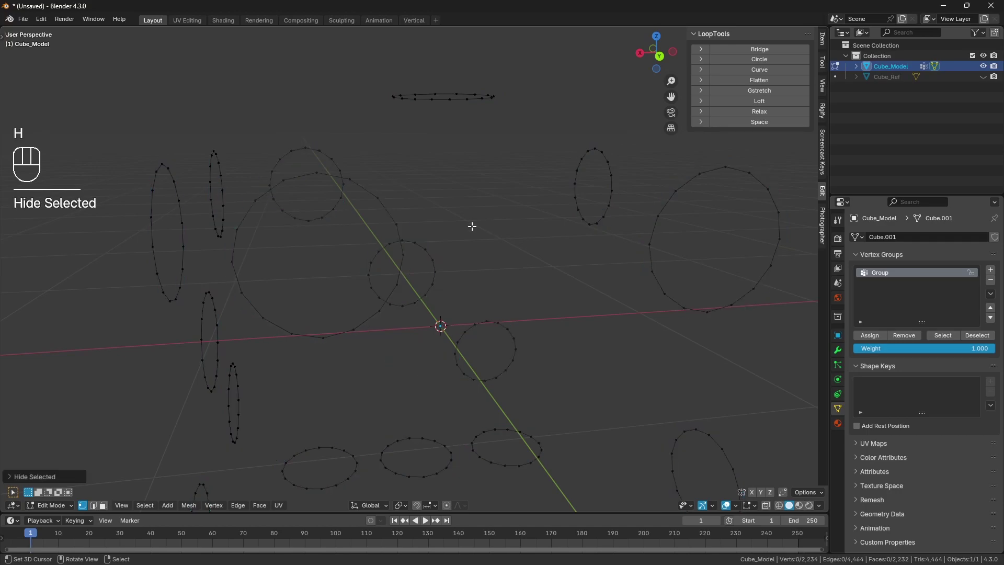
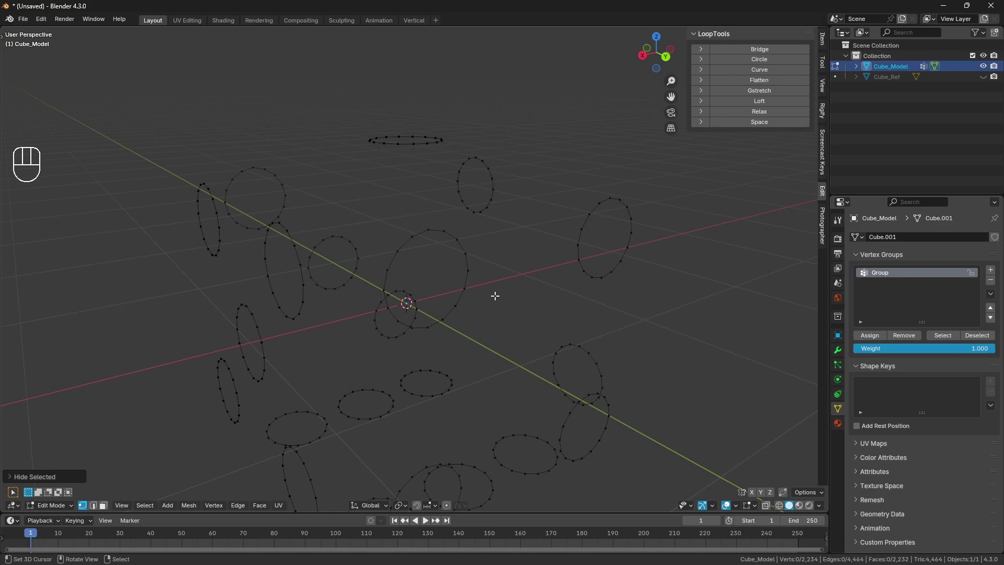
Select the remaining visible edge loops and dissolve them.
key(a)
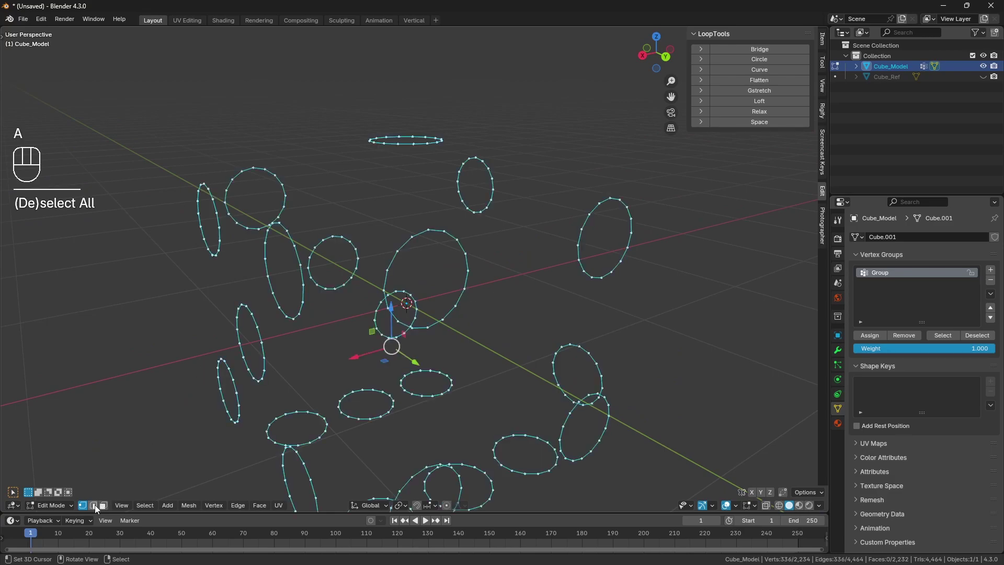
click(100, 508)
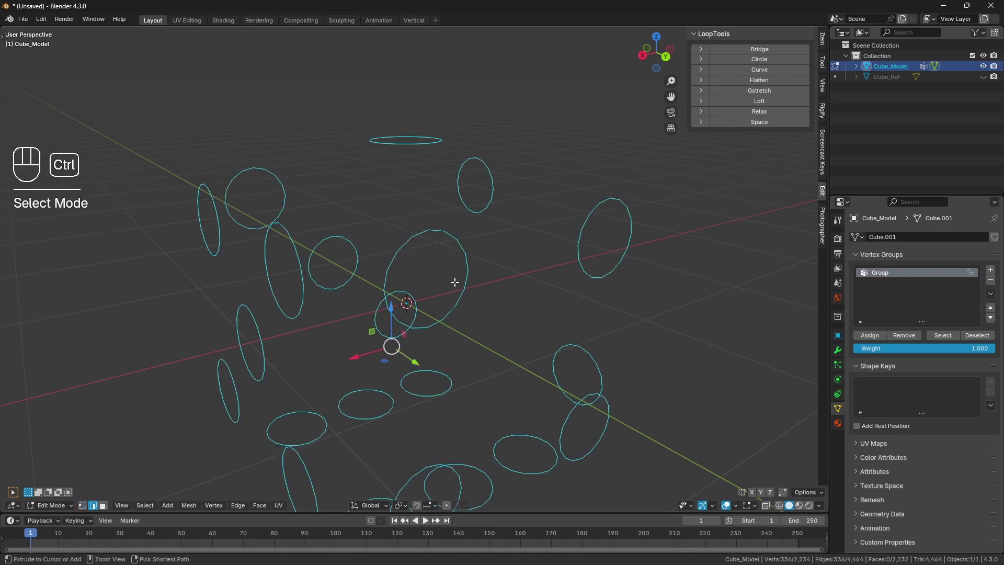
key(ctrl+x)
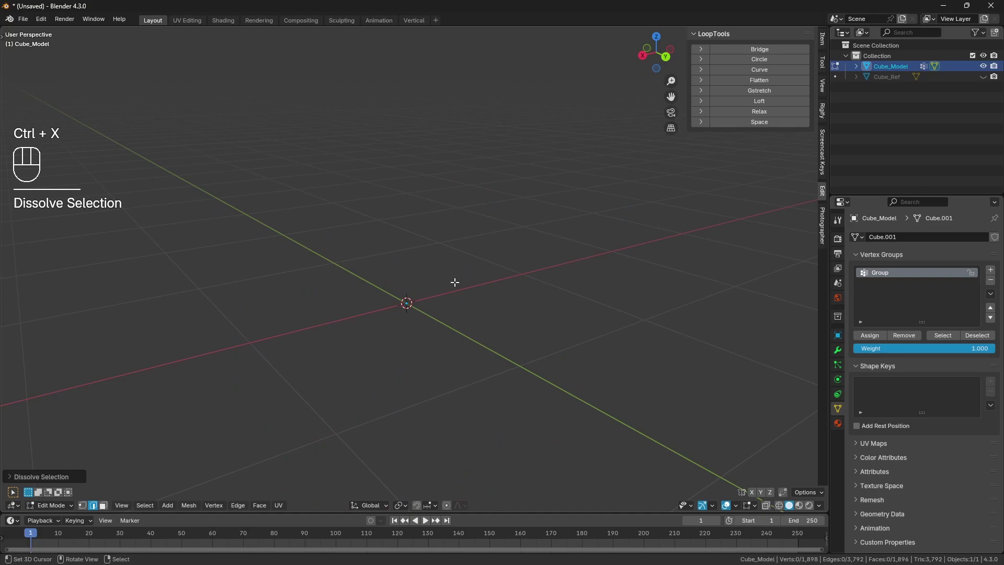
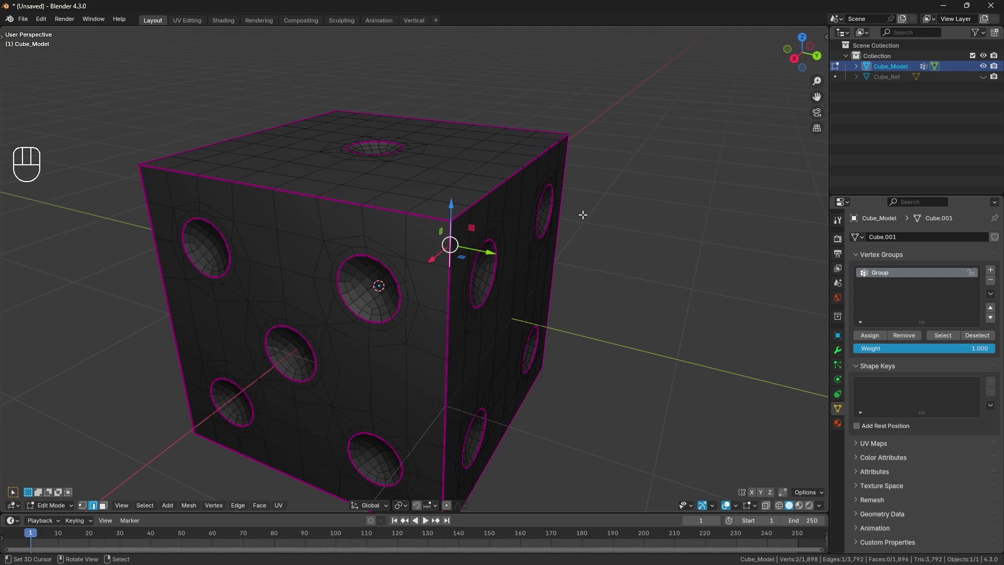
Select all similar outer cube edges and set their Mean Bevel Weight to 1 in the Item panel.
key(shift+g)
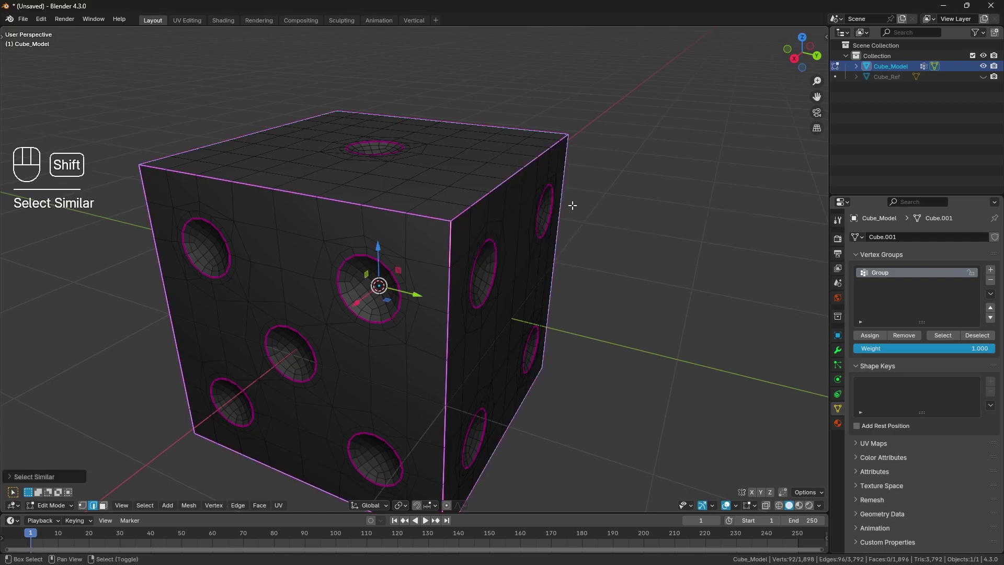
key(shift+e)
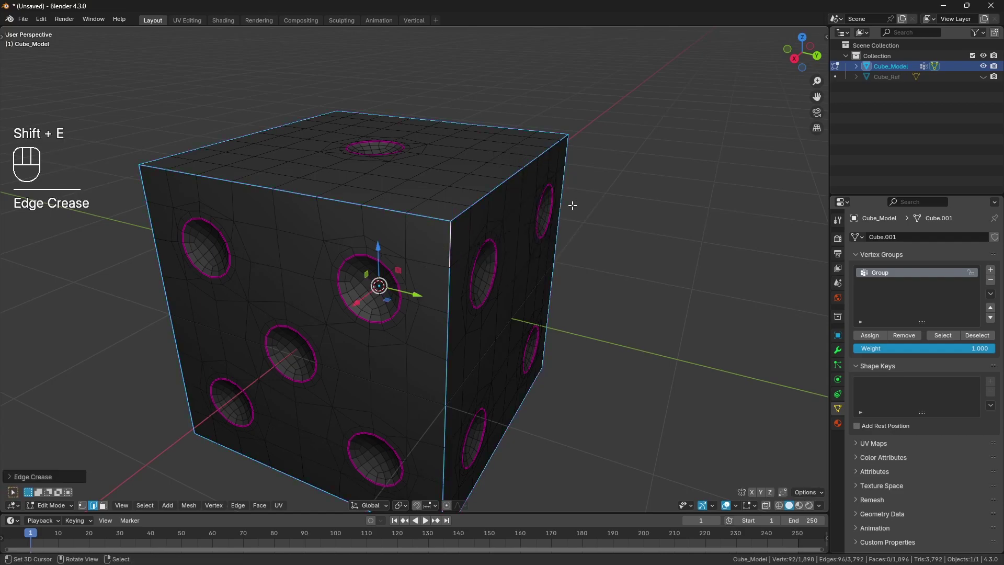
key(n)
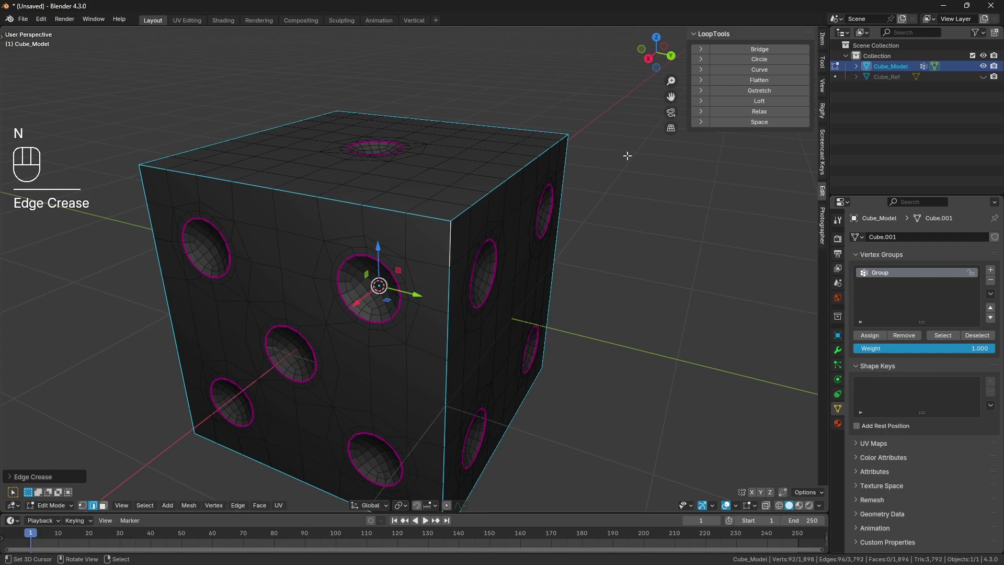
click(827, 36)
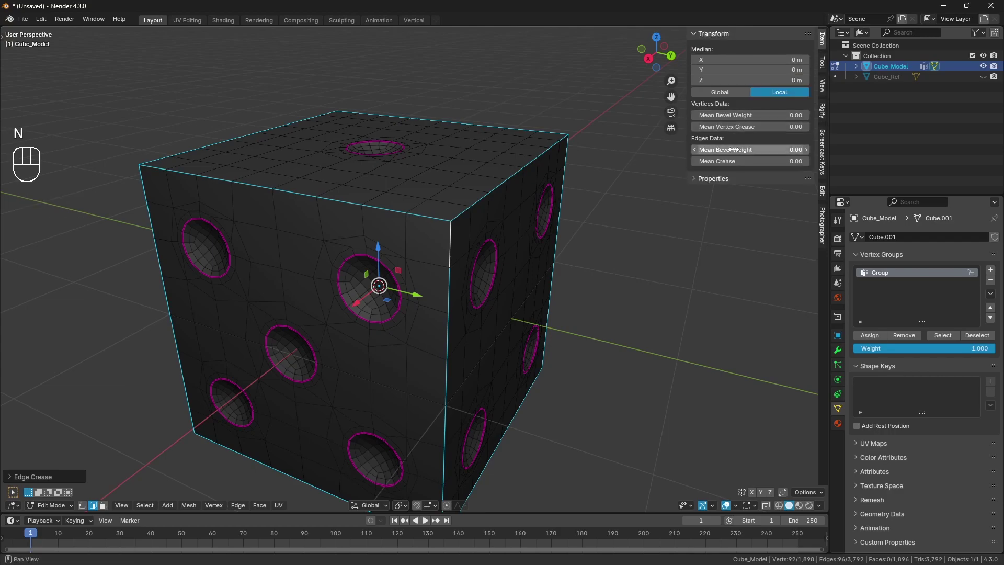
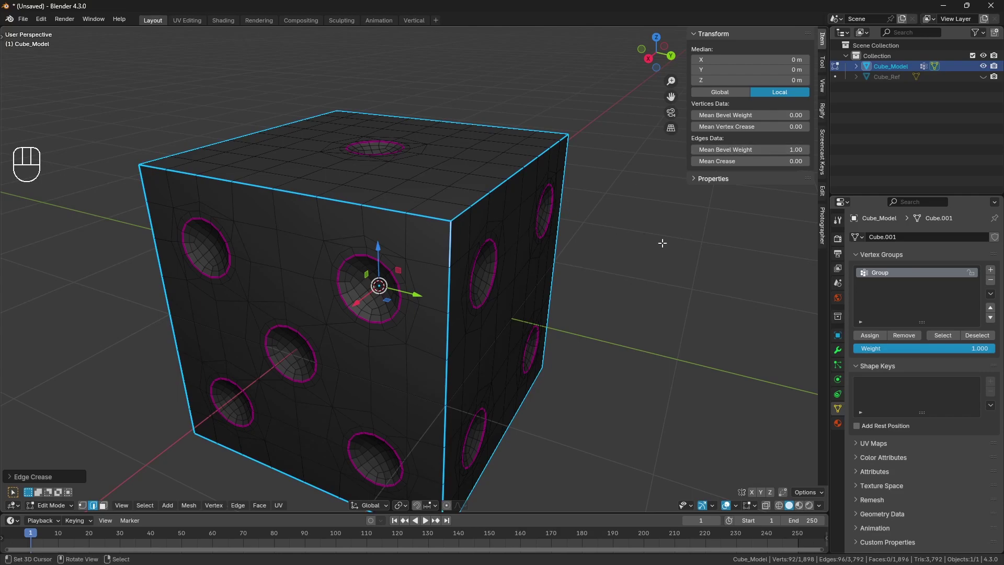
click(840, 351)
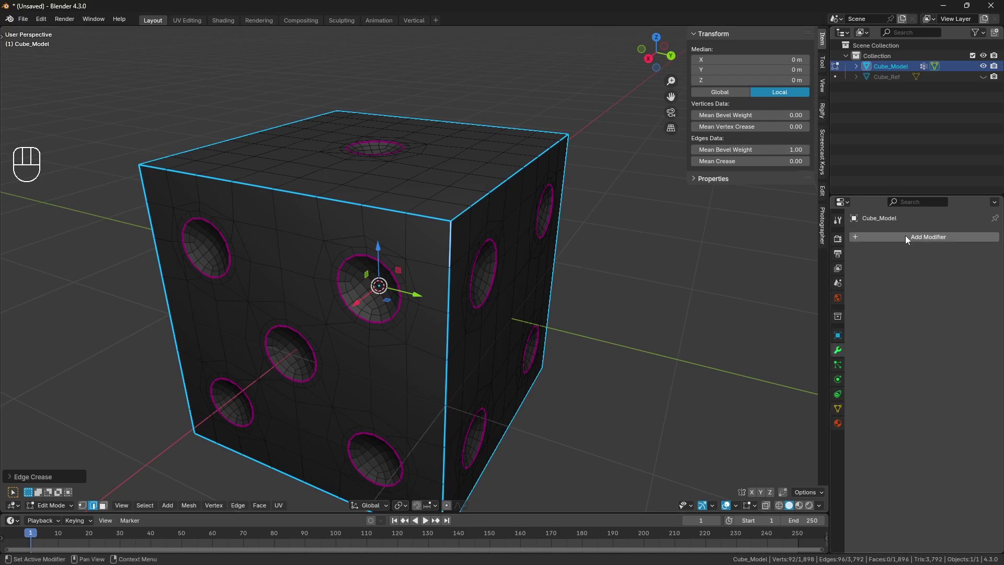
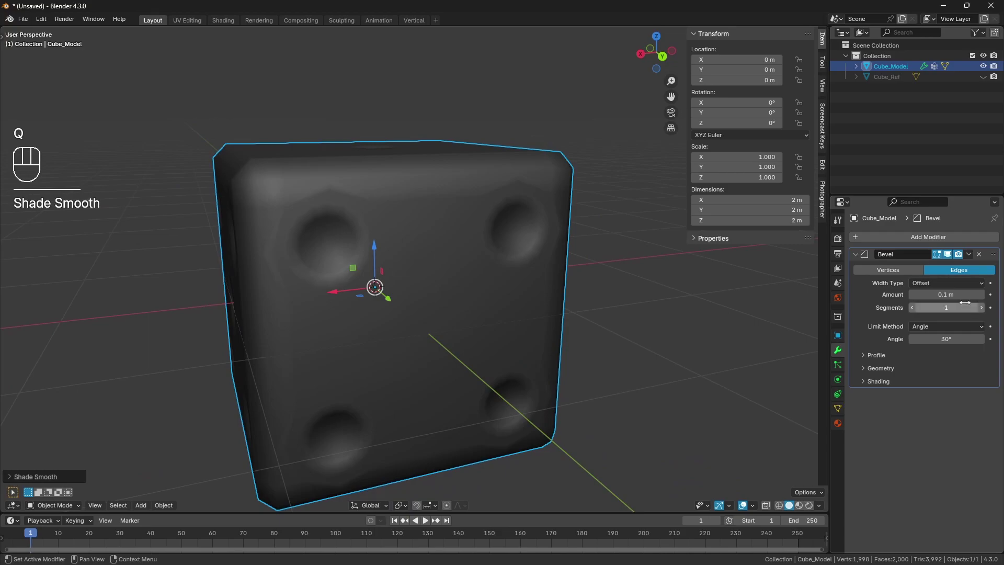
Set the Bevel modifier to 4 segments, Weight limit method and 0.161 m amount.
double_click(987, 312)
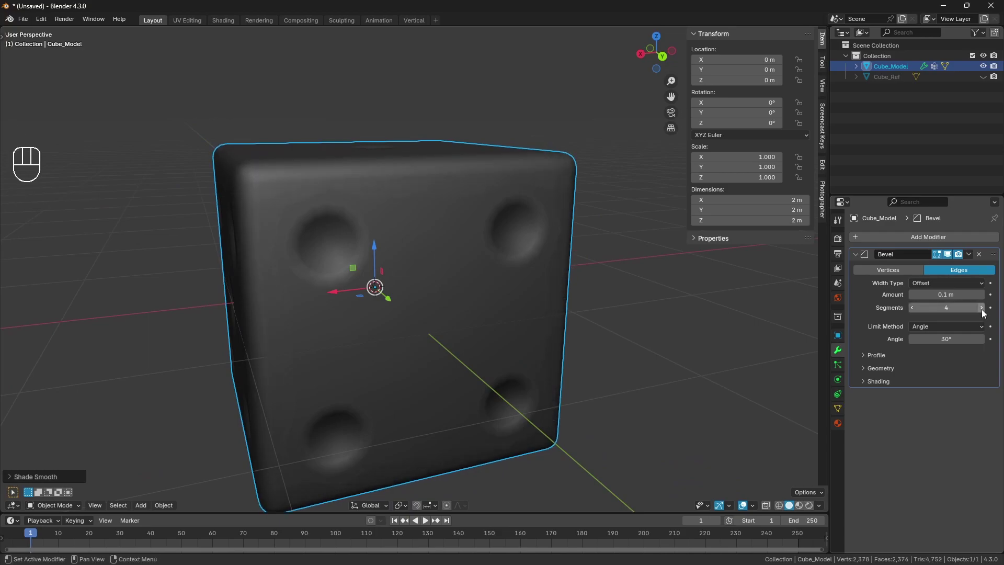
drag(953, 331, 940, 364)
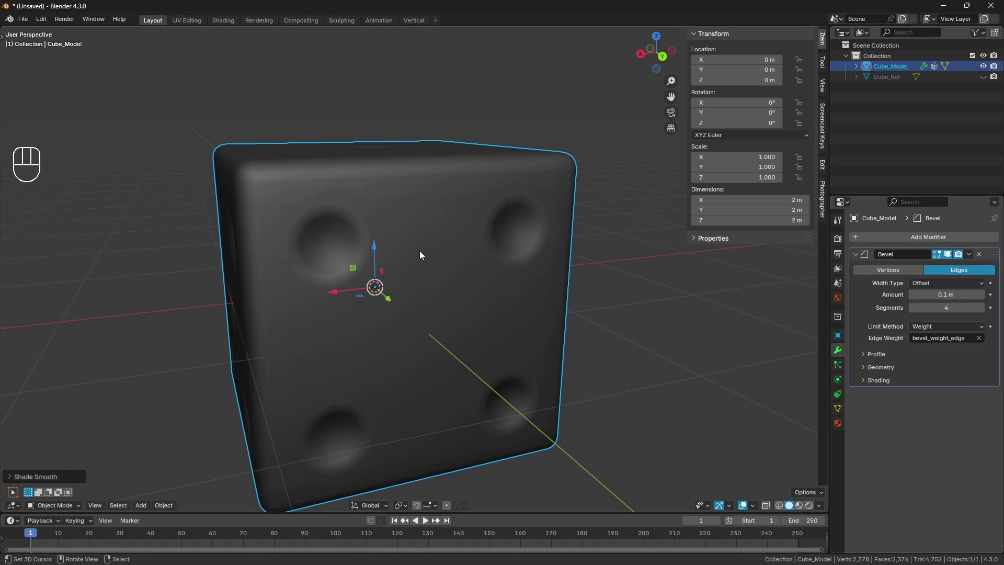
click(885, 369)
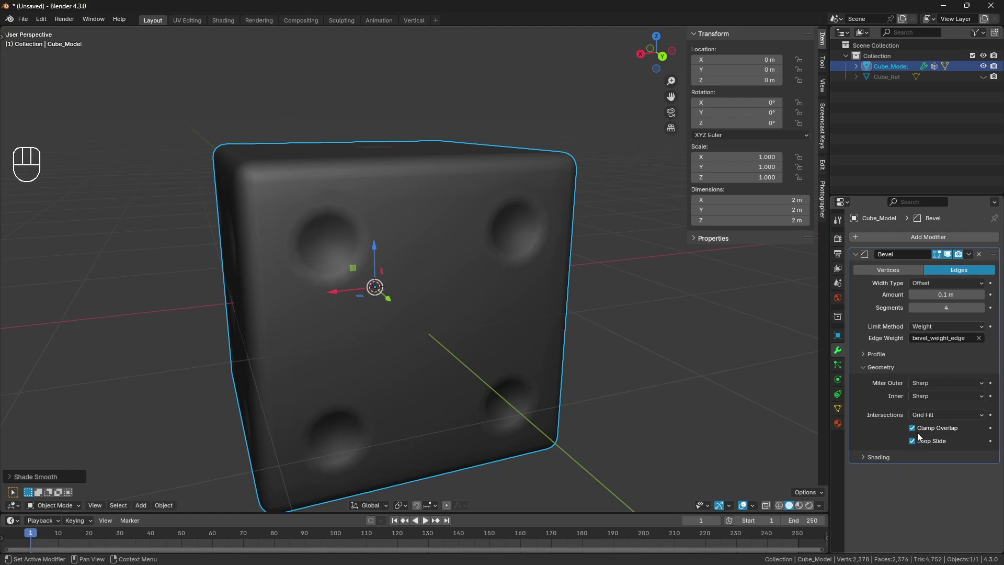
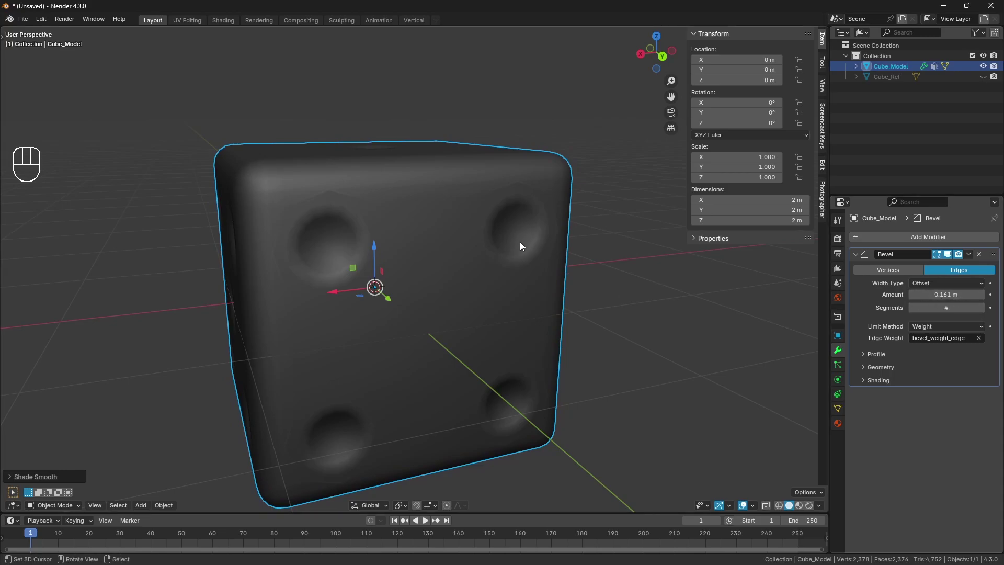
middle_click(511, 247)
drag(493, 241, 517, 251)
middle_click(518, 250)
drag(478, 238, 505, 255)
middle_click(474, 234)
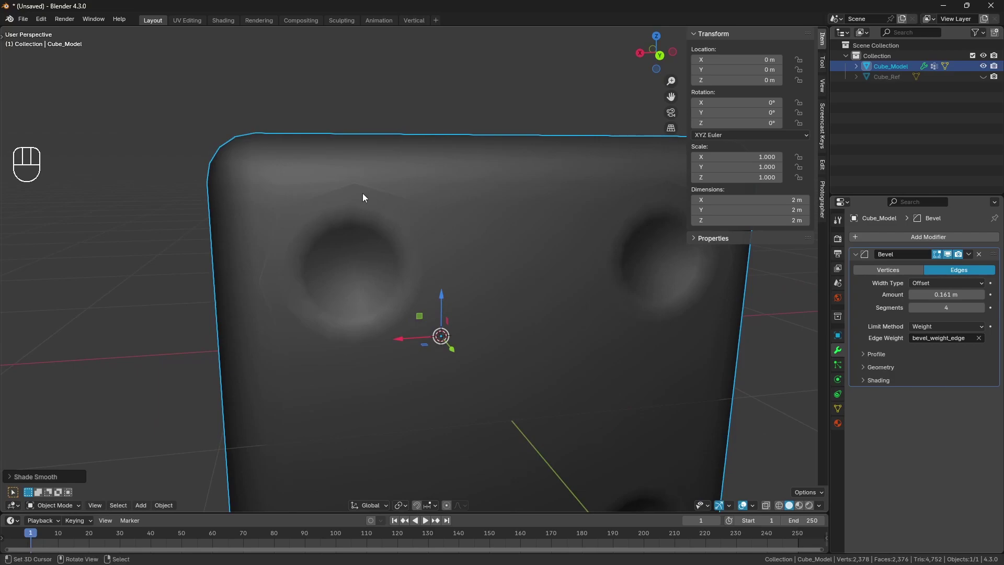
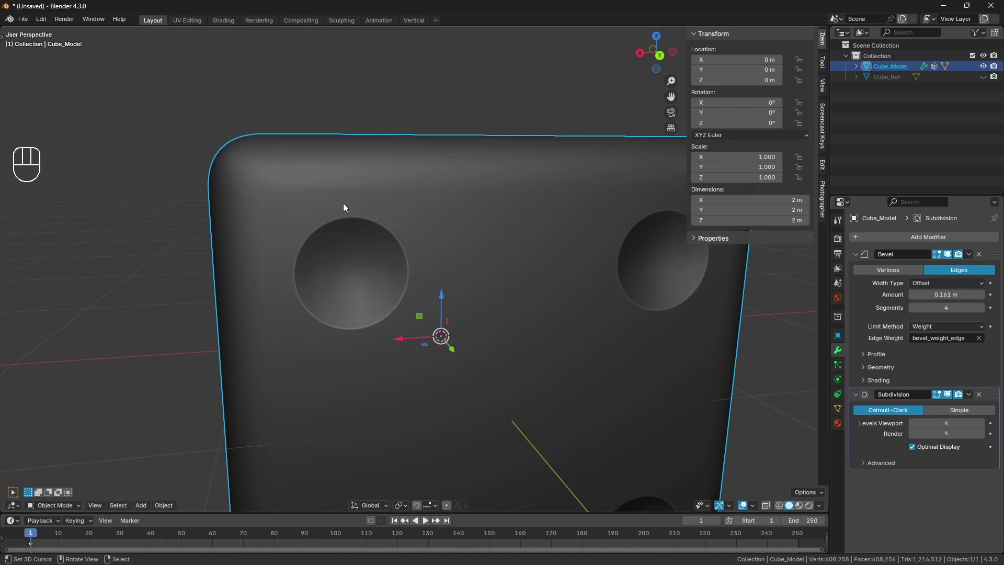
Apply the Bevel modifier with Ctrl+A so only Subdivision remains on the stack.
middle_click(353, 230)
middle_click(422, 243)
middle_click(436, 246)
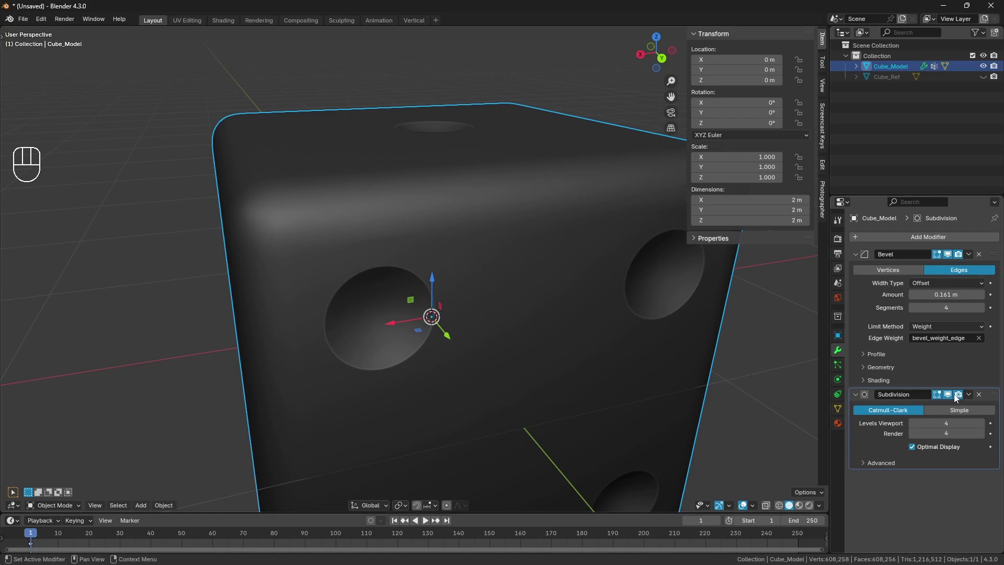
click(952, 397)
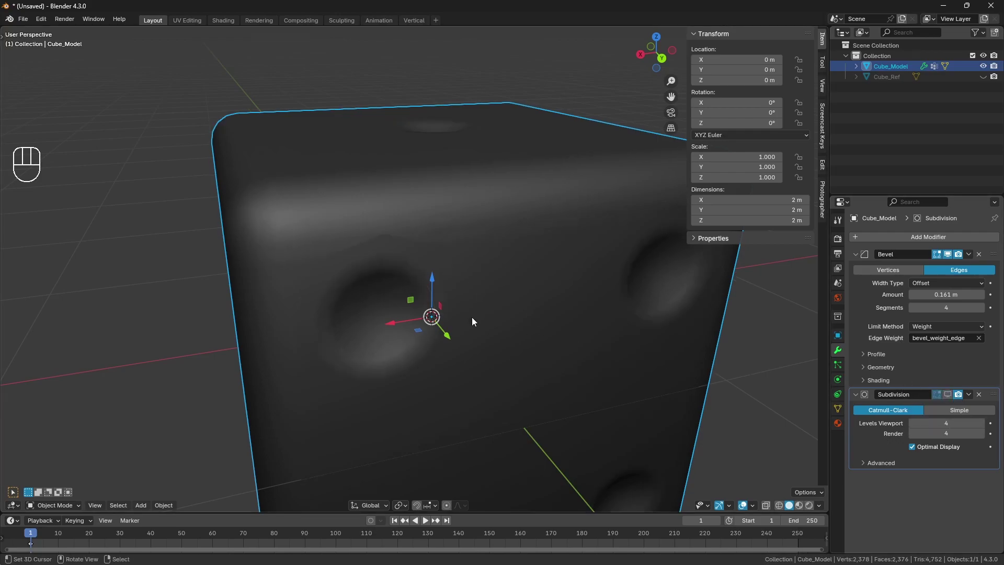
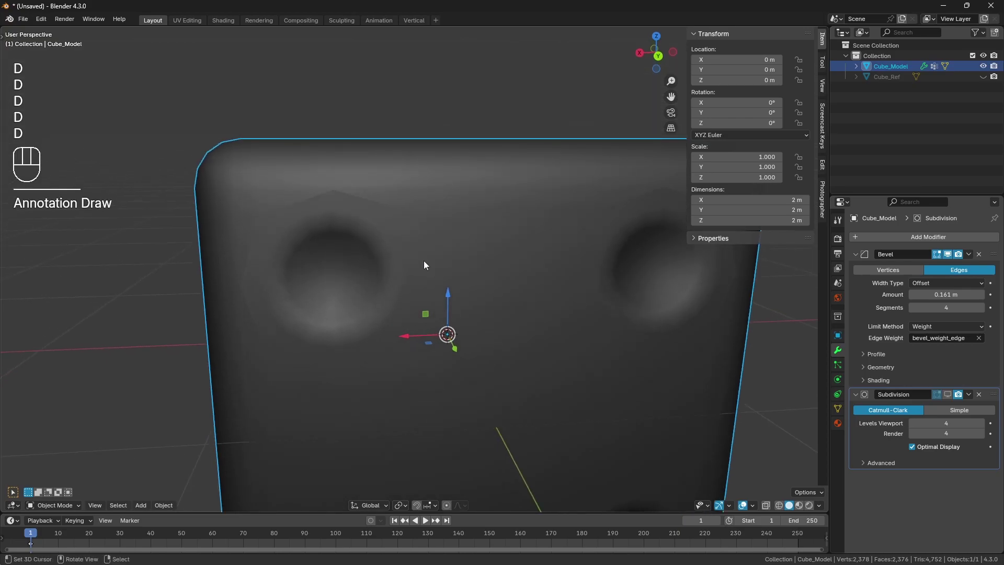
key(ctrl+a)
drag(377, 289, 411, 293)
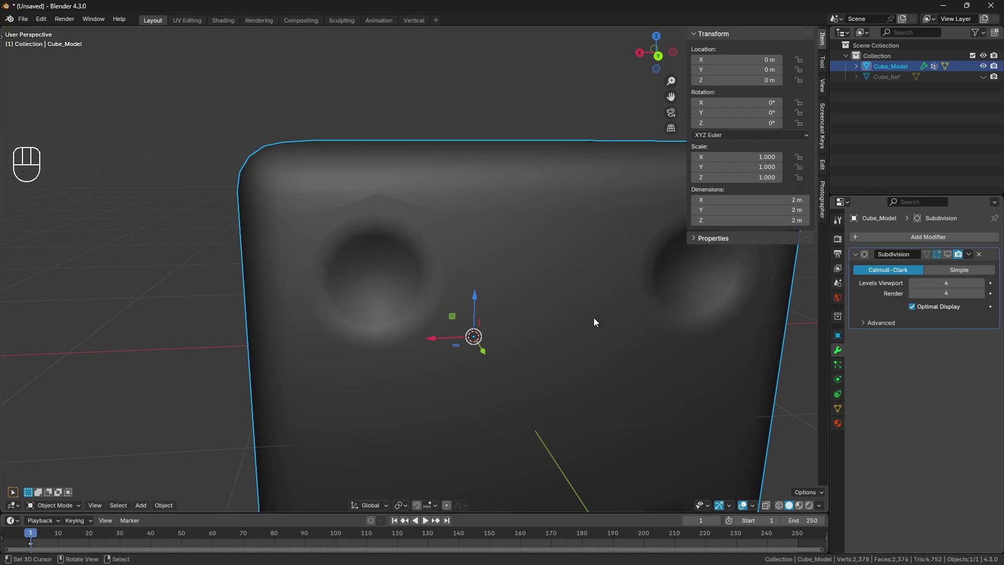
drag(450, 270, 446, 296)
Select the whole mesh and merge vertices by distance, removing 32 duplicates, then leave Edit Mode.
key(Tab)
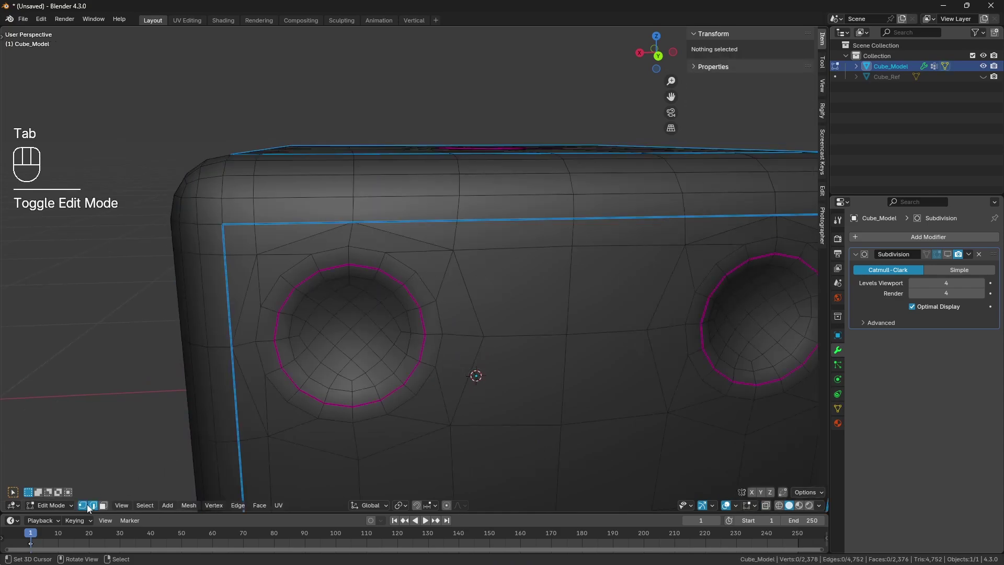
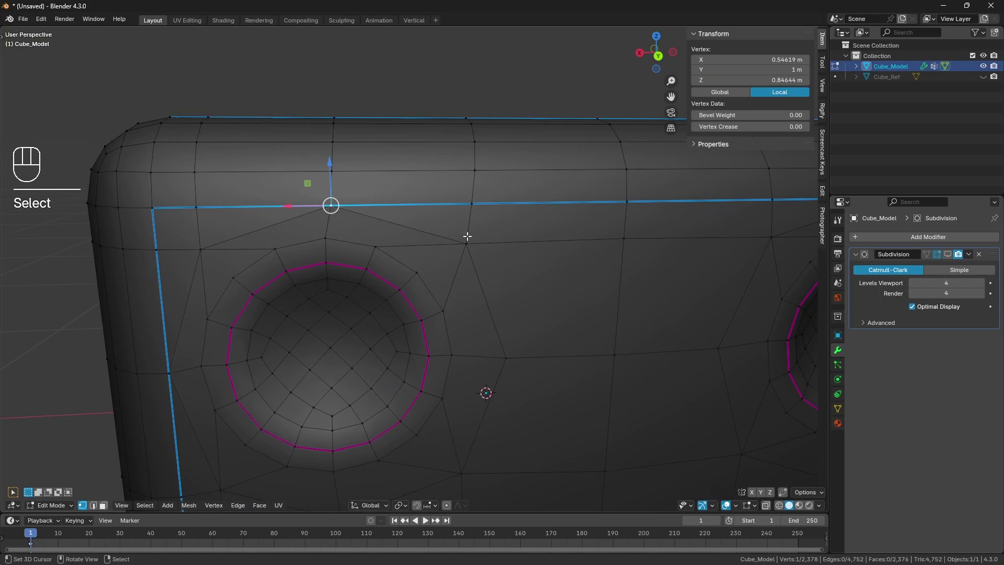
key(g)
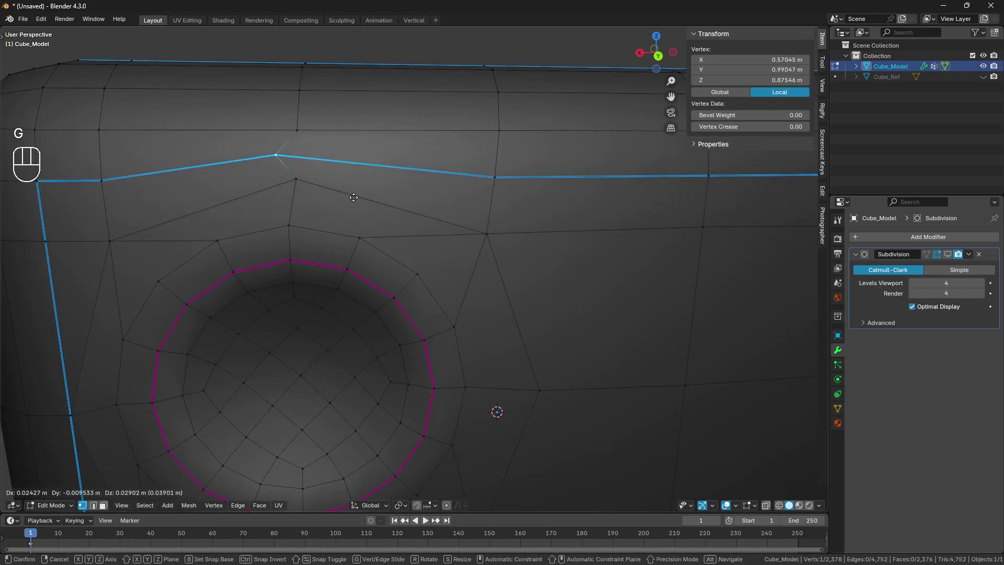
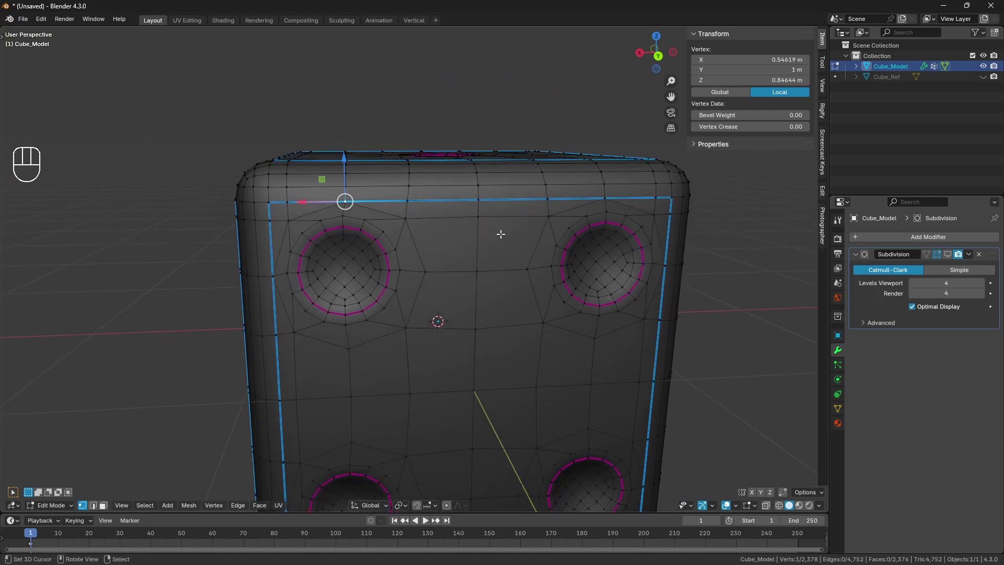
key(a)
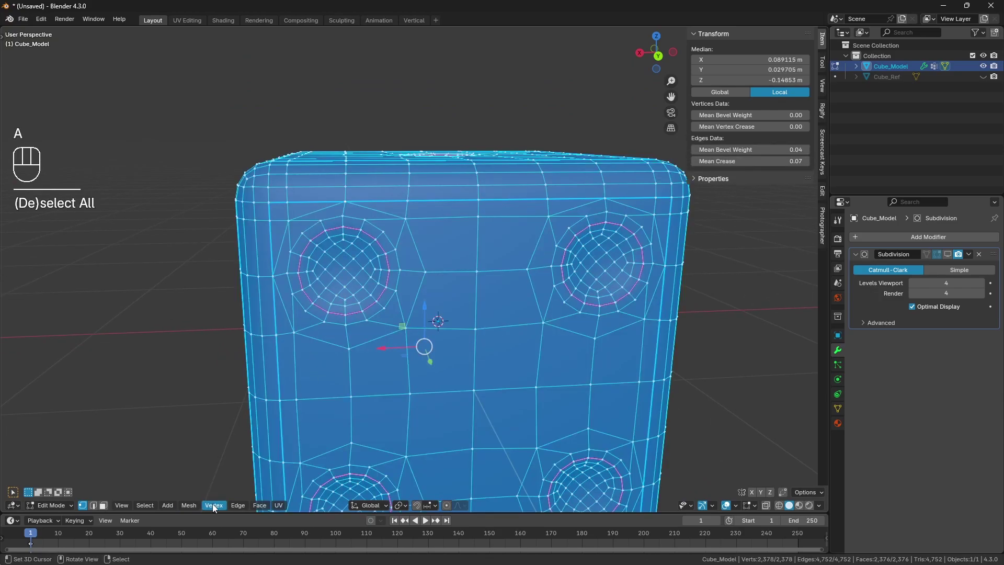
drag(231, 506, 305, 354)
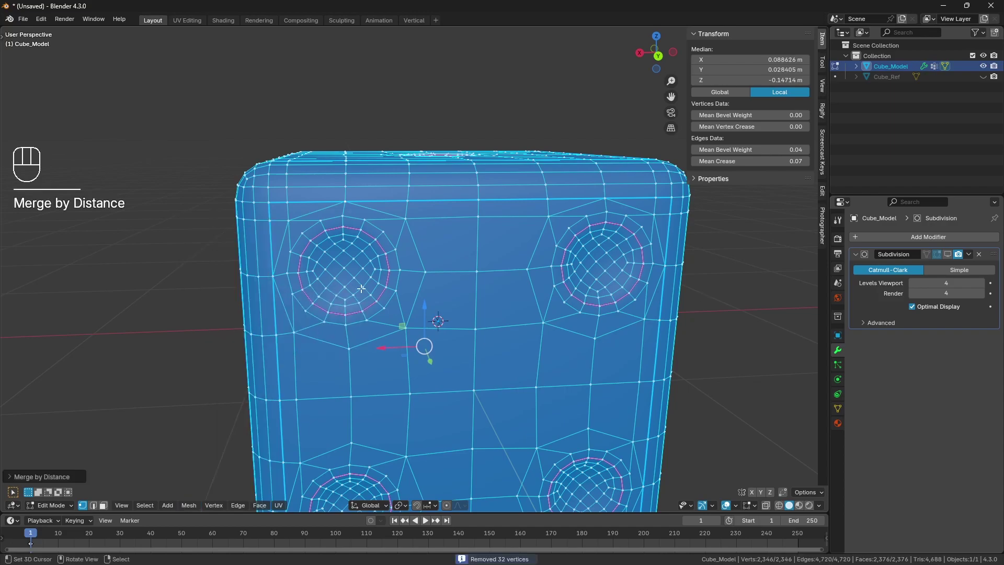
key(a)
key(a)
key(Tab)
middle_click(406, 221)
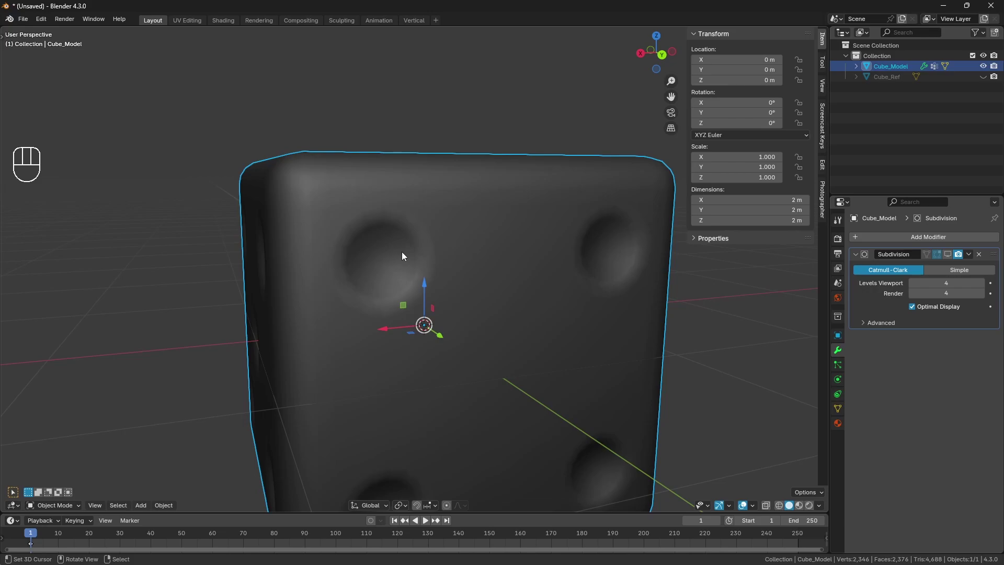
Undo back until the Bevel modifier is unapplied on the stack again.
key(ctrl+z)
key(ctrl+z)
key(ctrl+z)
key(ctrl+z)
key(ctrl+z)
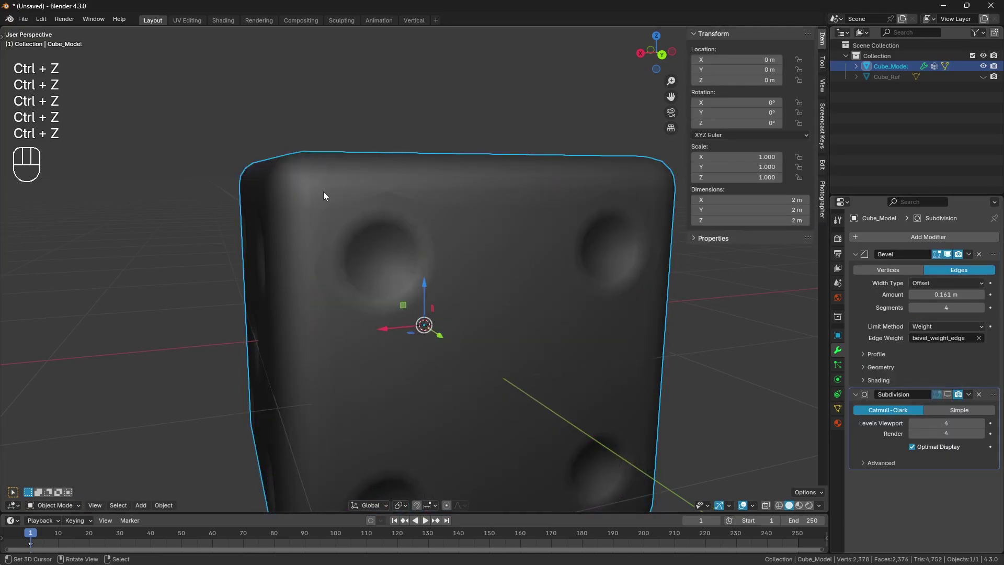
drag(313, 199, 300, 199)
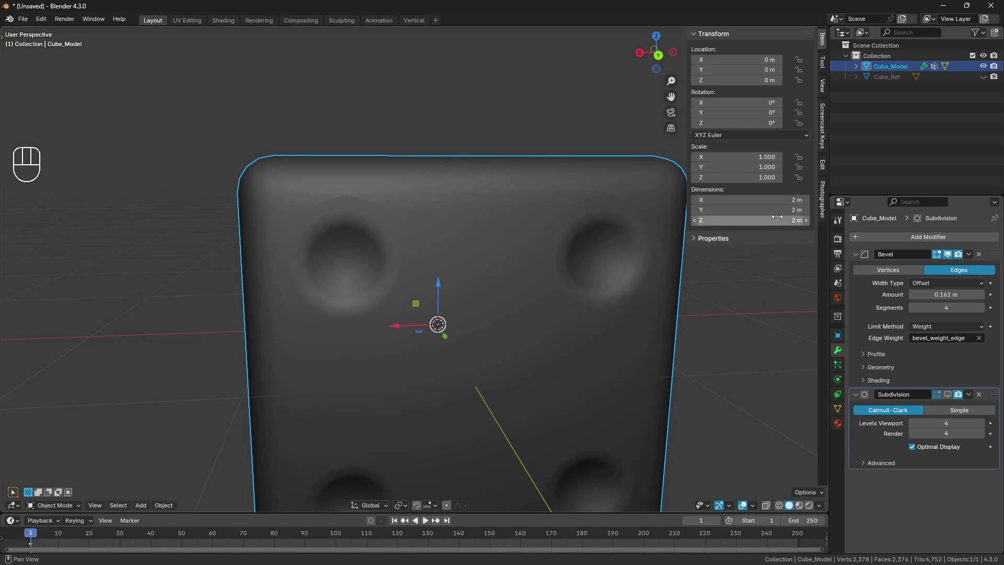
Add a Weld modifier with 0.001 m distance after the subdivision and inspect the two-pip face.
drag(883, 234, 883, 236)
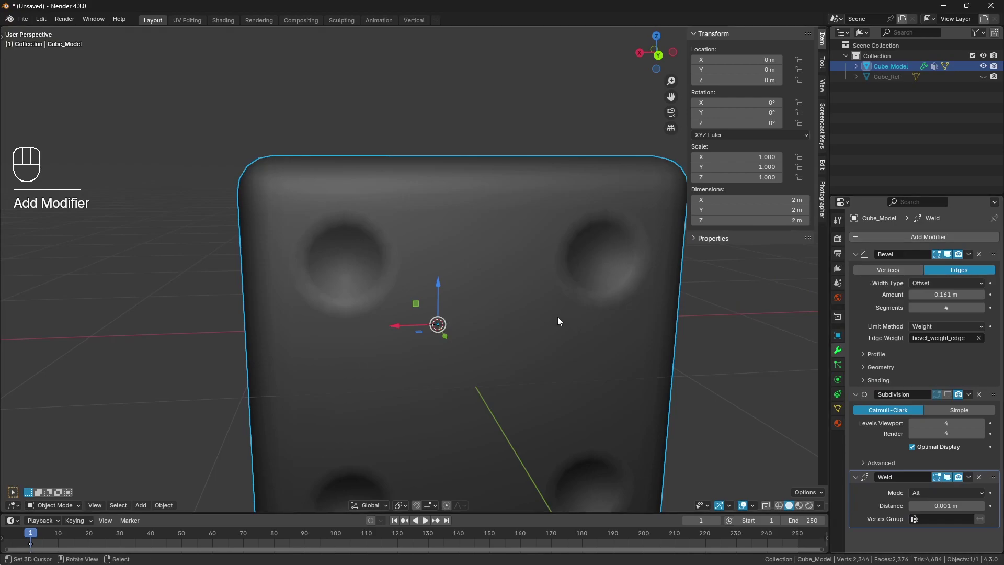
middle_click(497, 304)
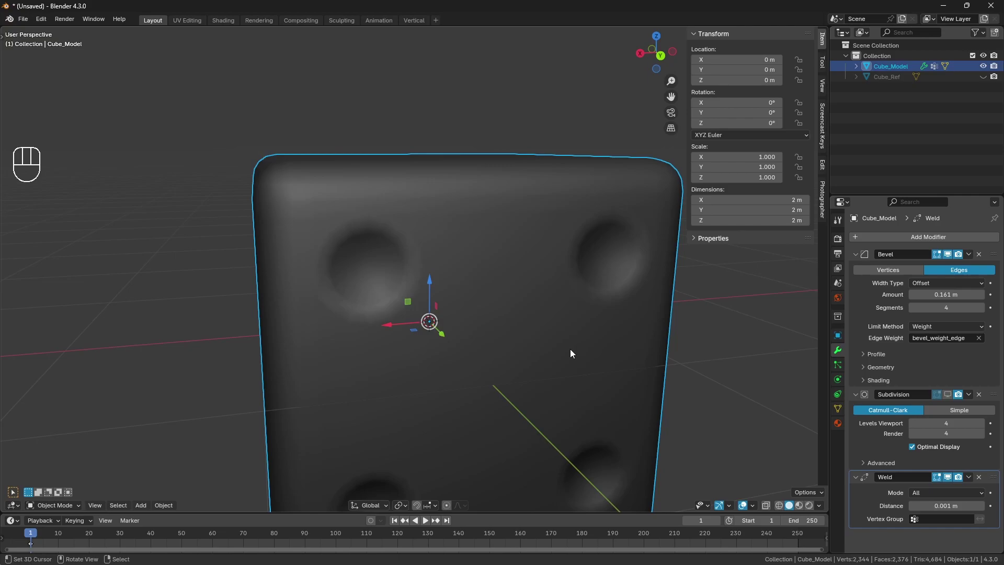
key(n)
drag(585, 310, 603, 309)
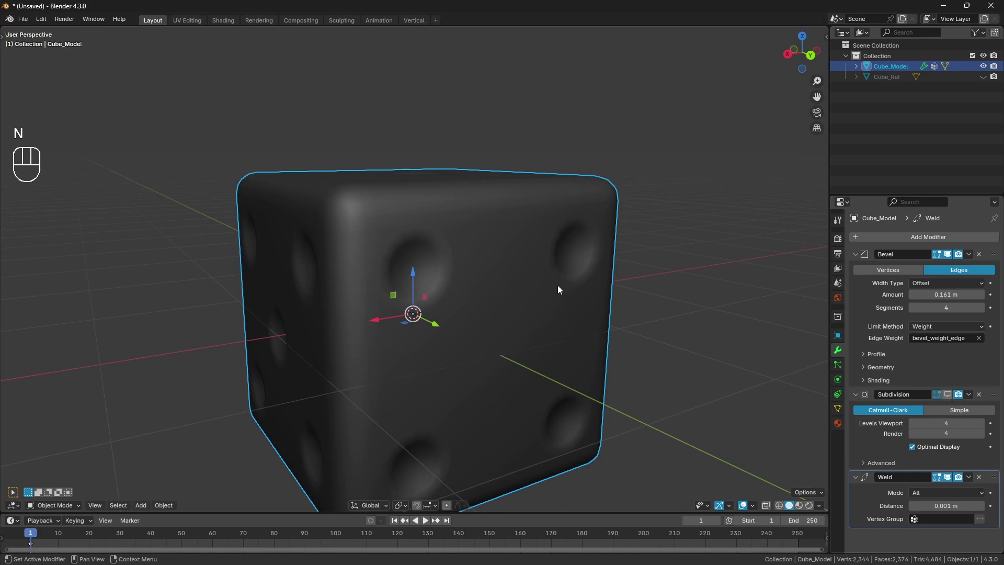
drag(596, 291, 579, 291)
drag(579, 291, 558, 290)
drag(480, 287, 499, 289)
middle_click(470, 278)
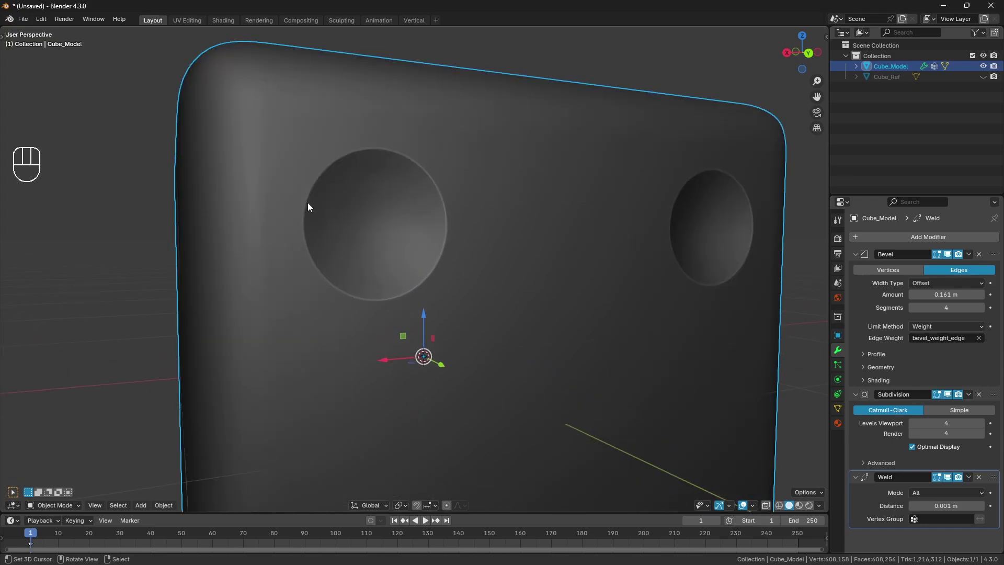
Enter Edit Mode and collapse the Weld and Subdivision modifier panels.
key(Tab)
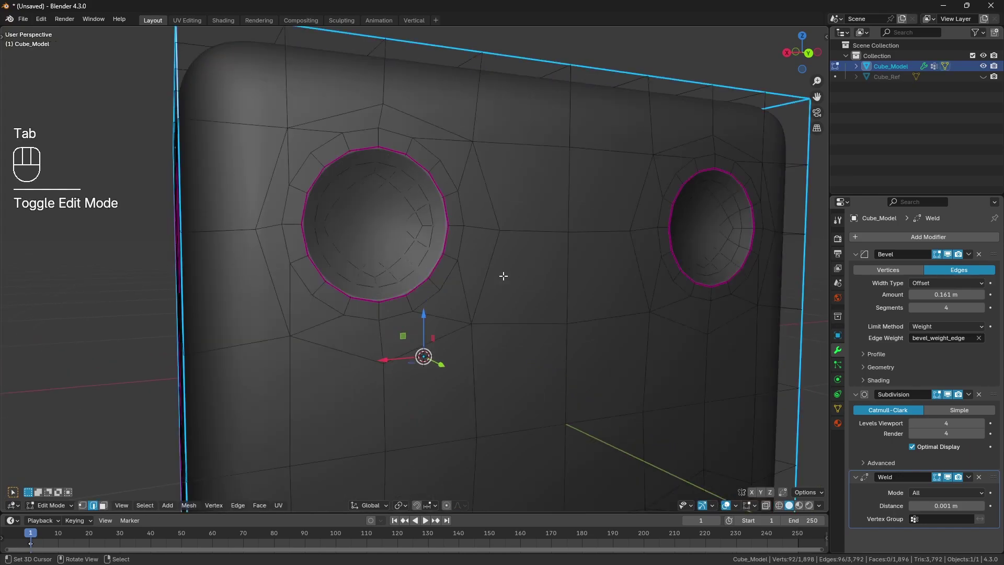
click(955, 396)
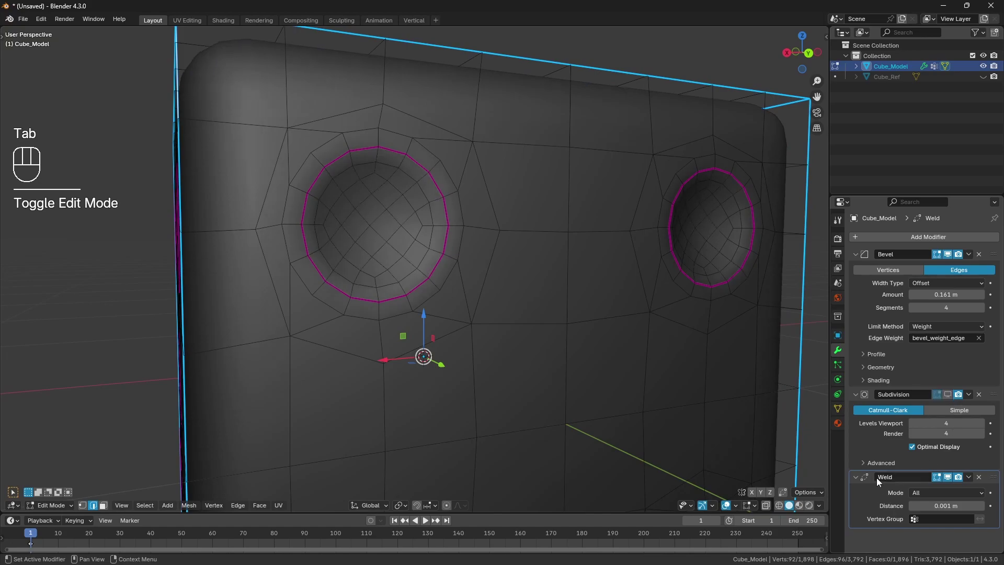
click(862, 400)
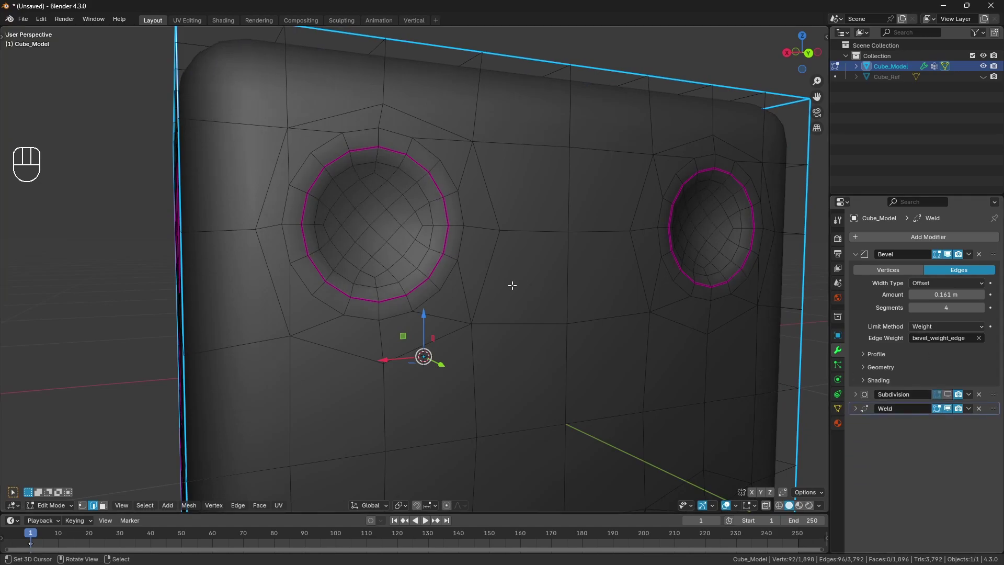
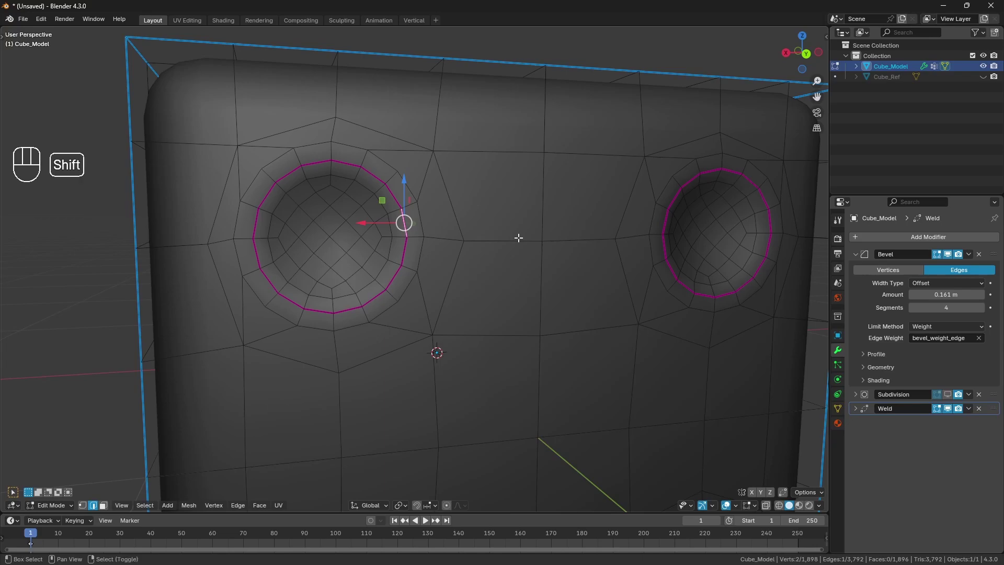
Select all similar pip rim edges, set their crease to 1 with Shift+E, and return to Object Mode.
key(shift+g)
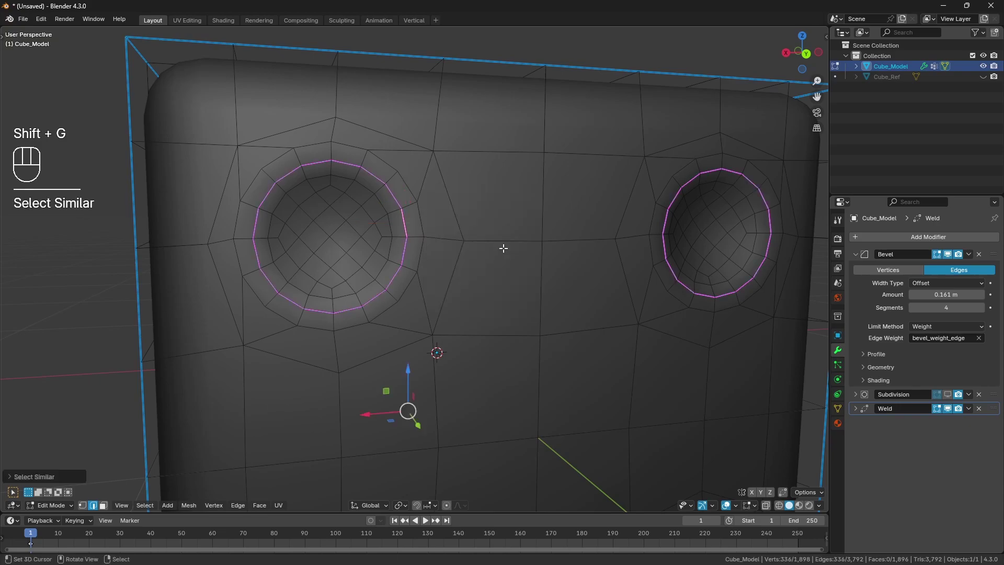
key(shift+e)
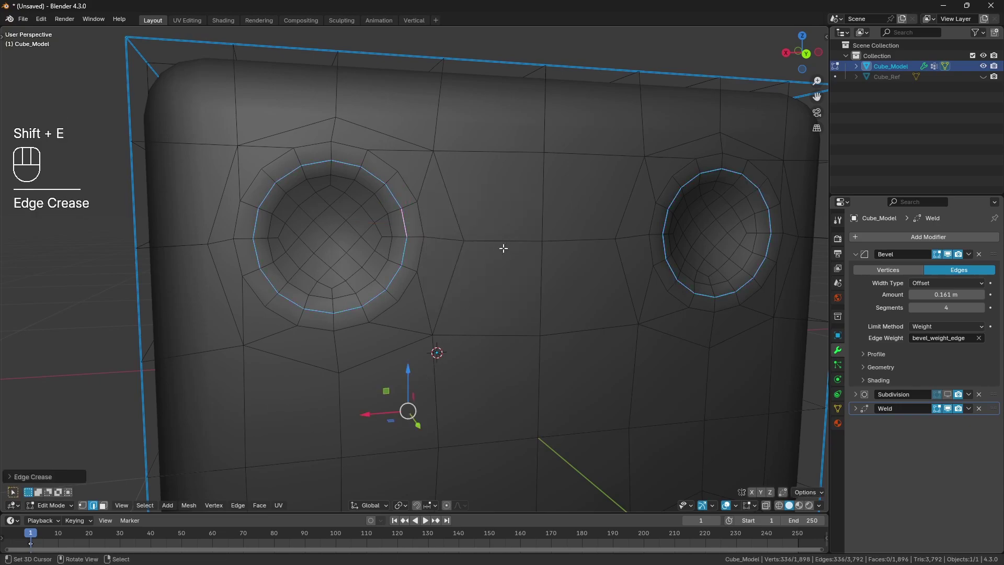
key(shift+e)
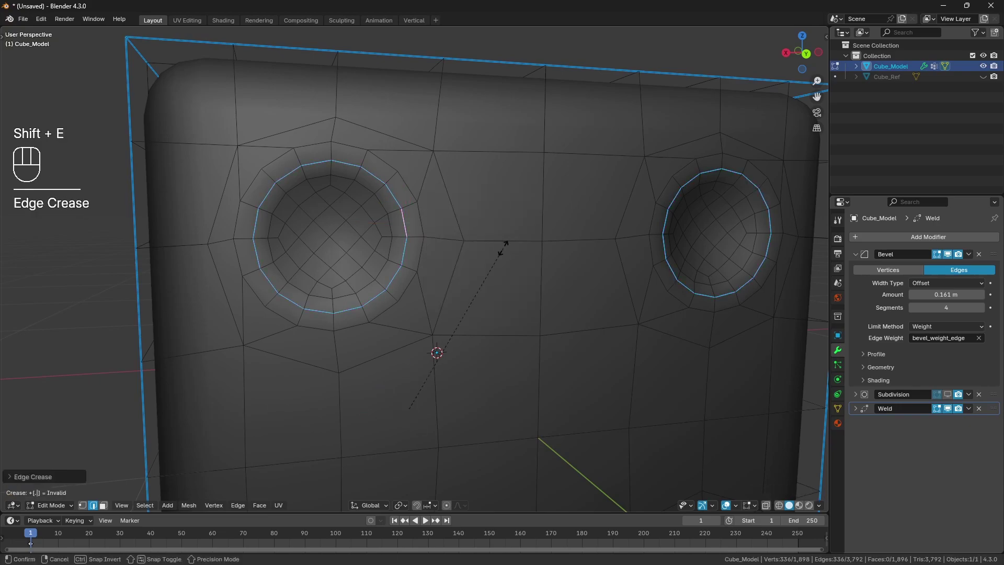
key(a)
key(ctrl+z)
key(ctrl+z)
key(shift+e)
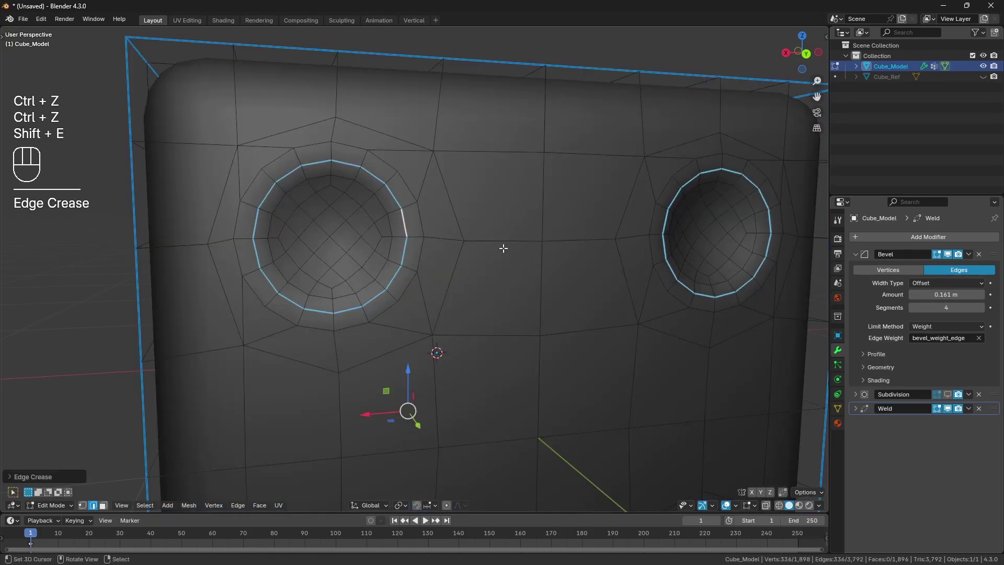
key(a)
key(a)
key(Tab)
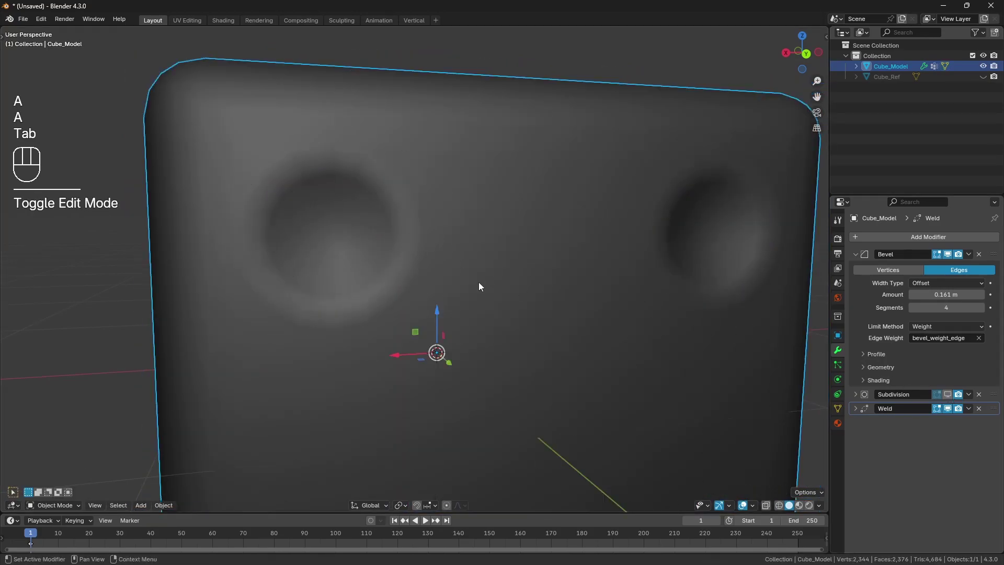
Deselect the die and orbit it from several angles, ending corner-on, to inspect the recessed pips.
drag(474, 275, 434, 258)
key(a)
key(a)
drag(457, 269, 484, 262)
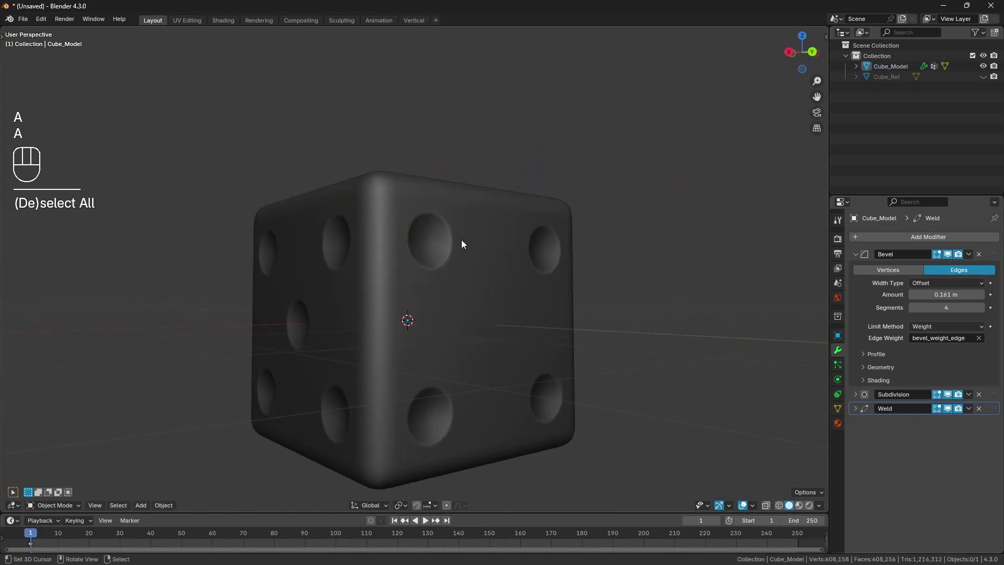
drag(374, 271, 453, 278)
drag(370, 283, 443, 353)
drag(421, 345, 495, 277)
drag(481, 298, 391, 284)
drag(442, 299, 281, 285)
drag(430, 264, 449, 308)
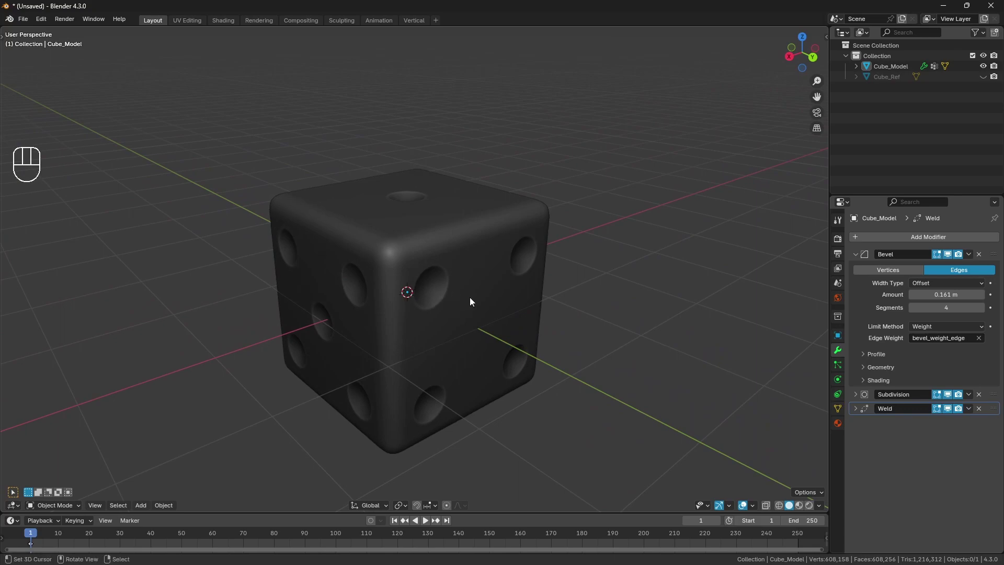
drag(481, 288, 490, 270)
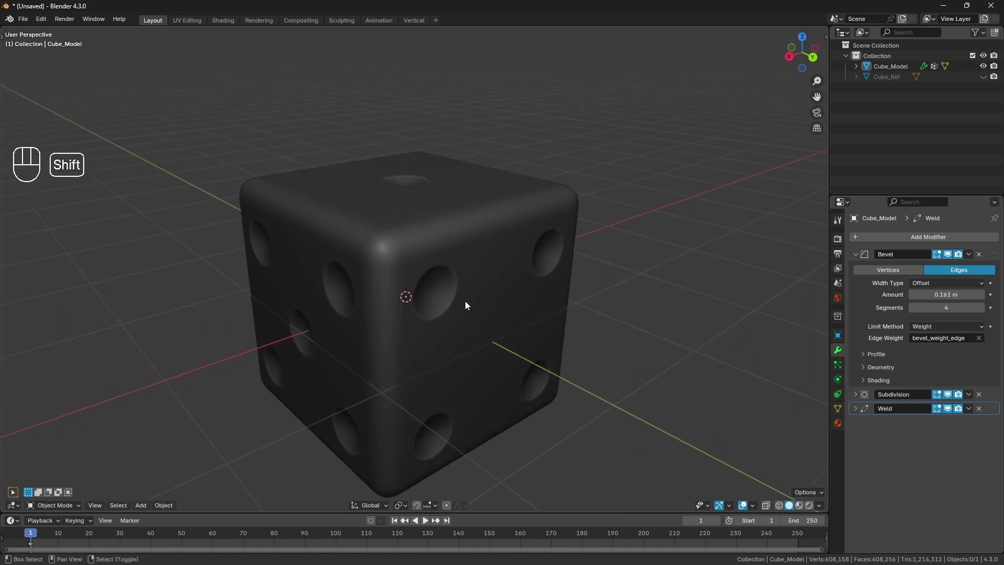
drag(480, 285, 489, 263)
drag(490, 267, 497, 255)
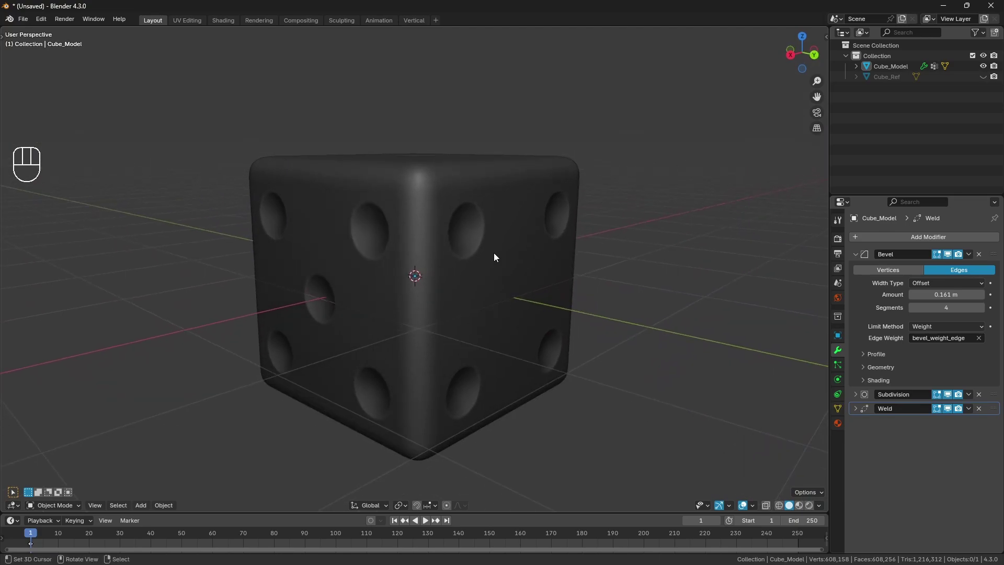